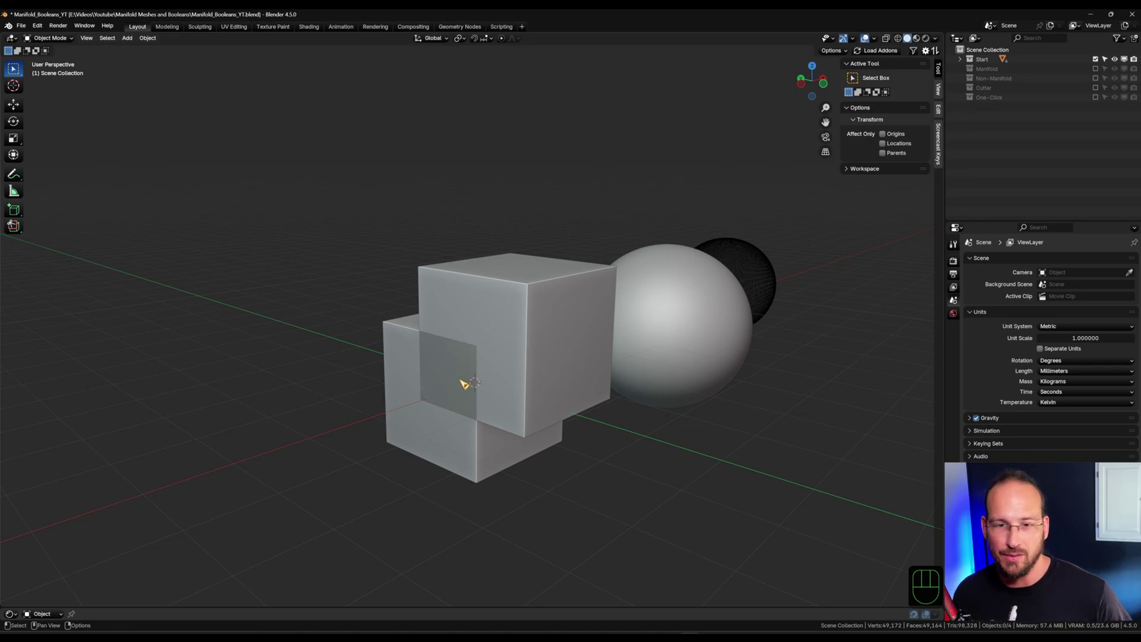
Select the front cube (Cube.007) and show its Modifier Properties, still empty
{"action": "left_click_drag", "start_coordinate": [458, 384], "coordinate": [457, 387]}
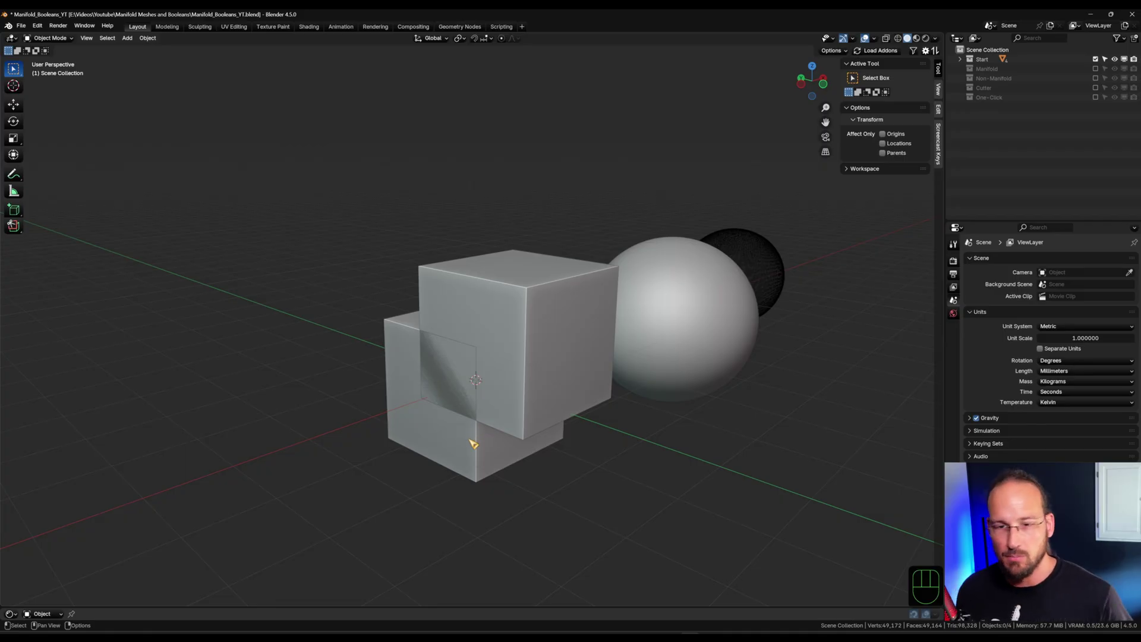
{"action": "middle_click", "coordinate": [456, 423]}
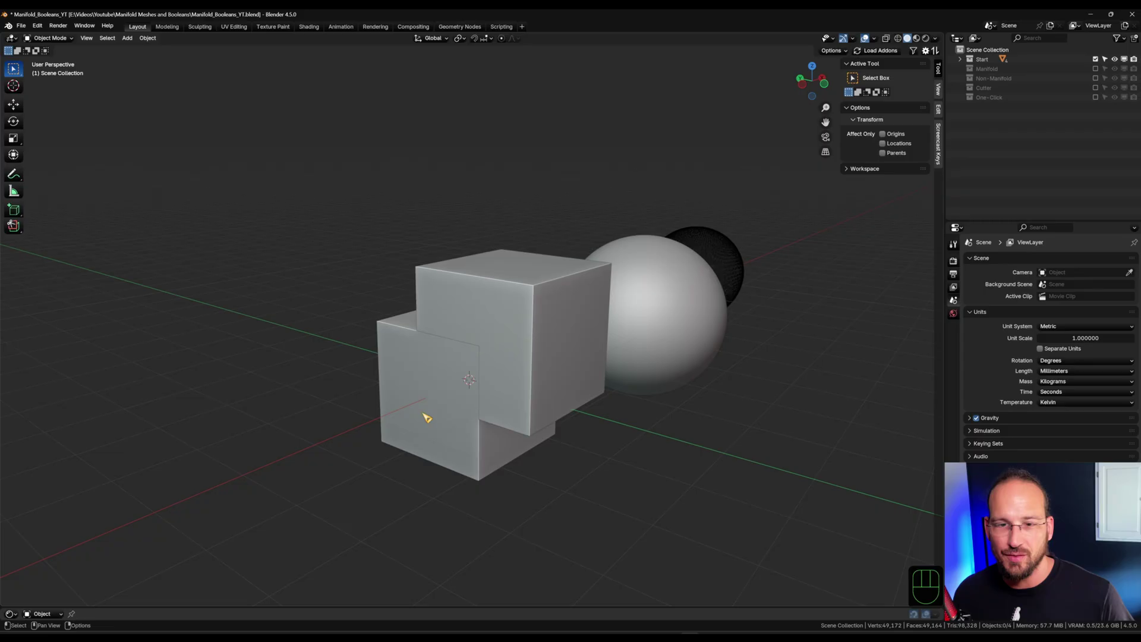
{"action": "middle_click", "coordinate": [437, 427]}
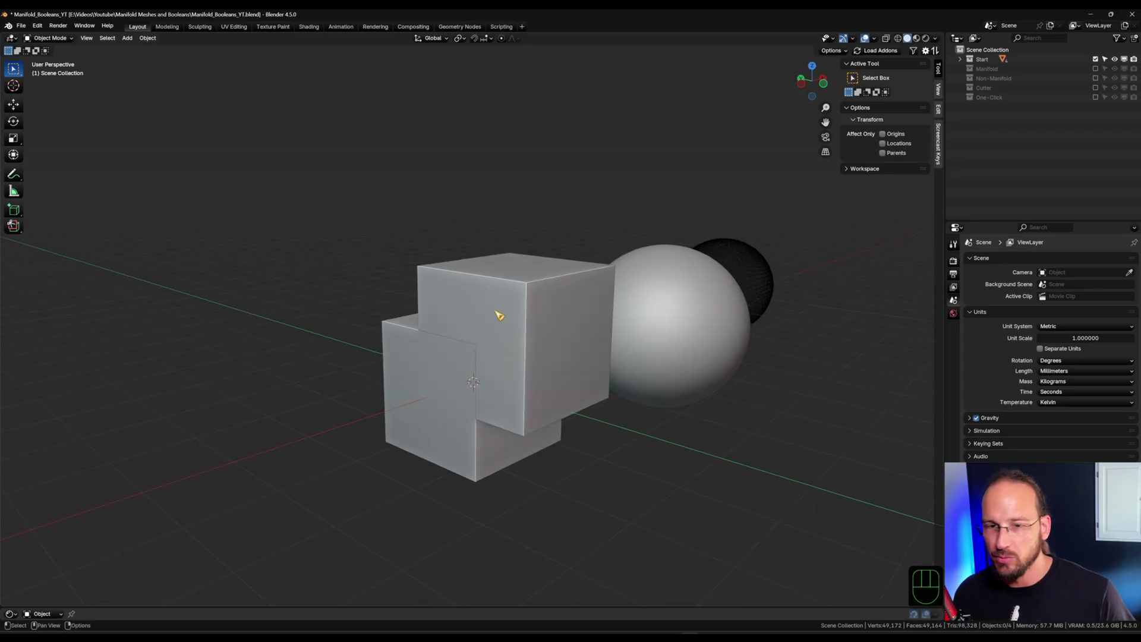
{"action": "left_click", "coordinate": [501, 298]}
{"action": "middle_click", "coordinate": [438, 425]}
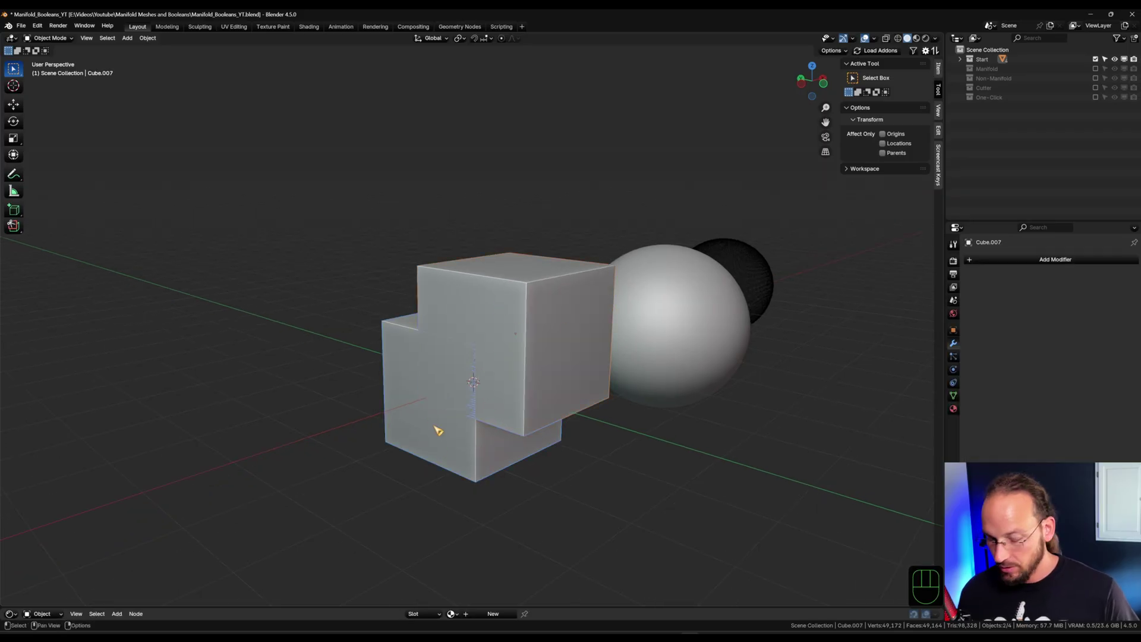
Subtract Cube.008 from Cube.007 with a Bool Tool difference (Ctrl+Numpad Minus) using the Exact solver
{"action": "key", "text": "ctrl+KP_Subtract"}
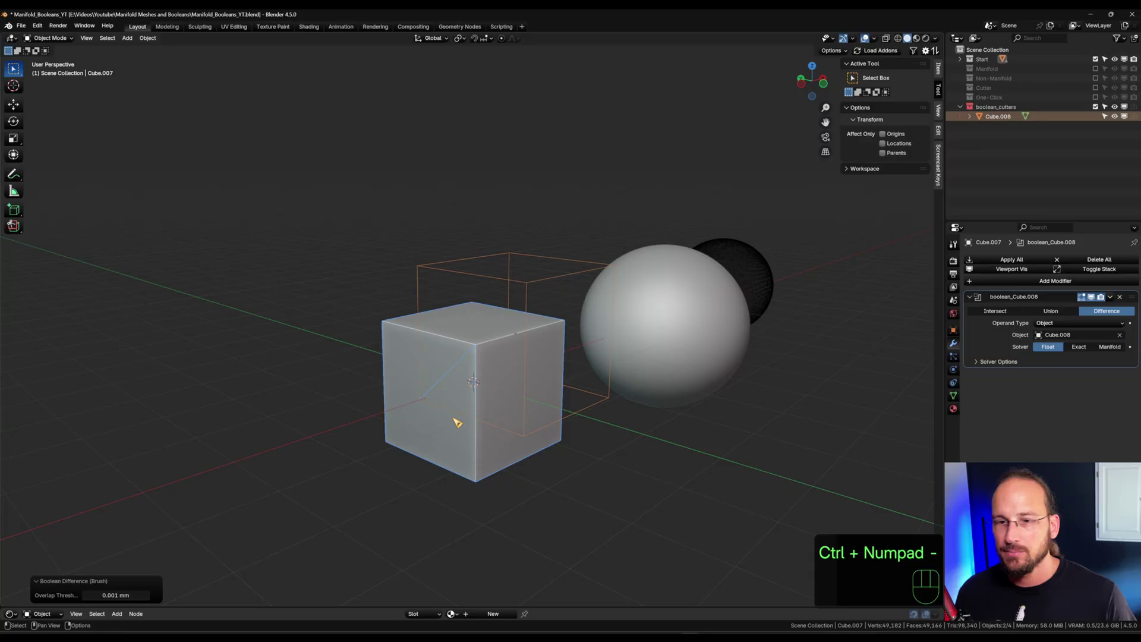
{"action": "middle_click", "coordinate": [444, 363]}
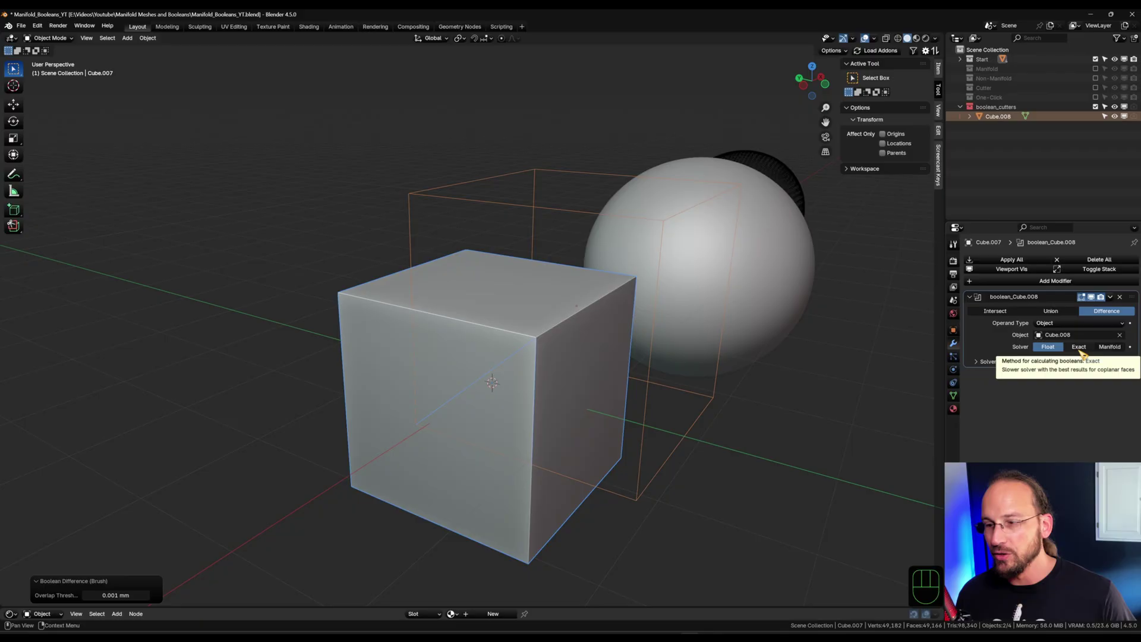
{"action": "left_click", "coordinate": [1084, 350]}
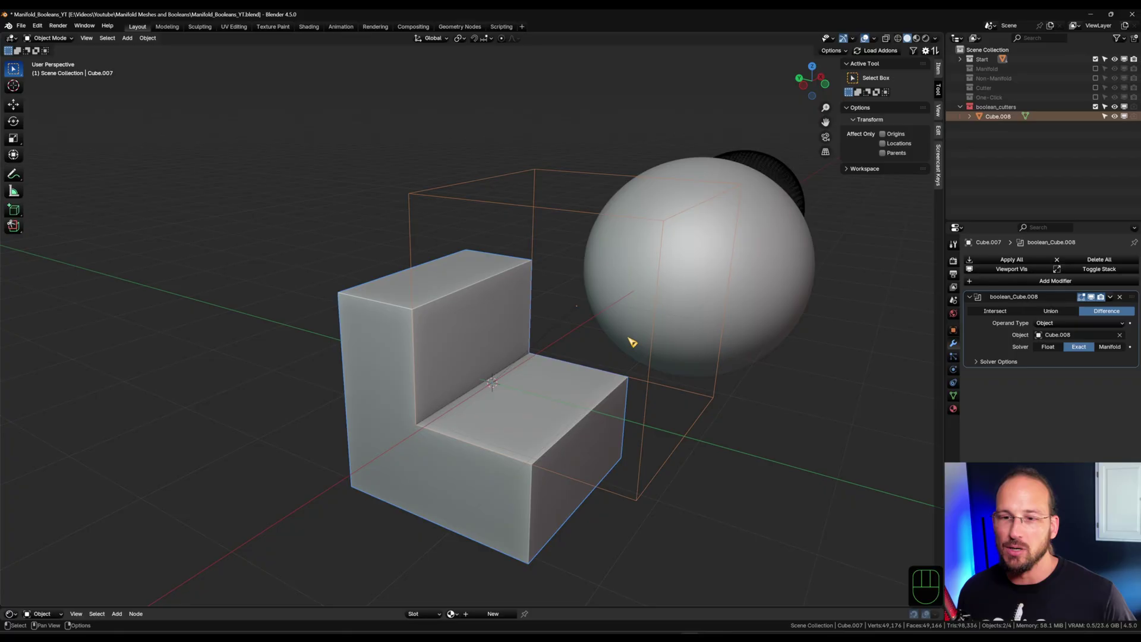
{"action": "left_click", "coordinate": [529, 199]}
{"action": "left_click", "coordinate": [543, 197]}
{"action": "key", "text": "g"}
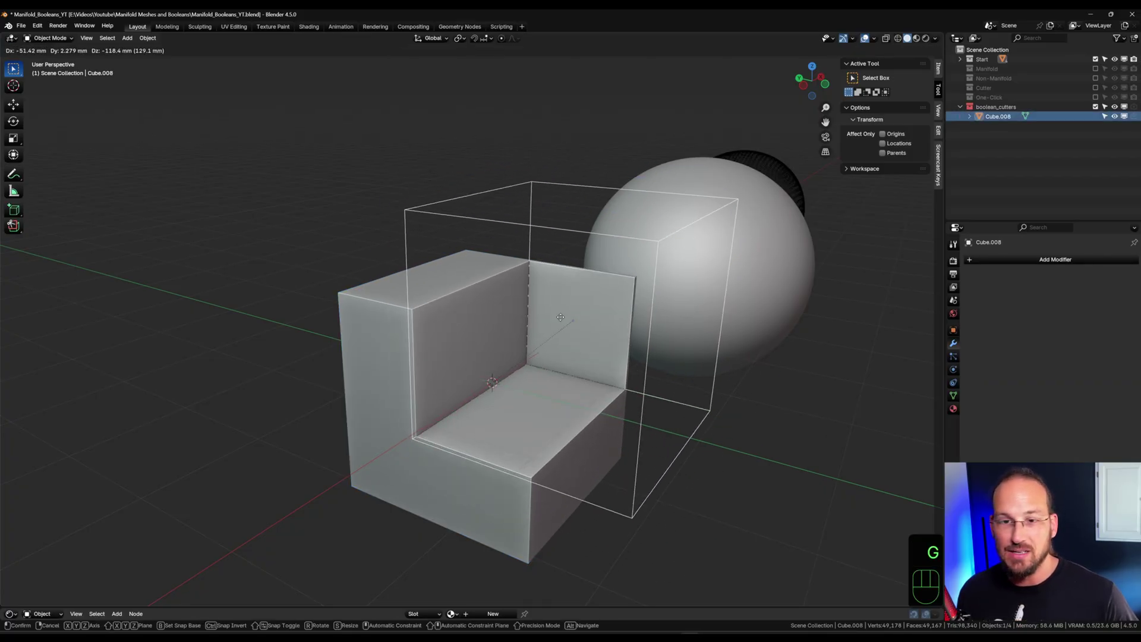
{"action": "right_click", "coordinate": [579, 333]}
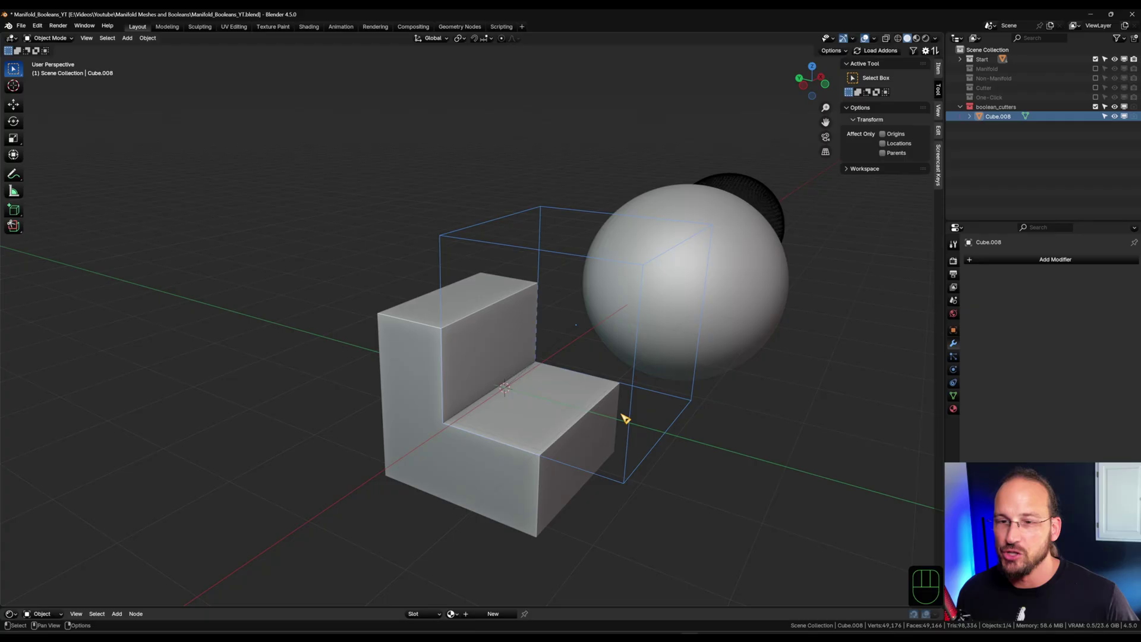
{"action": "left_click_drag", "start_coordinate": [767, 303], "coordinate": [837, 361]}
{"action": "left_click_drag", "start_coordinate": [836, 359], "coordinate": [807, 360]}
{"action": "left_click_drag", "start_coordinate": [802, 348], "coordinate": [783, 356]}
{"action": "middle_click", "coordinate": [756, 364]}
{"action": "key", "text": "shift+z"}
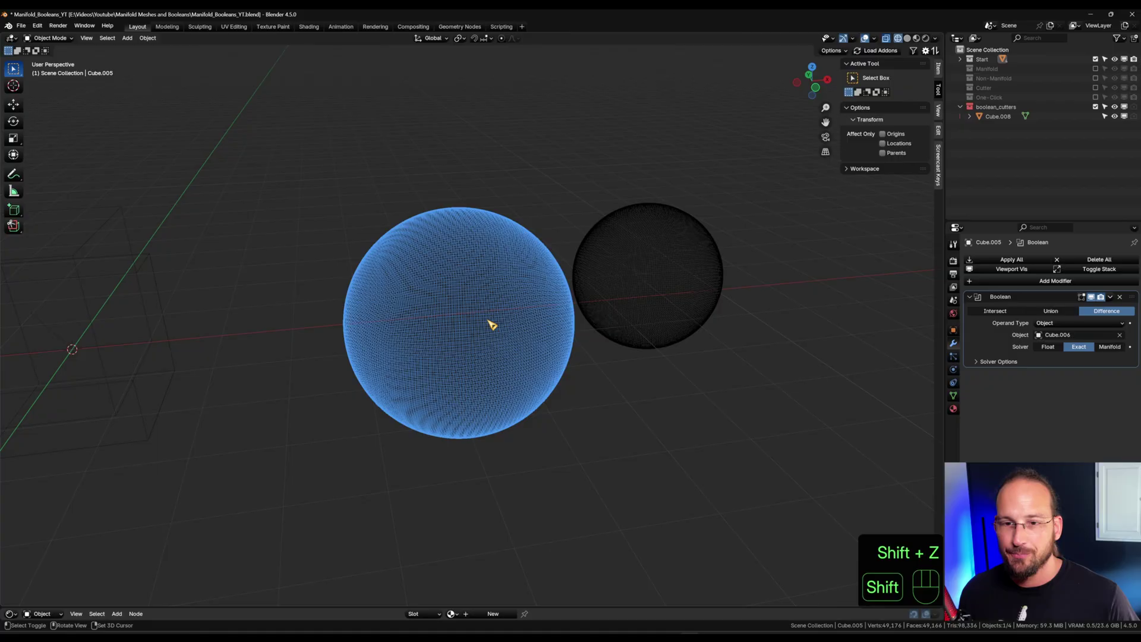
{"action": "key", "text": "shift+z"}
{"action": "left_click_drag", "start_coordinate": [679, 317], "coordinate": [655, 363]}
{"action": "left_click", "coordinate": [631, 341]}
{"action": "left_click_drag", "start_coordinate": [635, 333], "coordinate": [629, 386]}
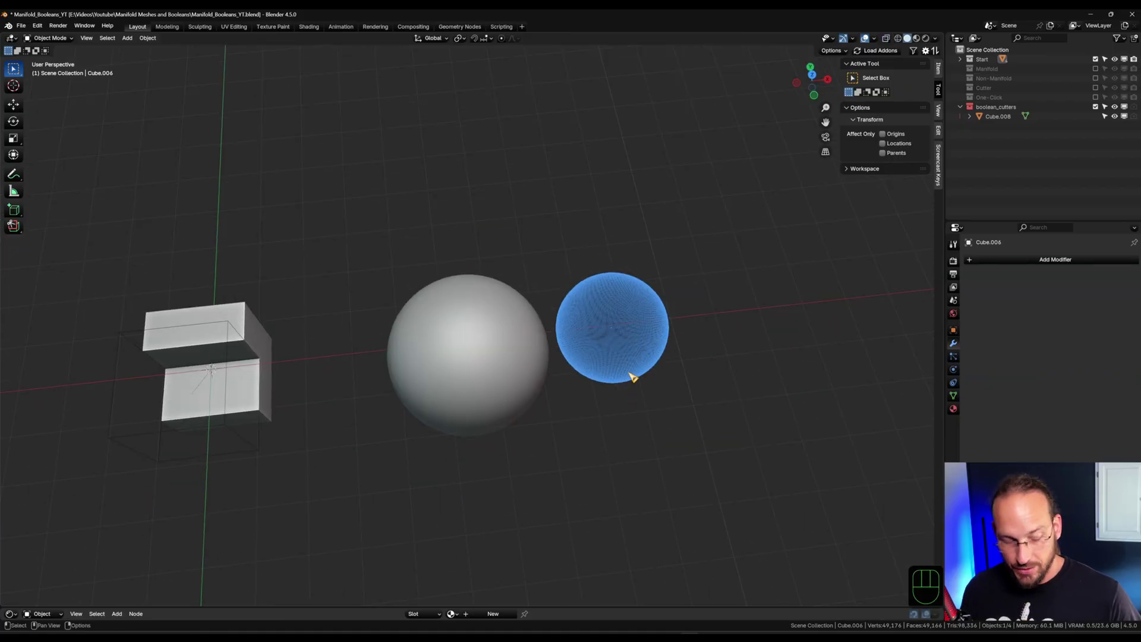
{"action": "key", "text": "g"}
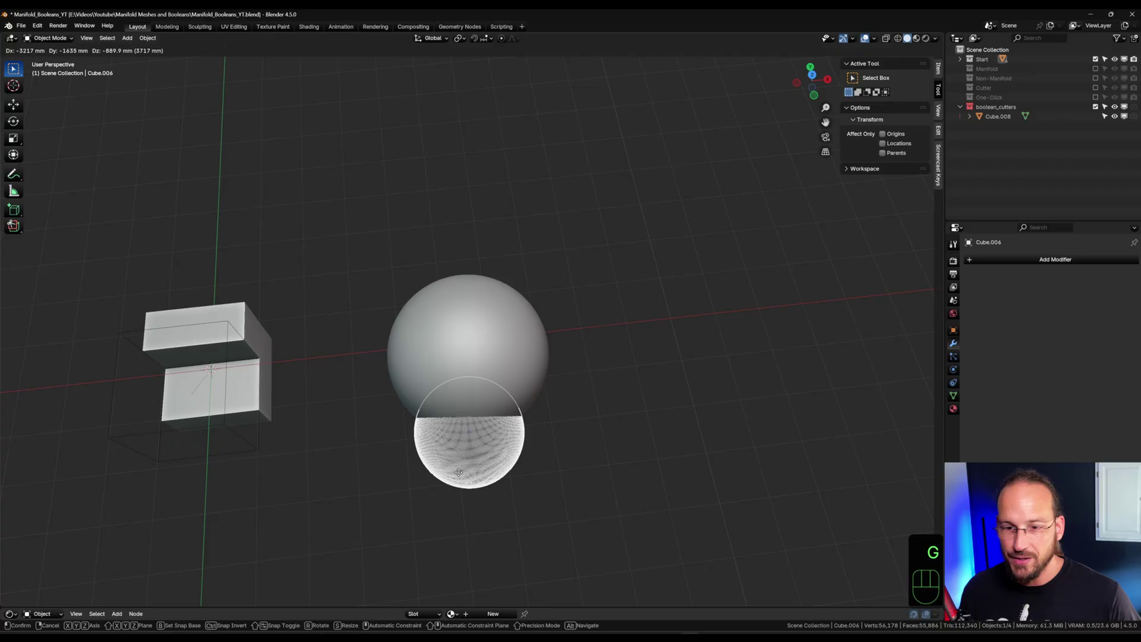
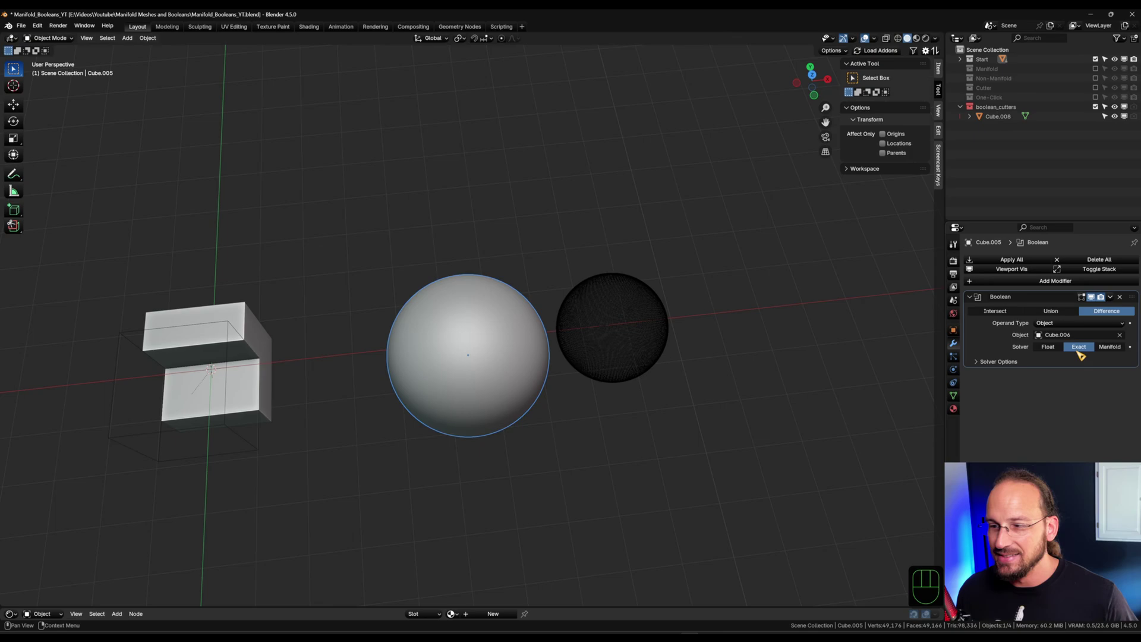
{"action": "left_click_drag", "start_coordinate": [311, 413], "coordinate": [339, 357]}
{"action": "middle_click", "coordinate": [295, 380]}
{"action": "middle_click", "coordinate": [323, 309]}
{"action": "middle_click", "coordinate": [361, 353]}
{"action": "middle_click", "coordinate": [476, 376]}
{"action": "left_click_drag", "start_coordinate": [598, 335], "coordinate": [529, 348]}
{"action": "left_click", "coordinate": [506, 280]}
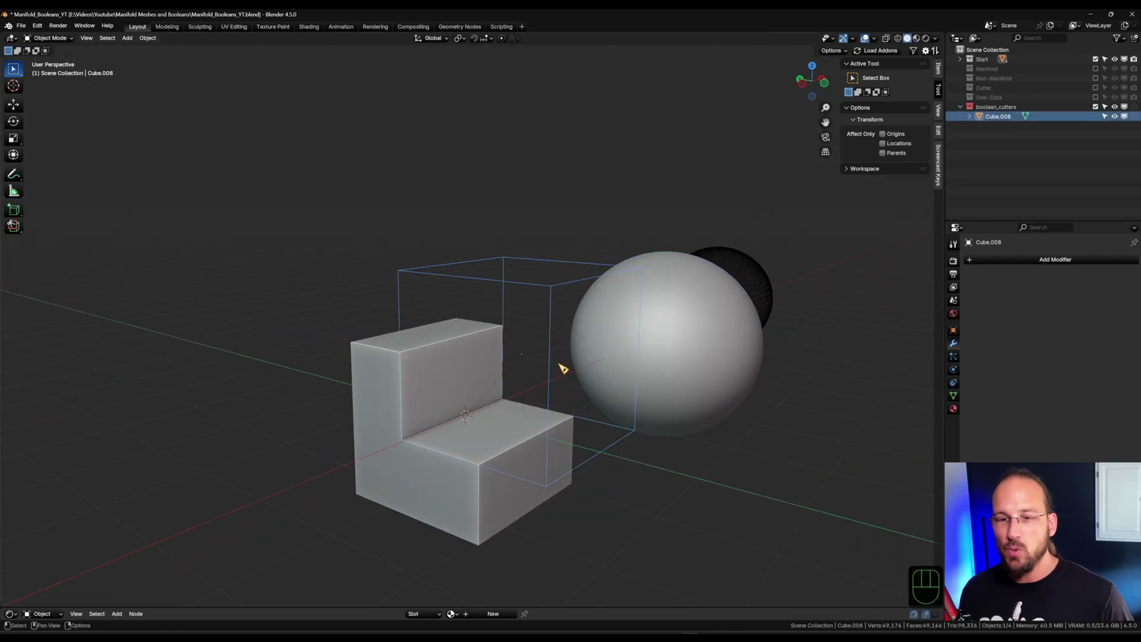
Select the large white sphere and switch its Difference boolean to the Manifold solver
{"action": "left_click", "coordinate": [440, 498]}
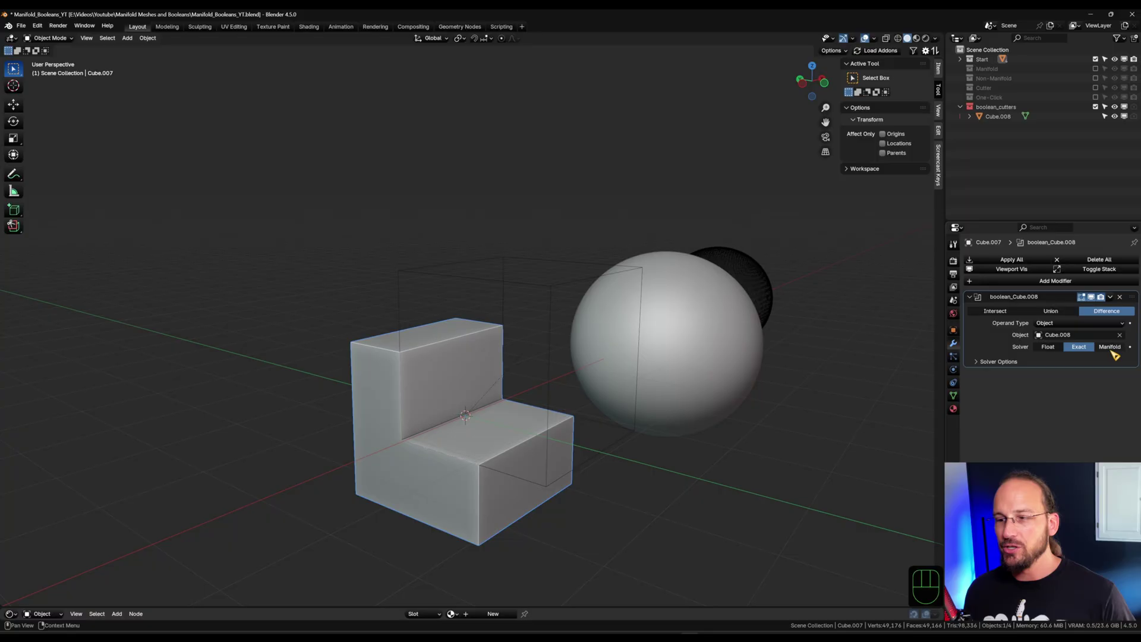
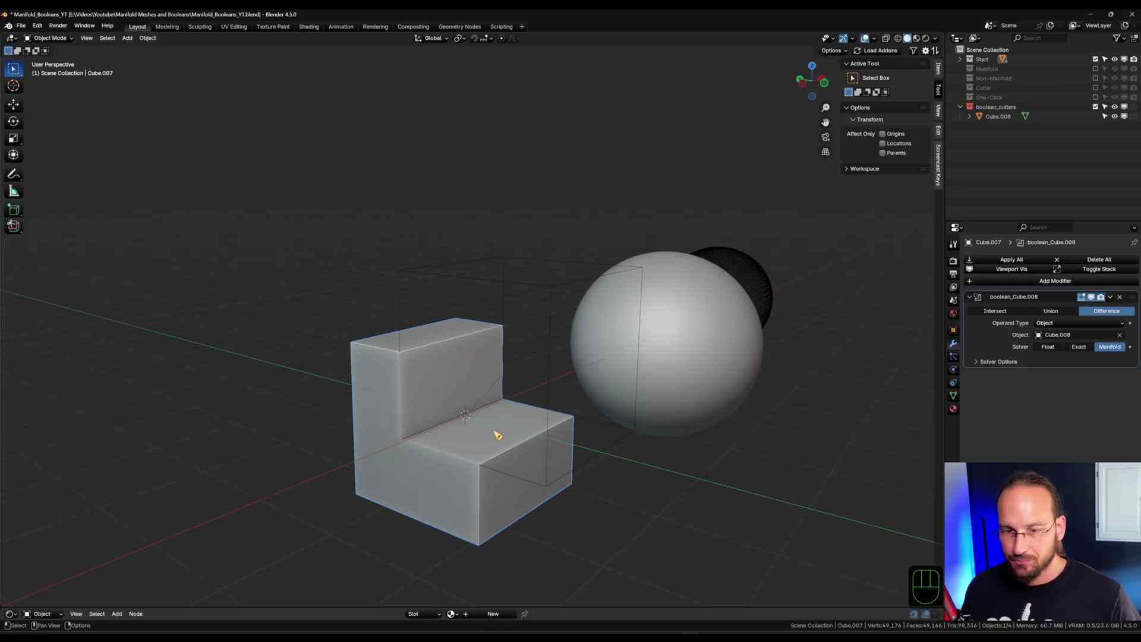
{"action": "left_click", "coordinate": [709, 347]}
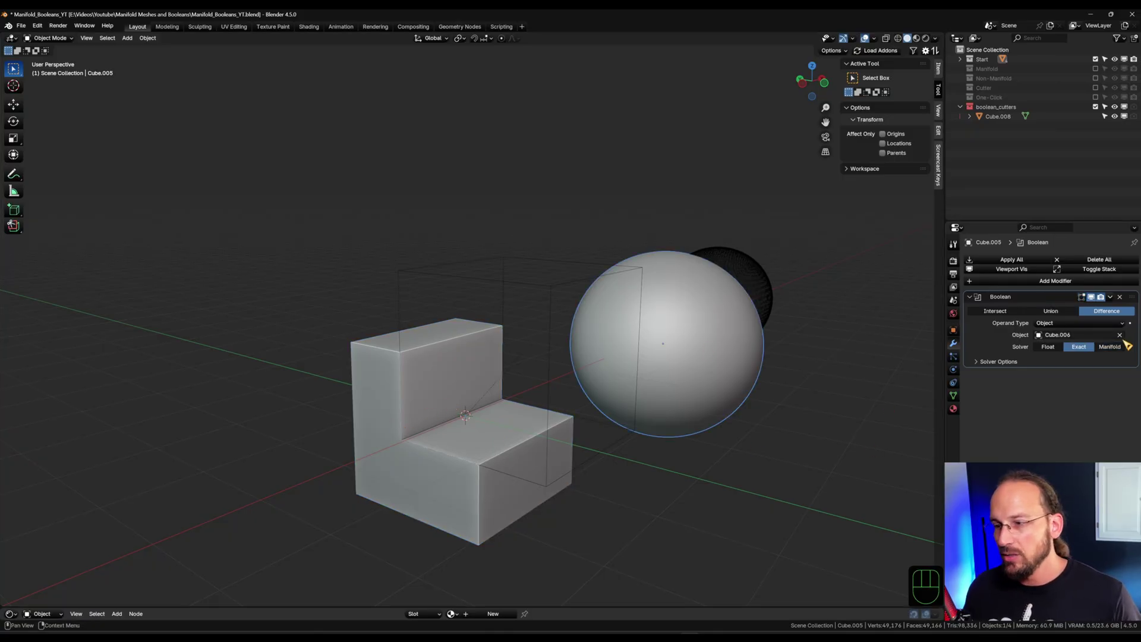
{"action": "left_click", "coordinate": [1116, 348]}
Preview moving the dark cutter sphere with G to watch the Manifold cut update, then cancel
{"action": "left_click_drag", "start_coordinate": [820, 334], "coordinate": [765, 346]}
{"action": "left_click_drag", "start_coordinate": [751, 376], "coordinate": [498, 399]}
{"action": "left_click_drag", "start_coordinate": [540, 351], "coordinate": [546, 369]}
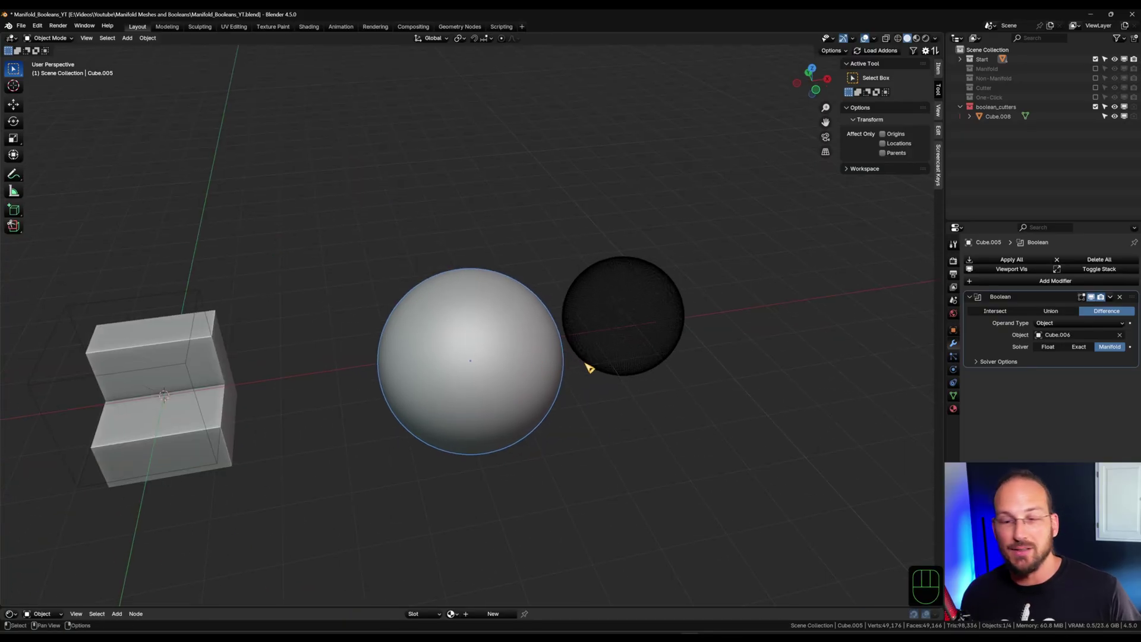
{"action": "left_click_drag", "start_coordinate": [630, 370], "coordinate": [624, 404]}
{"action": "left_click", "coordinate": [636, 346]}
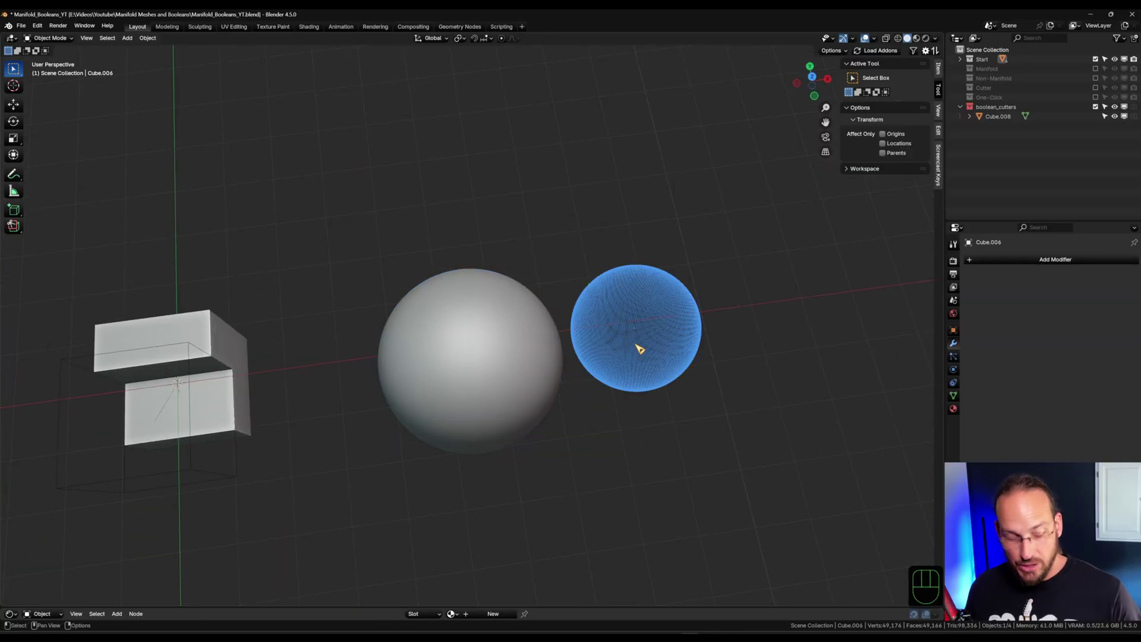
{"action": "key", "text": "g"}
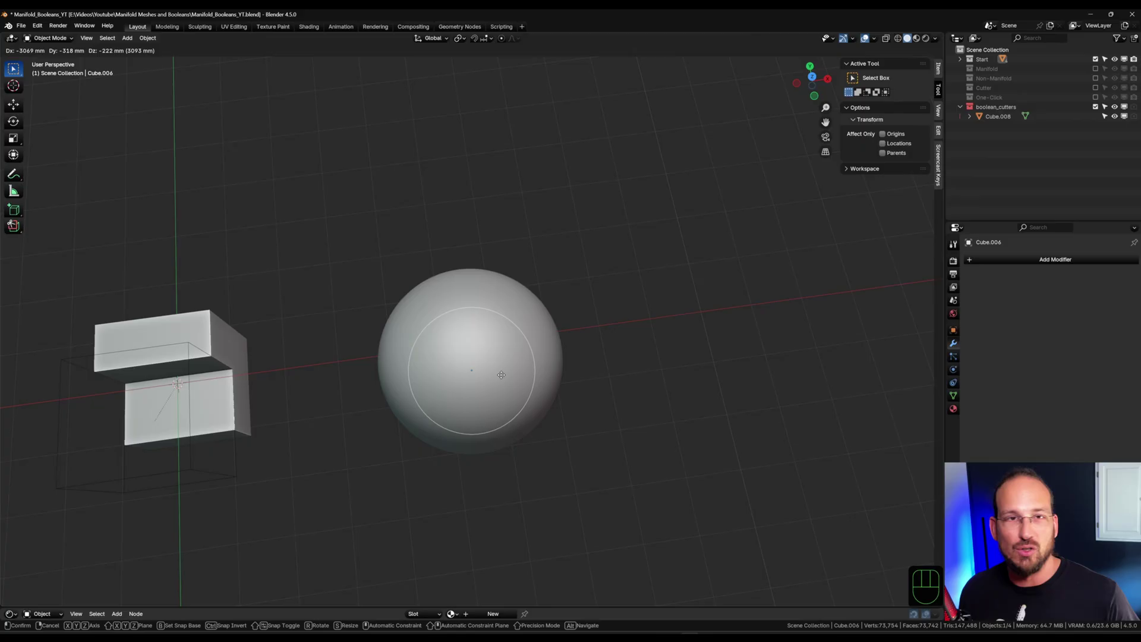
{"action": "right_click", "coordinate": [588, 368]}
{"action": "left_click_drag", "start_coordinate": [504, 438], "coordinate": [342, 377]}
{"action": "left_click_drag", "start_coordinate": [364, 367], "coordinate": [468, 338]}
{"action": "left_click_drag", "start_coordinate": [529, 325], "coordinate": [509, 347]}
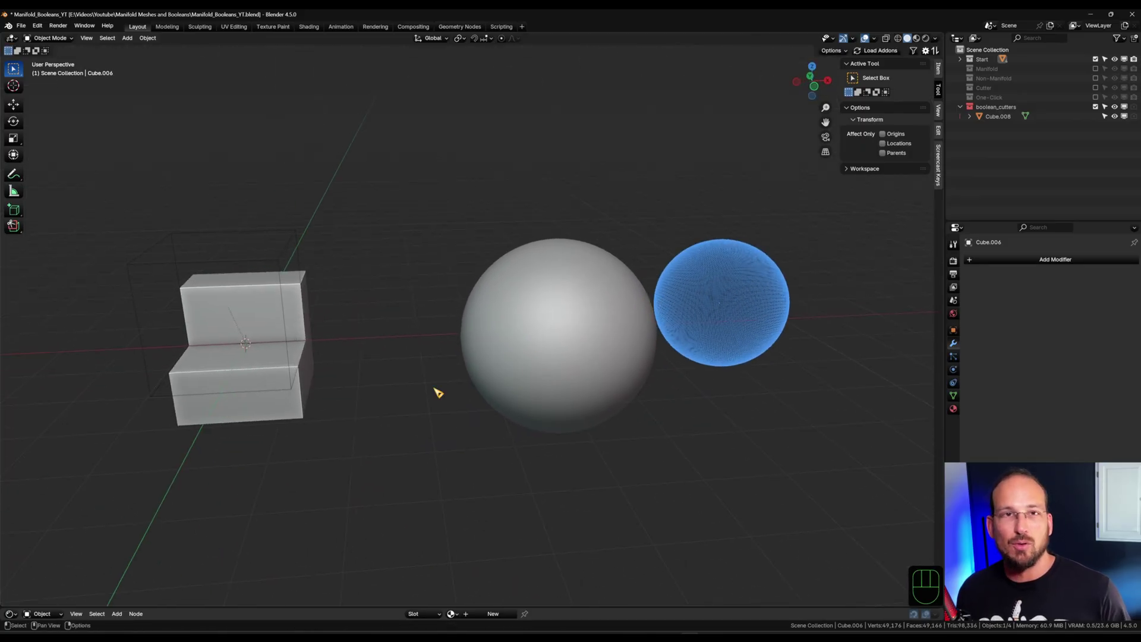
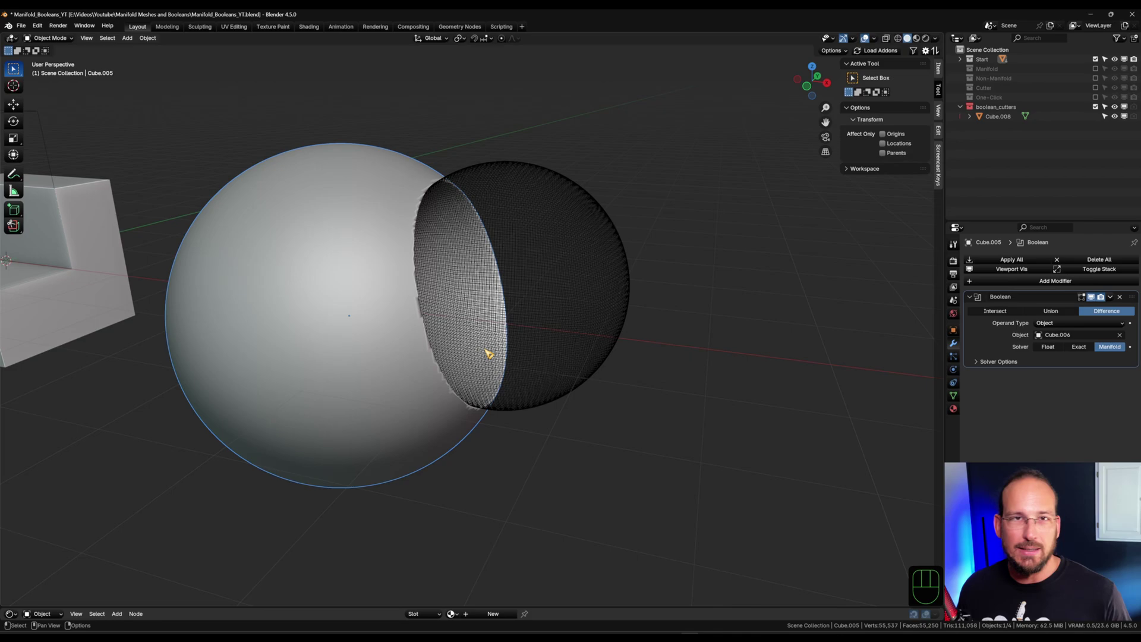
Inspect the cut sphere from other angles and preview moving the cutter once more, cancelling again
{"action": "left_click_drag", "start_coordinate": [279, 347], "coordinate": [300, 350]}
{"action": "middle_click", "coordinate": [275, 348]}
{"action": "middle_click", "coordinate": [668, 322]}
{"action": "left_click_drag", "start_coordinate": [712, 329], "coordinate": [655, 339]}
{"action": "middle_click", "coordinate": [626, 341]}
{"action": "left_click_drag", "start_coordinate": [637, 348], "coordinate": [578, 363]}
{"action": "left_click", "coordinate": [688, 329]}
{"action": "key", "text": "g"}
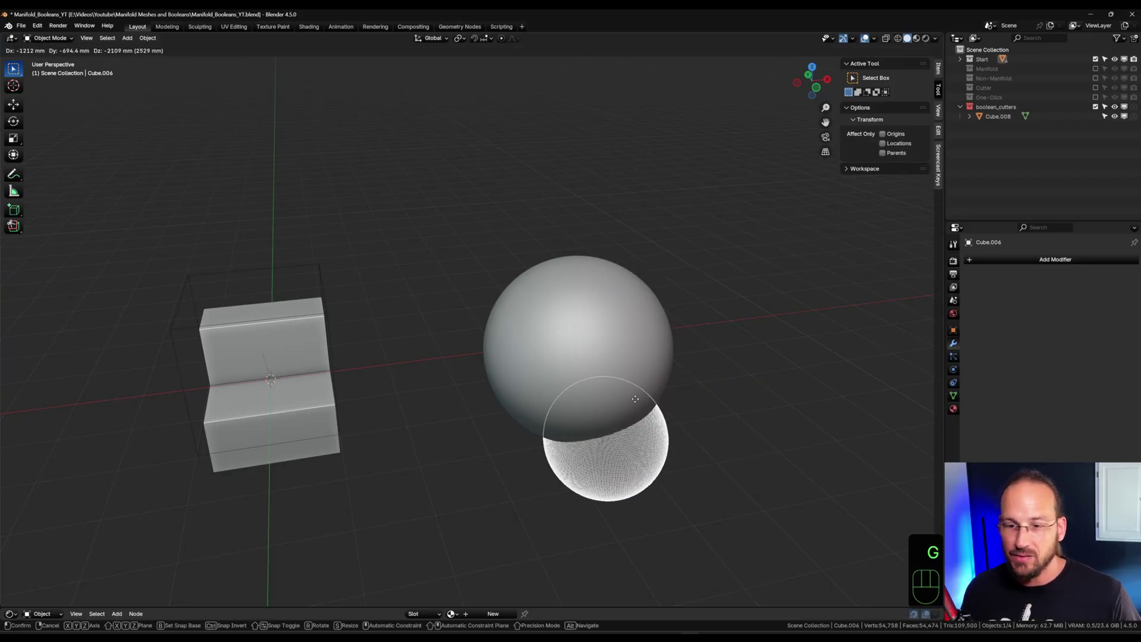
{"action": "right_click", "coordinate": [679, 294]}
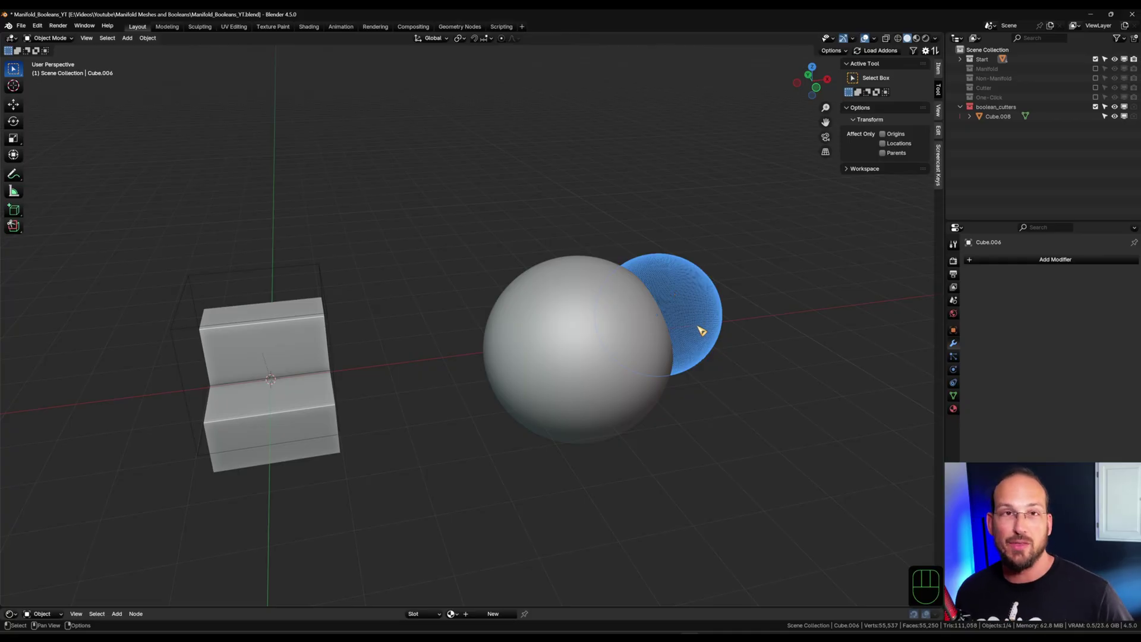
Return to the notched cube Cube.007 and select it to review its Manifold boolean
{"action": "left_click_drag", "start_coordinate": [335, 395], "coordinate": [365, 390]}
{"action": "left_click_drag", "start_coordinate": [379, 400], "coordinate": [523, 247]}
{"action": "left_click_drag", "start_coordinate": [586, 285], "coordinate": [597, 366]}
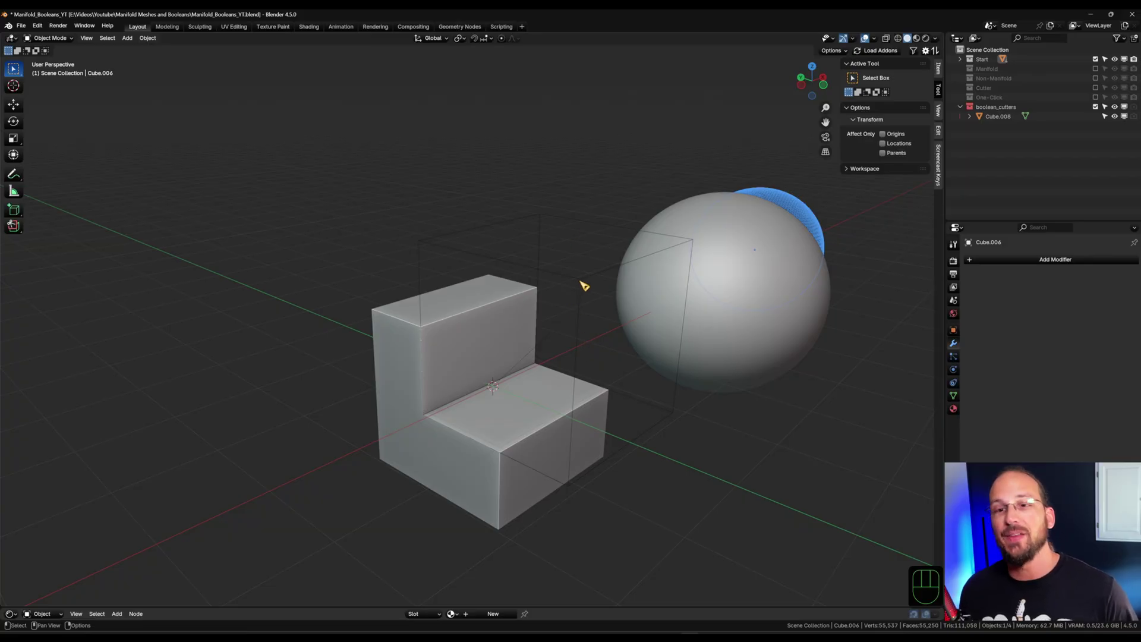
{"action": "left_click", "coordinate": [585, 279]}
{"action": "left_click", "coordinate": [427, 452]}
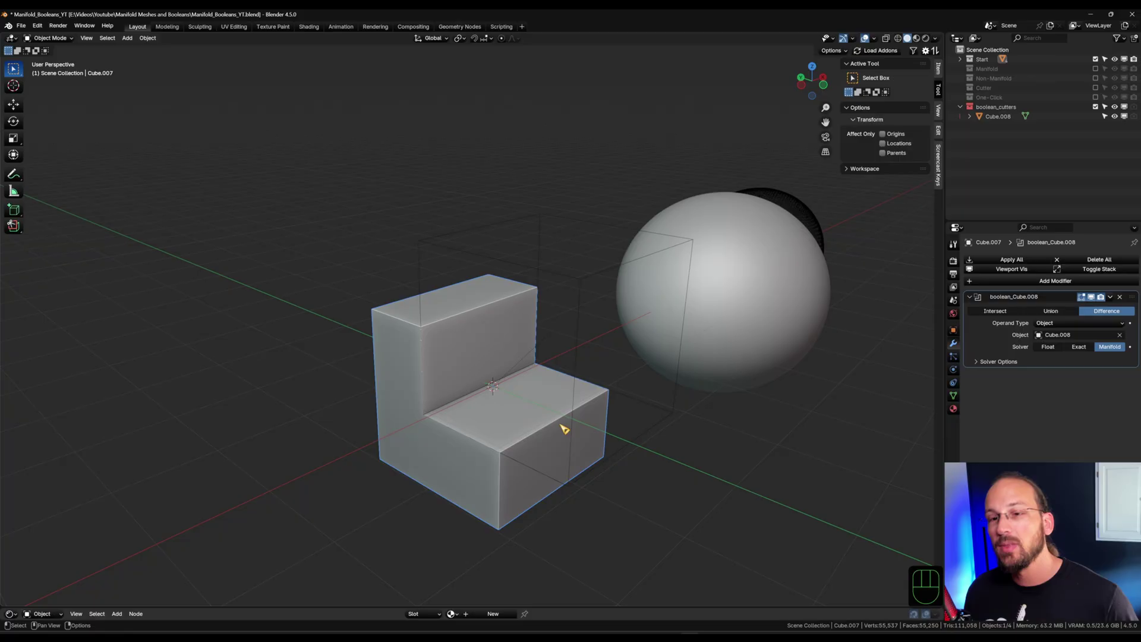
{"action": "left_click", "coordinate": [590, 280]}
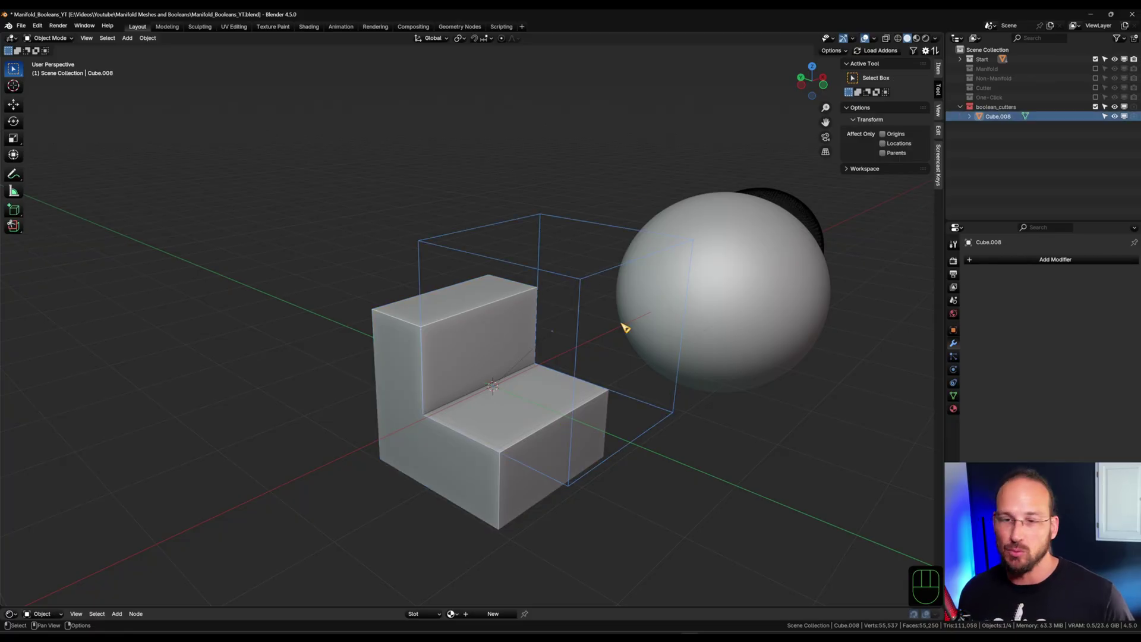
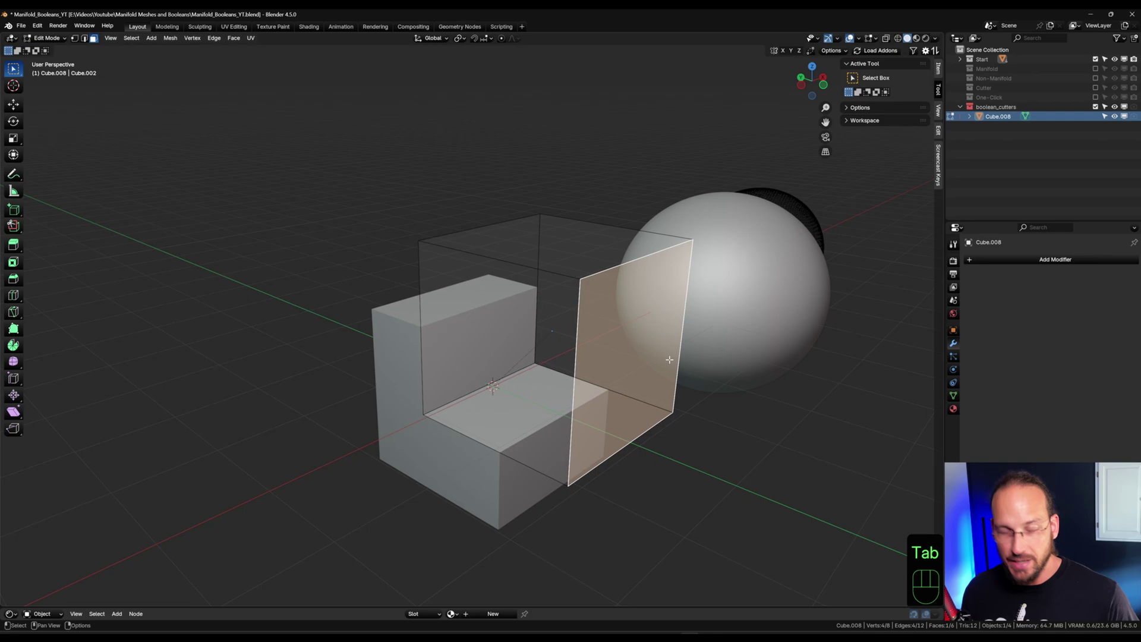
{"action": "key", "text": "x"}
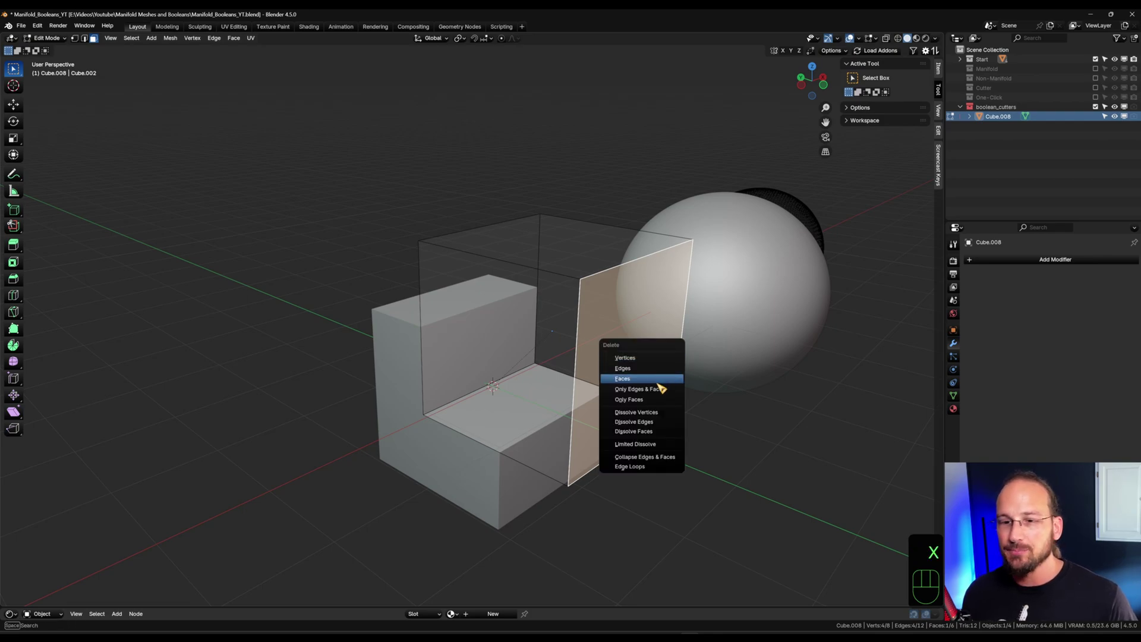
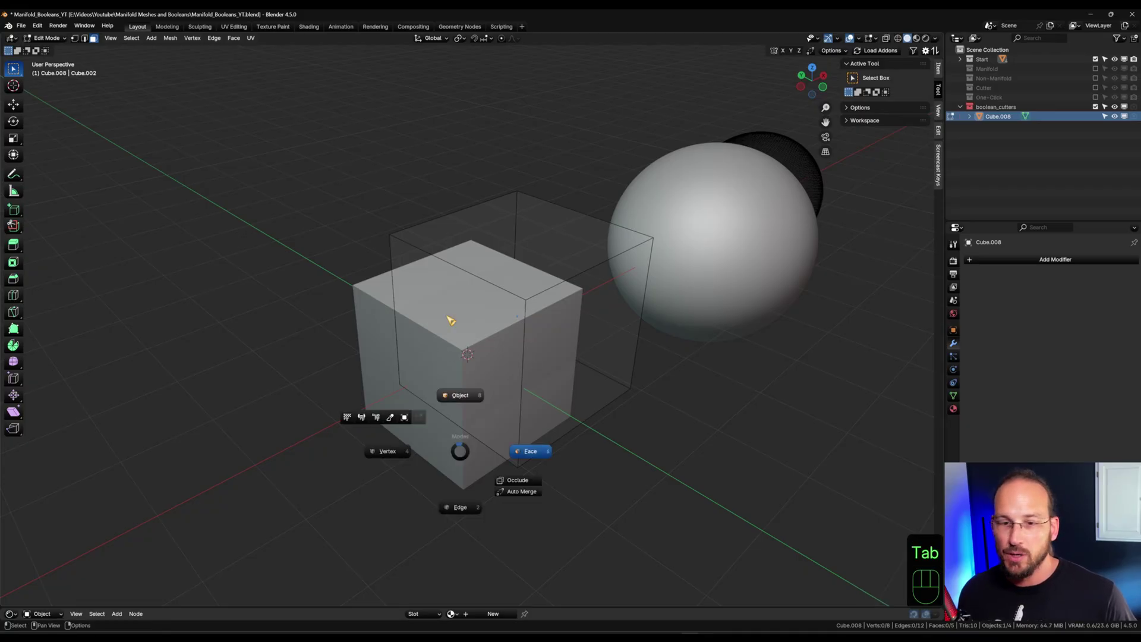
{"action": "left_click", "coordinate": [428, 460]}
{"action": "left_click", "coordinate": [433, 441]}
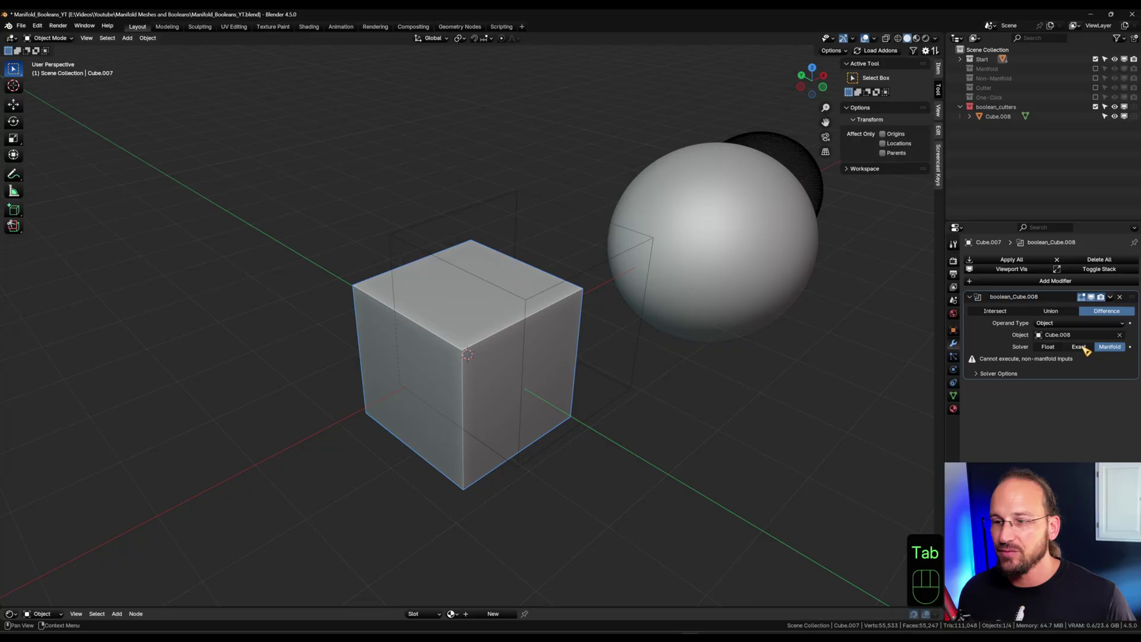
{"action": "left_click", "coordinate": [1087, 348]}
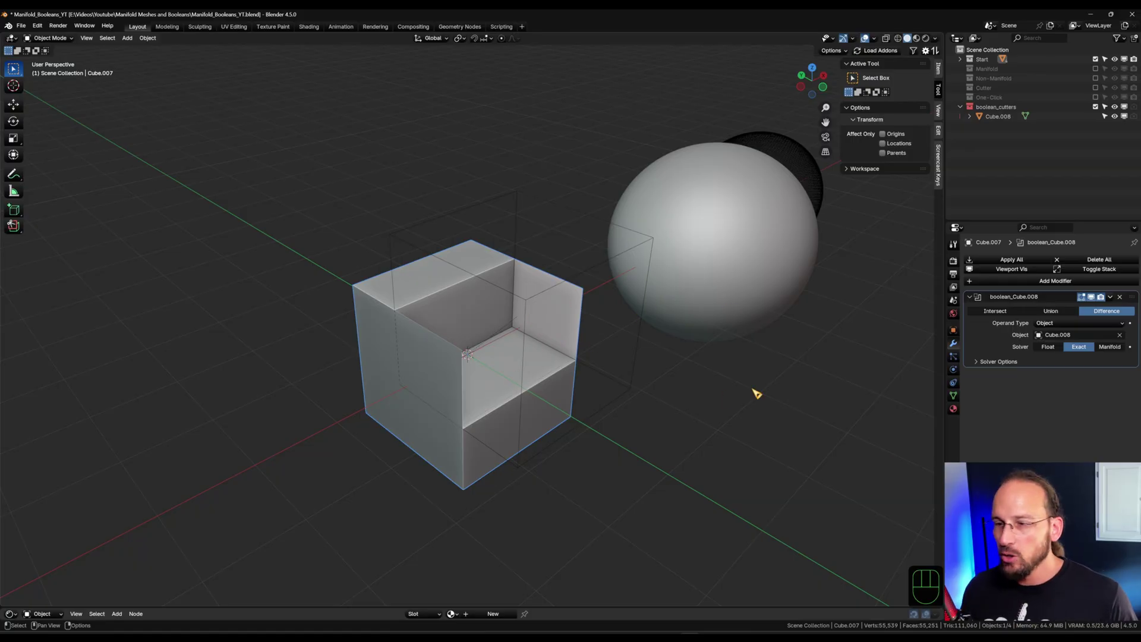
{"action": "left_click", "coordinate": [1114, 348]}
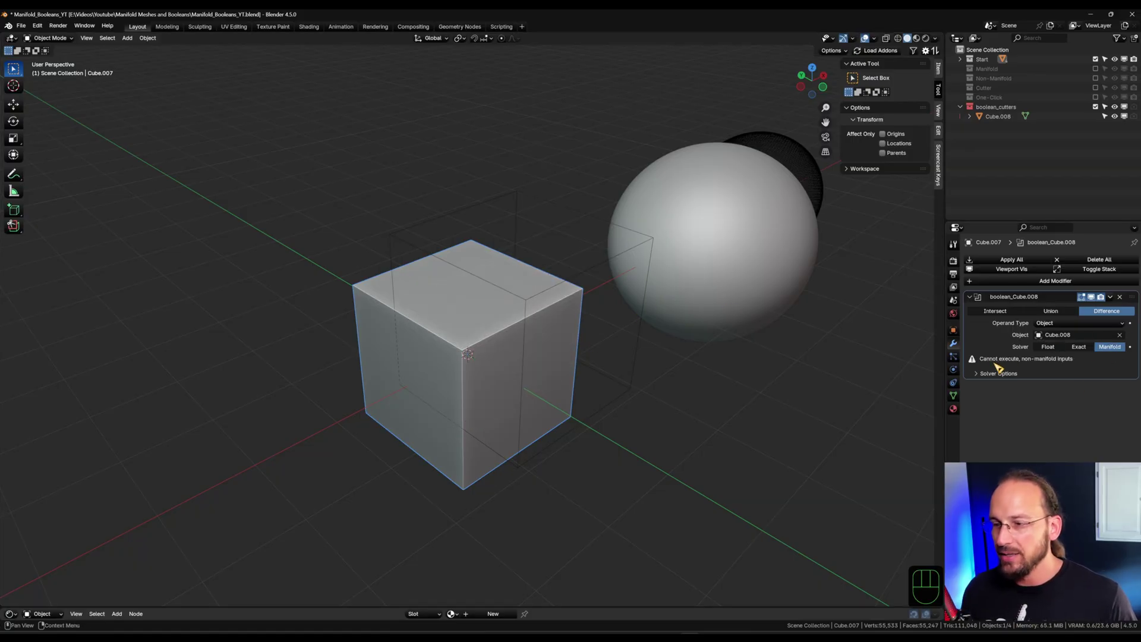
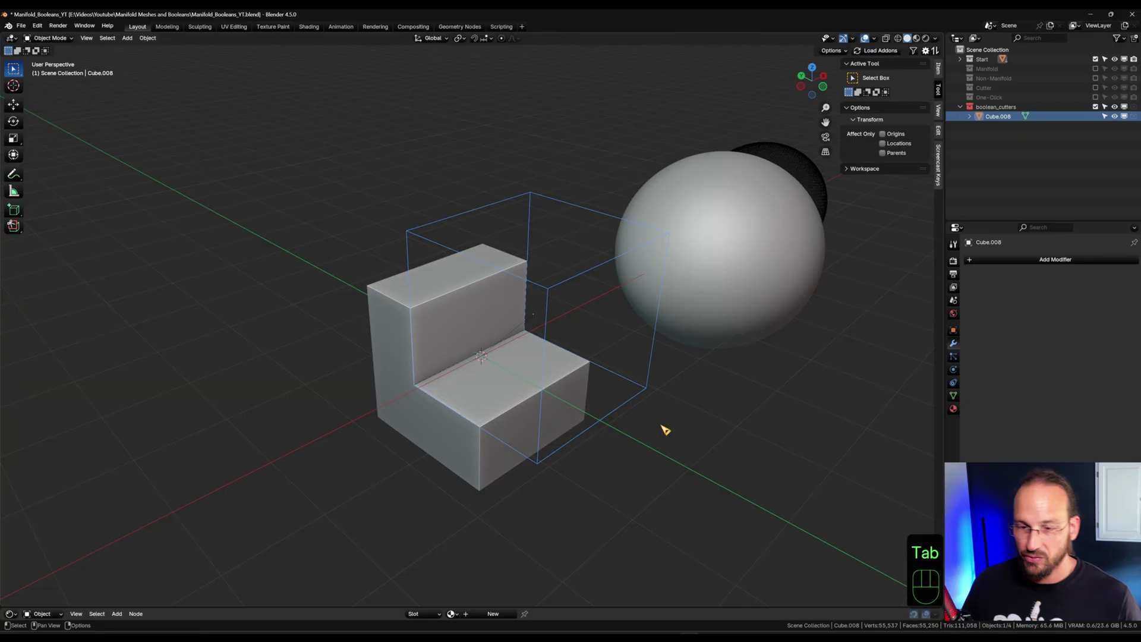
{"action": "left_click", "coordinate": [390, 369]}
{"action": "left_click_drag", "start_coordinate": [380, 388], "coordinate": [484, 386]}
{"action": "key", "text": "Tab"}
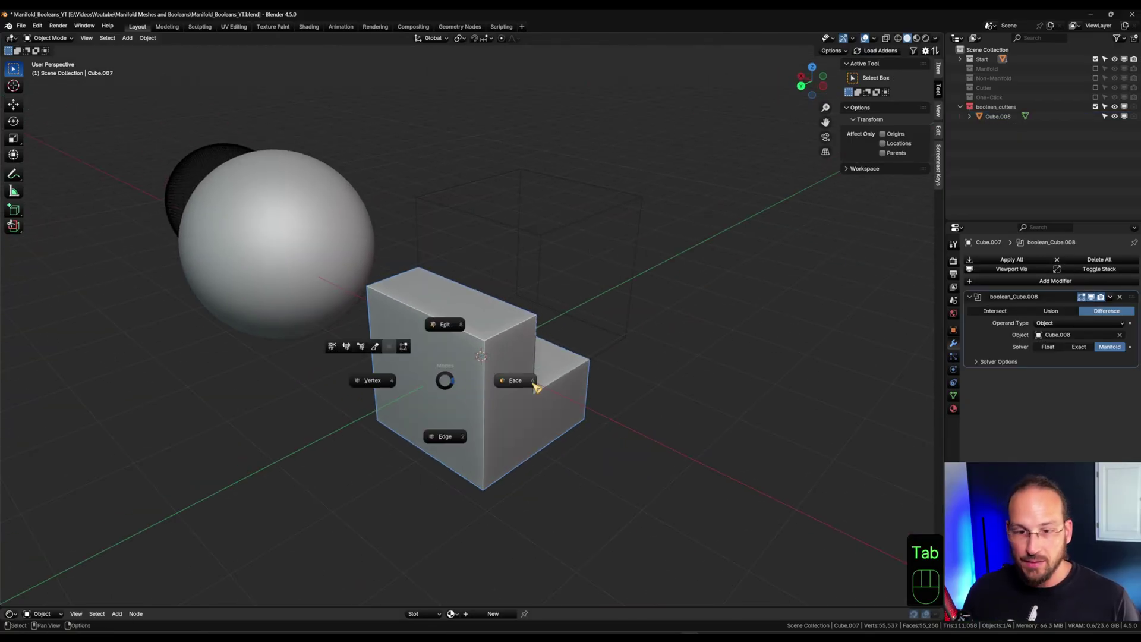
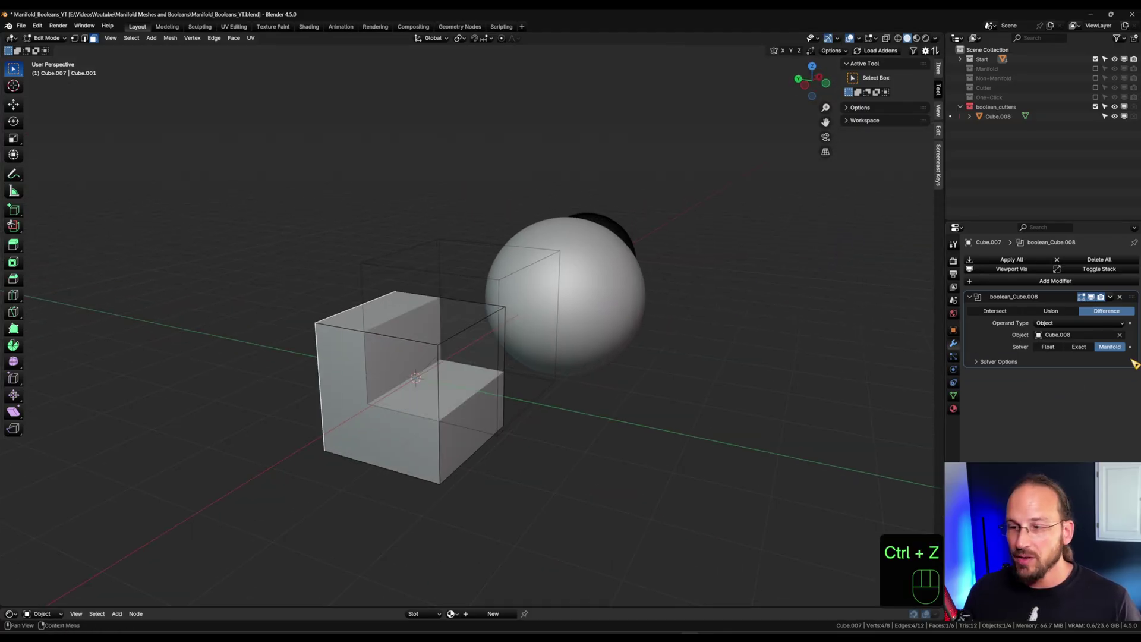
{"action": "key", "text": "Tab"}
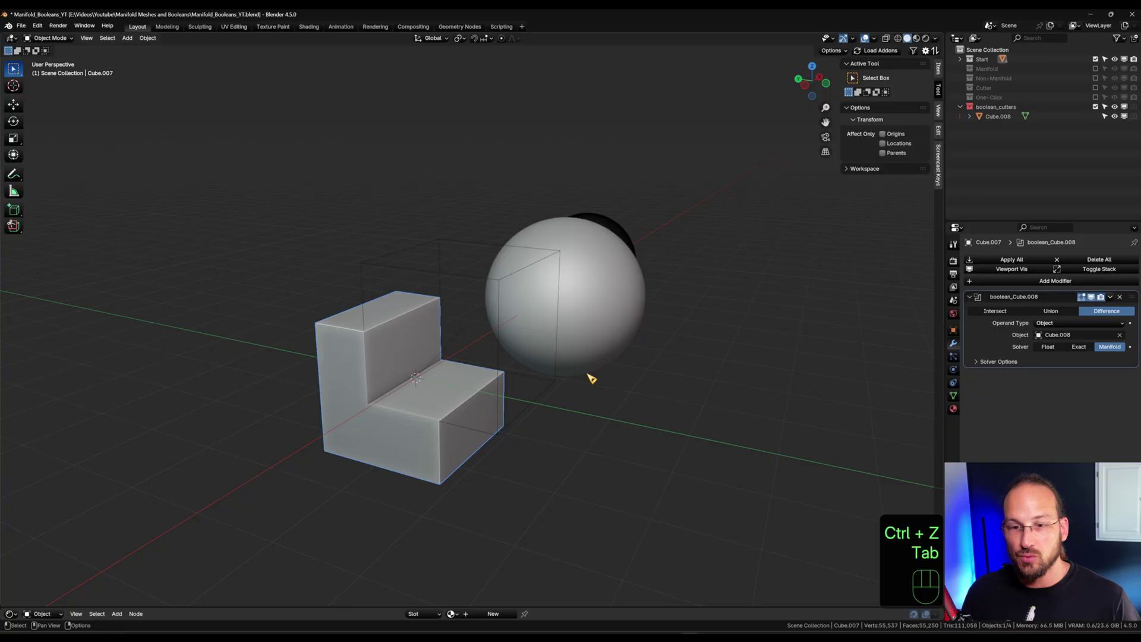
{"action": "middle_click", "coordinate": [588, 373]}
{"action": "left_click_drag", "start_coordinate": [567, 404], "coordinate": [584, 454]}
{"action": "middle_click", "coordinate": [598, 446]}
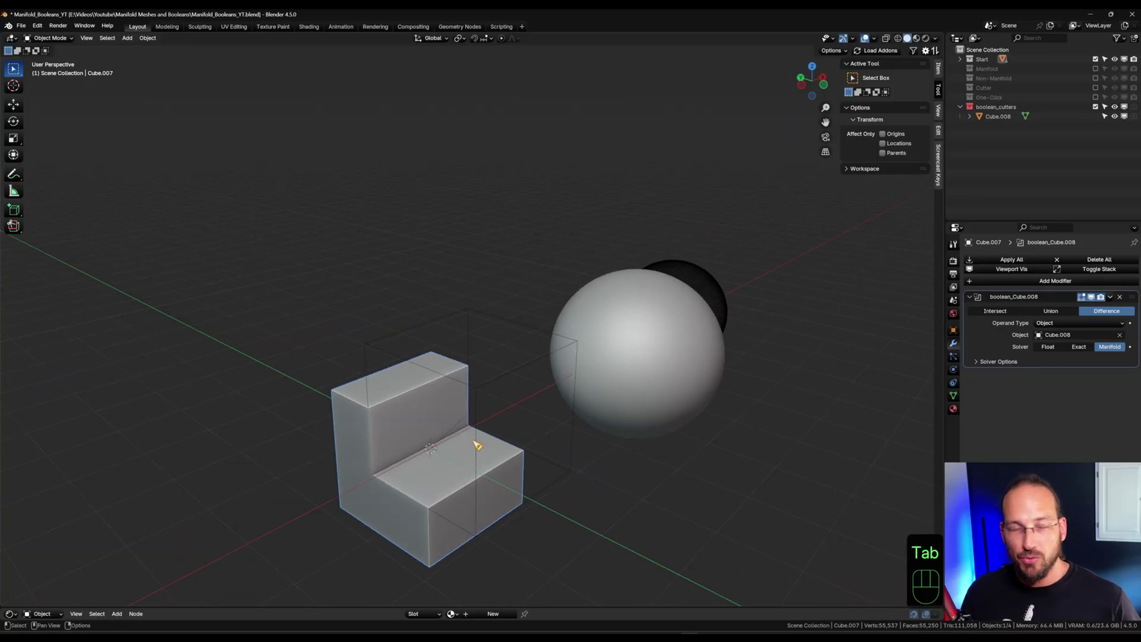
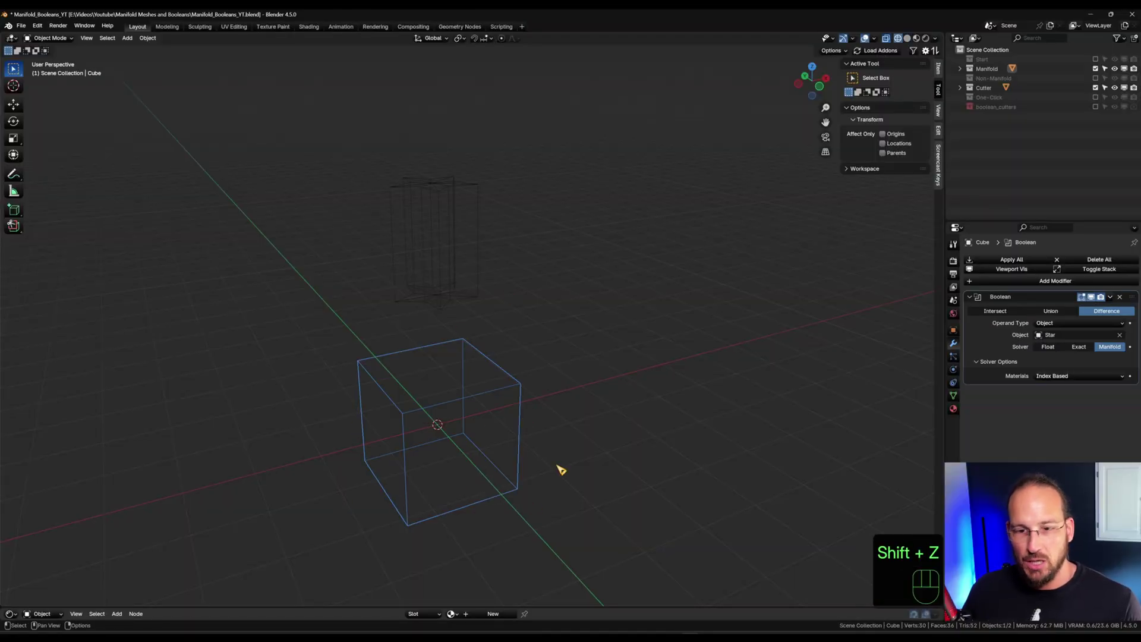
In solid shading, lower the Star cutter along Z into the cube's top, then select the cube
{"action": "key", "text": "shift+z"}
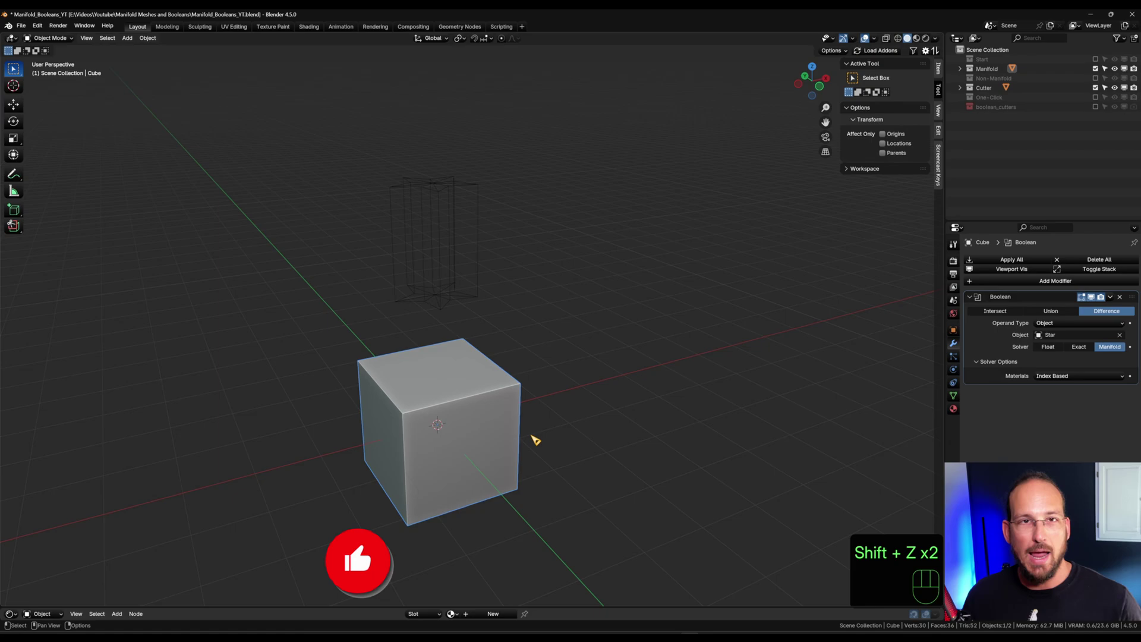
{"action": "left_click", "coordinate": [439, 191]}
{"action": "key", "text": "g"}
{"action": "key", "text": "z"}
{"action": "left_click", "coordinate": [454, 353]}
{"action": "left_click", "coordinate": [486, 426]}
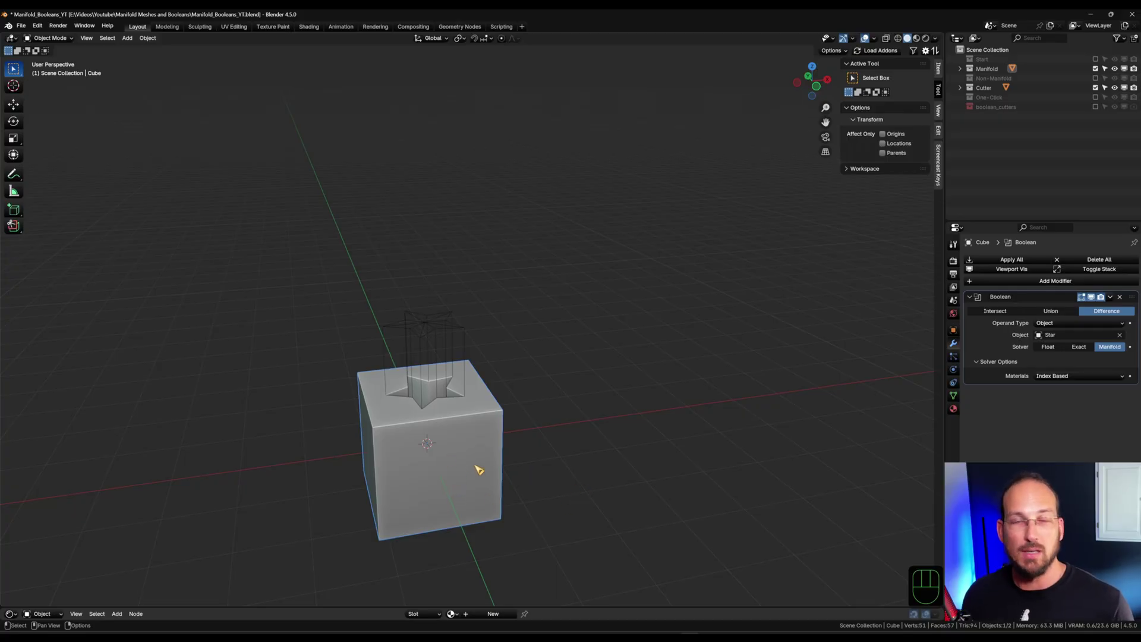
Show the Non-Manifold collection and select the cubes along the new row
{"action": "left_click_drag", "start_coordinate": [626, 441], "coordinate": [588, 439]}
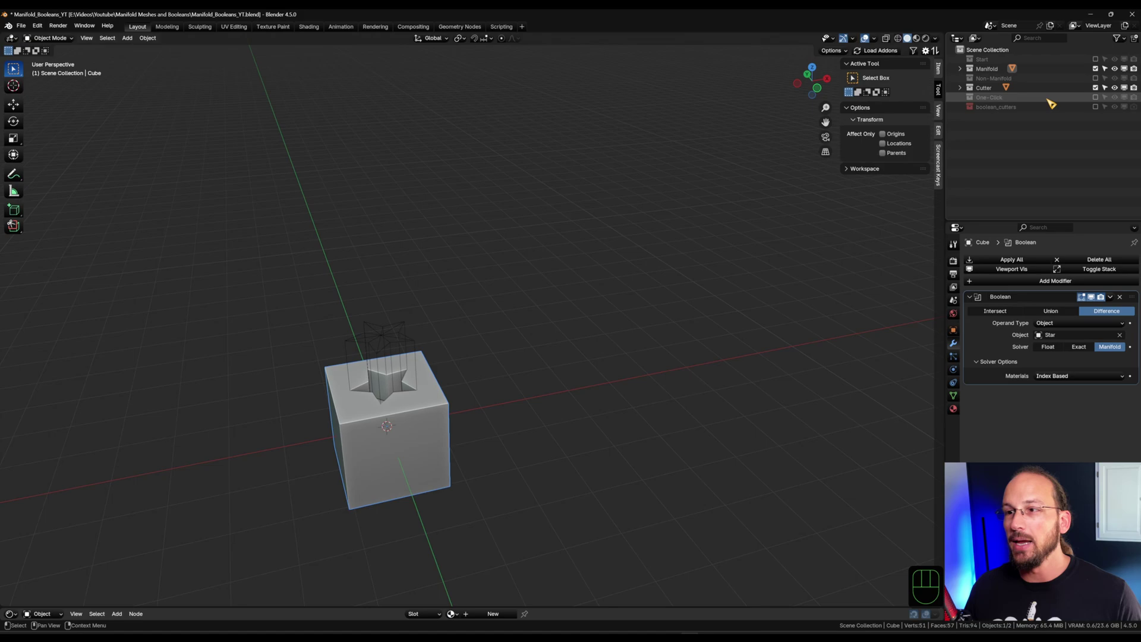
{"action": "left_click", "coordinate": [1100, 77]}
{"action": "left_click_drag", "start_coordinate": [760, 437], "coordinate": [649, 438]}
{"action": "left_click", "coordinate": [659, 454]}
{"action": "left_click_drag", "start_coordinate": [692, 455], "coordinate": [622, 458]}
{"action": "left_click", "coordinate": [416, 422]}
{"action": "left_click", "coordinate": [346, 394]}
{"action": "left_click", "coordinate": [519, 379]}
{"action": "left_click", "coordinate": [693, 357]}
{"action": "left_click", "coordinate": [824, 318]}
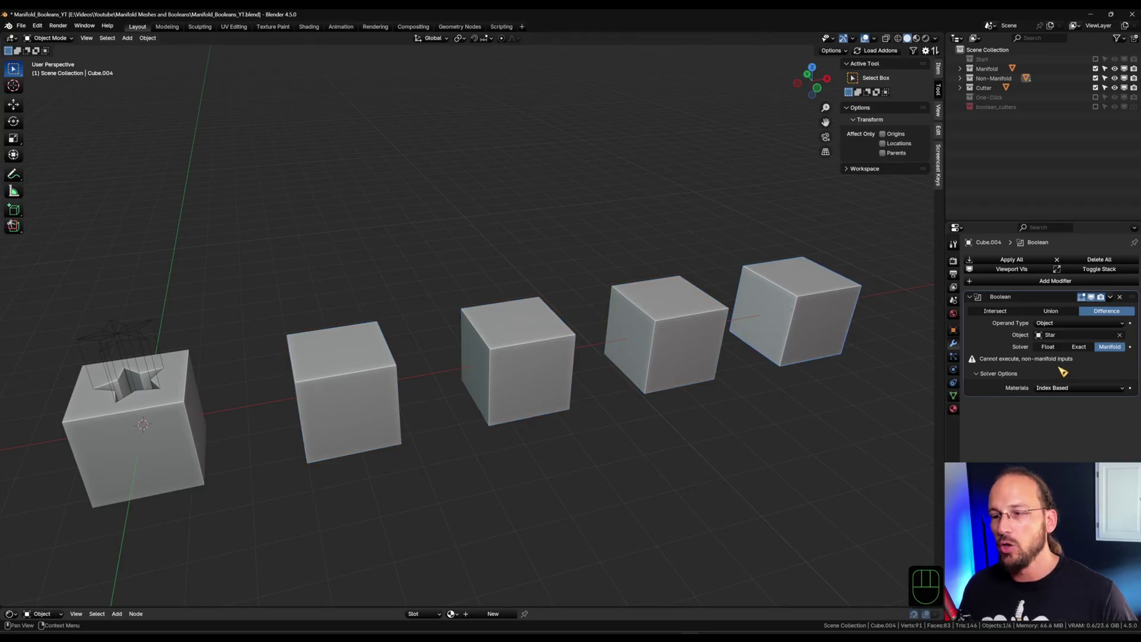
Move the Star cutter along X onto the second cube, Cube.001
{"action": "left_click_drag", "start_coordinate": [351, 439], "coordinate": [552, 437]}
{"action": "left_click_drag", "start_coordinate": [550, 404], "coordinate": [564, 399]}
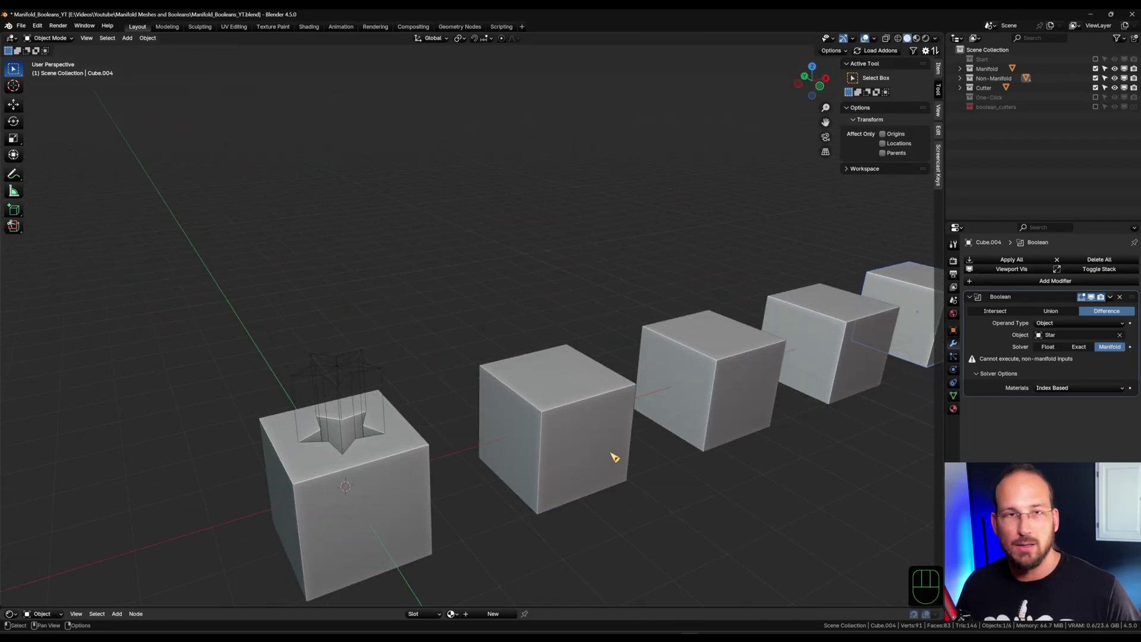
{"action": "middle_click", "coordinate": [611, 473]}
{"action": "middle_click", "coordinate": [565, 477]}
{"action": "middle_click", "coordinate": [433, 336]}
{"action": "middle_click", "coordinate": [428, 365]}
{"action": "middle_click", "coordinate": [430, 352]}
{"action": "left_click", "coordinate": [330, 329]}
{"action": "key", "text": "g"}
{"action": "key", "text": "z"}
{"action": "key", "text": "z"}
{"action": "key", "text": "x"}
Select Cube.001 under the star, whose Manifold boolean reports non-manifold inputs
{"action": "left_click", "coordinate": [512, 339]}
{"action": "middle_click", "coordinate": [492, 343]}
{"action": "left_click_drag", "start_coordinate": [499, 353], "coordinate": [516, 384]}
{"action": "left_click", "coordinate": [592, 477]}
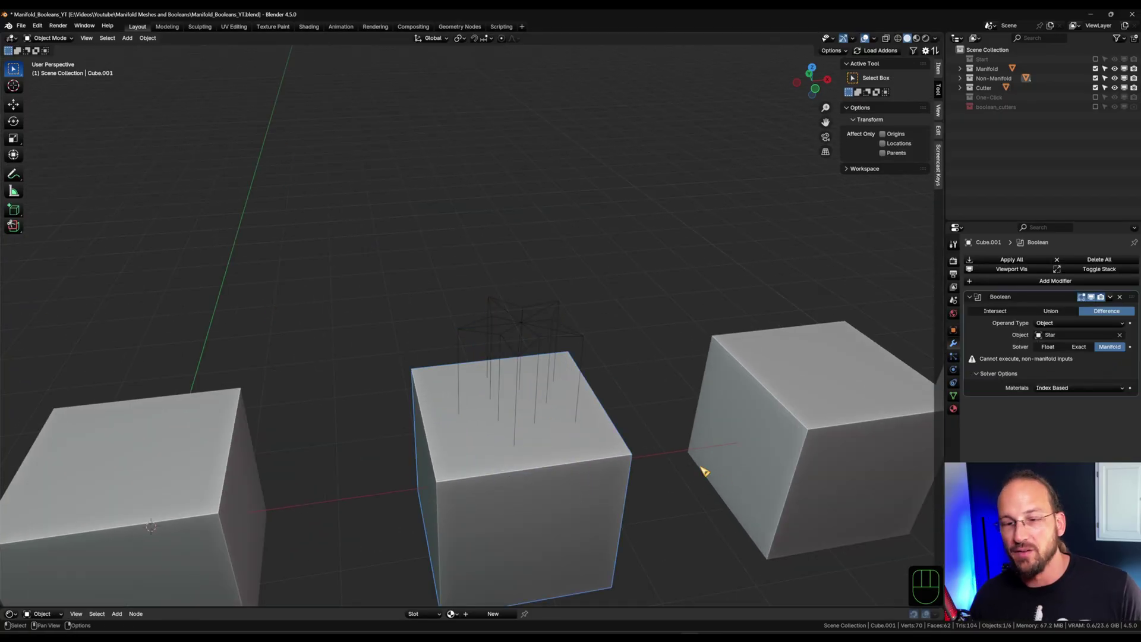
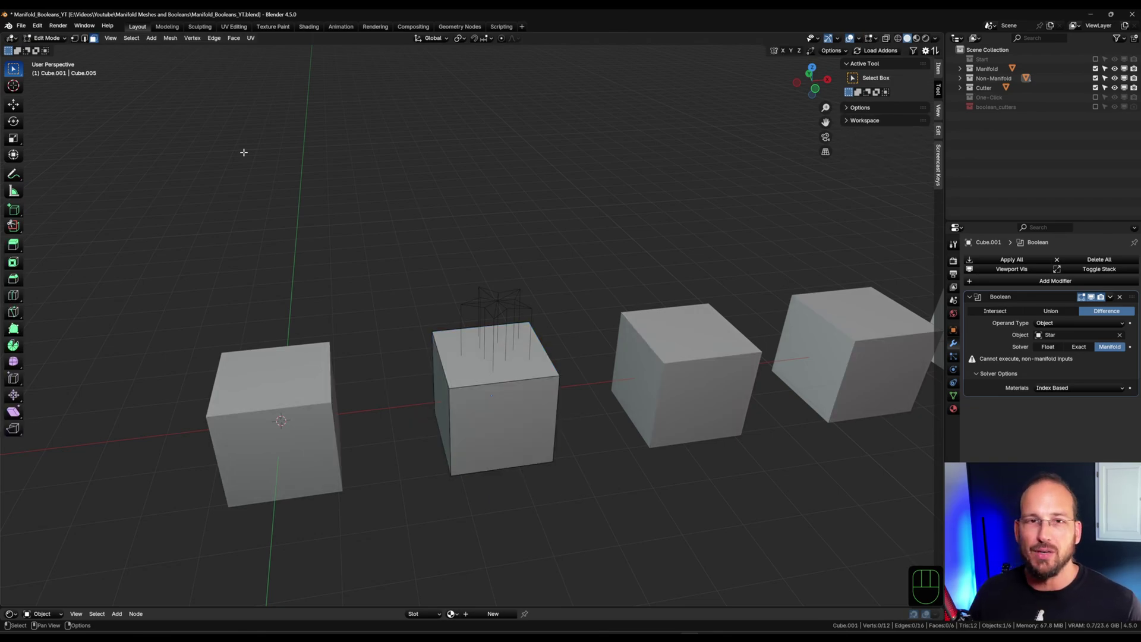
Merge Cube.001's duplicate vertices by distance so its star recess cuts correctly
{"action": "left_click_drag", "start_coordinate": [138, 40], "coordinate": [298, 168]}
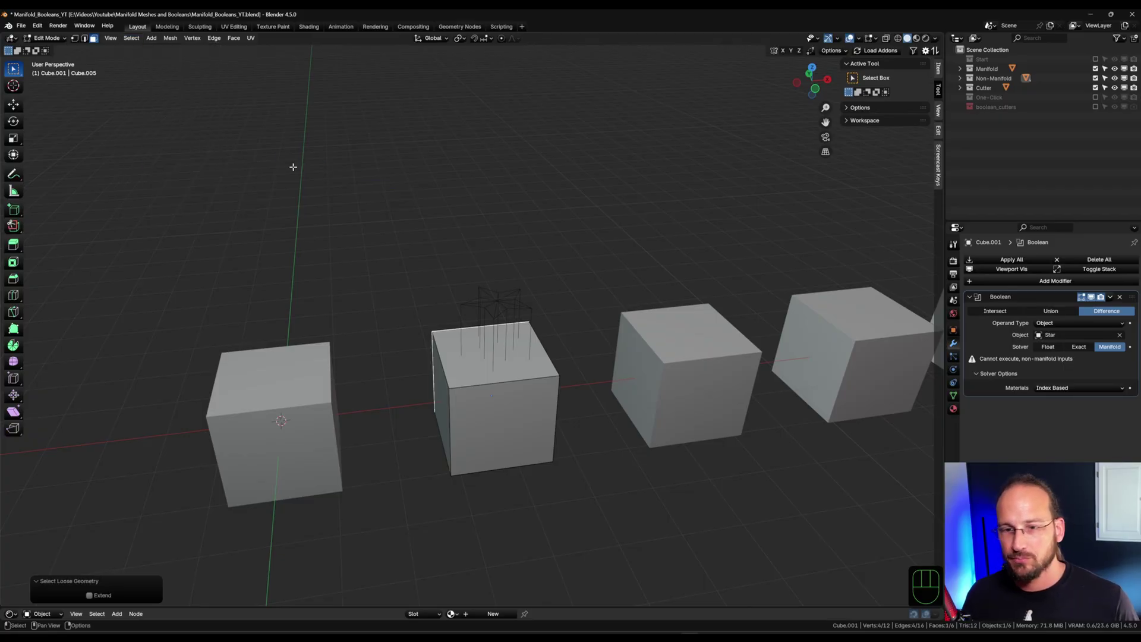
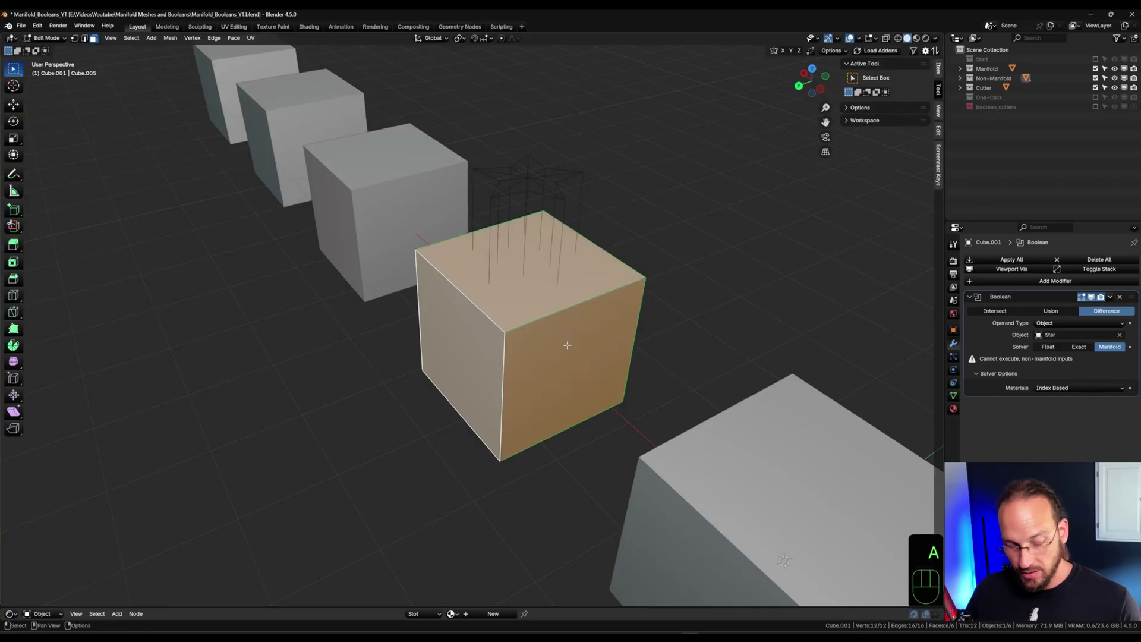
{"action": "key", "text": "m"}
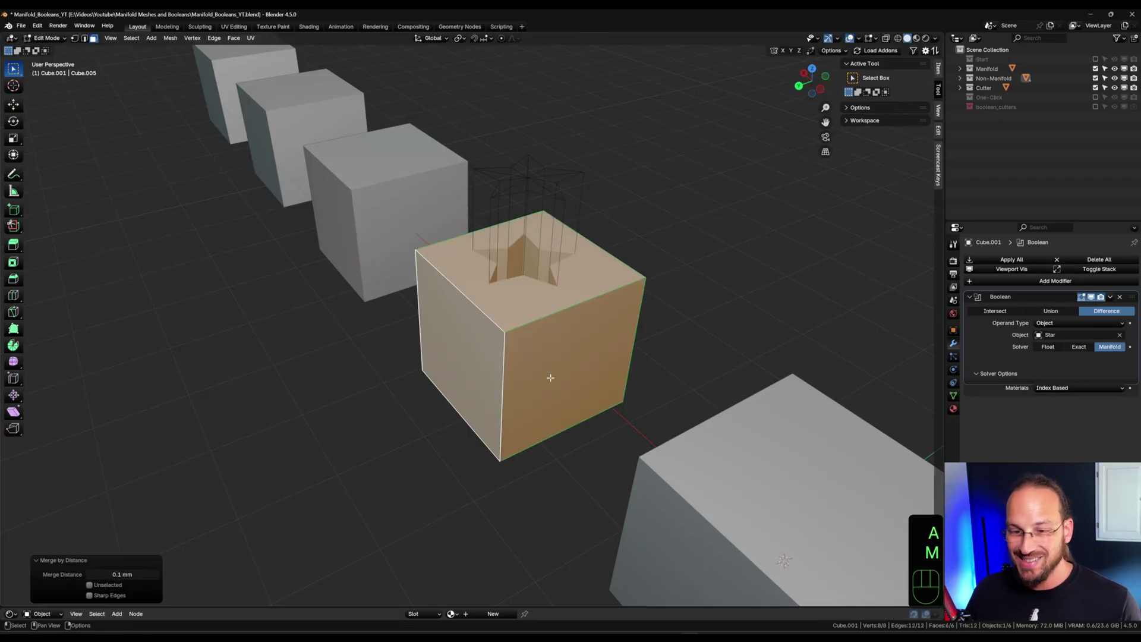
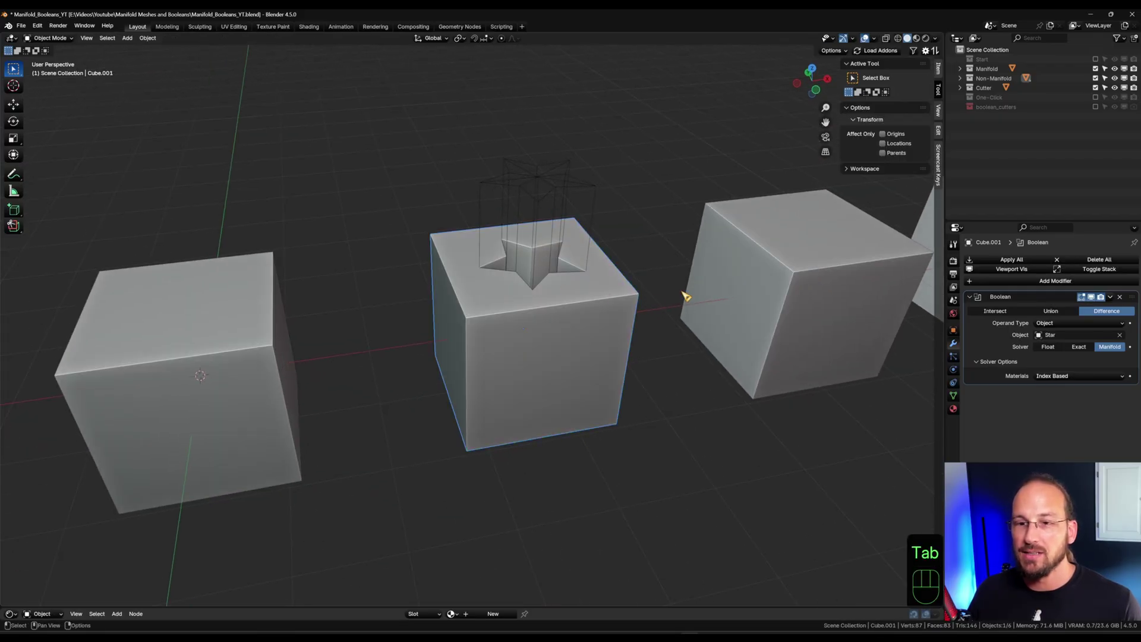
Slide the Star cutter along X onto the third cube, Cube.002
{"action": "left_click_drag", "start_coordinate": [634, 311], "coordinate": [488, 340]}
{"action": "middle_click", "coordinate": [503, 321]}
{"action": "middle_click", "coordinate": [509, 316]}
{"action": "left_click_drag", "start_coordinate": [506, 359], "coordinate": [509, 346]}
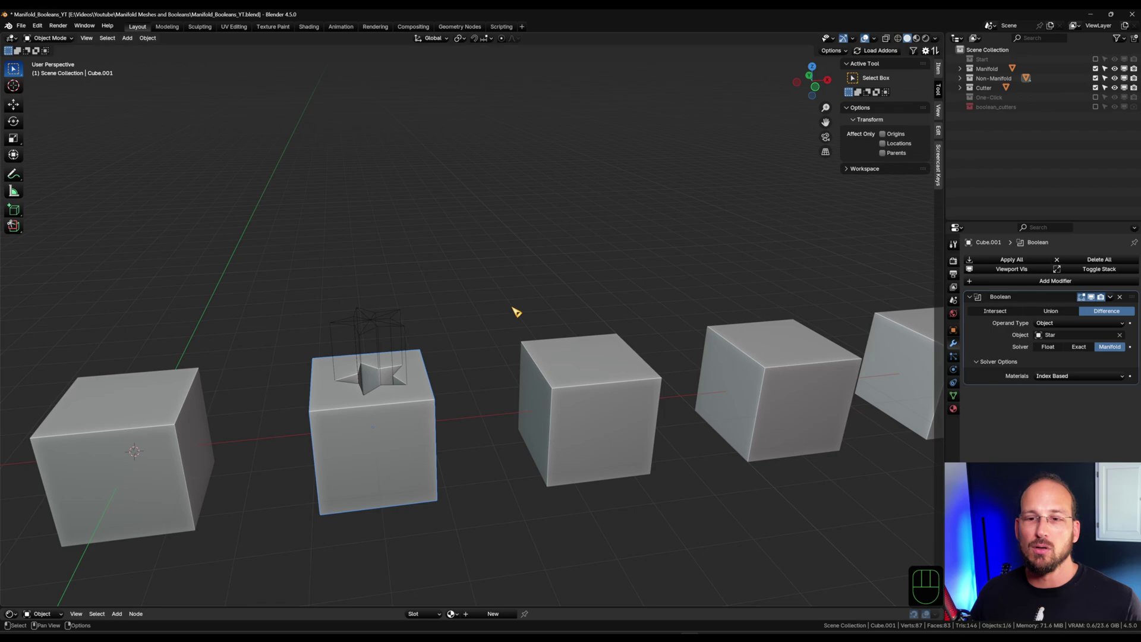
{"action": "middle_click", "coordinate": [507, 302]}
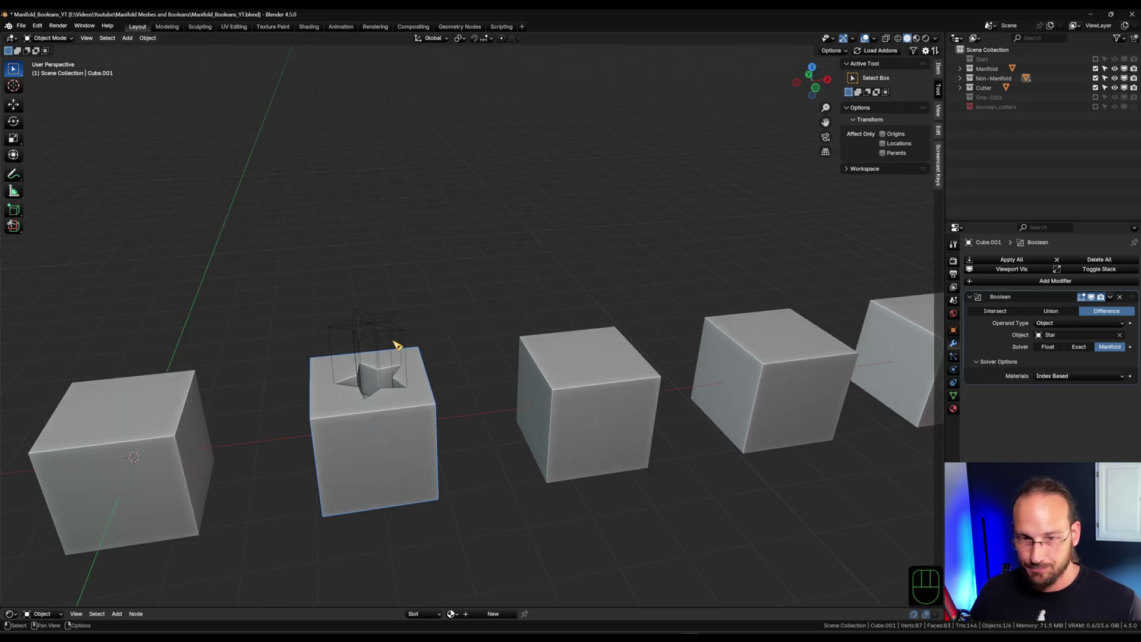
{"action": "left_click", "coordinate": [385, 319]}
{"action": "key", "text": "g"}
{"action": "key", "text": "x"}
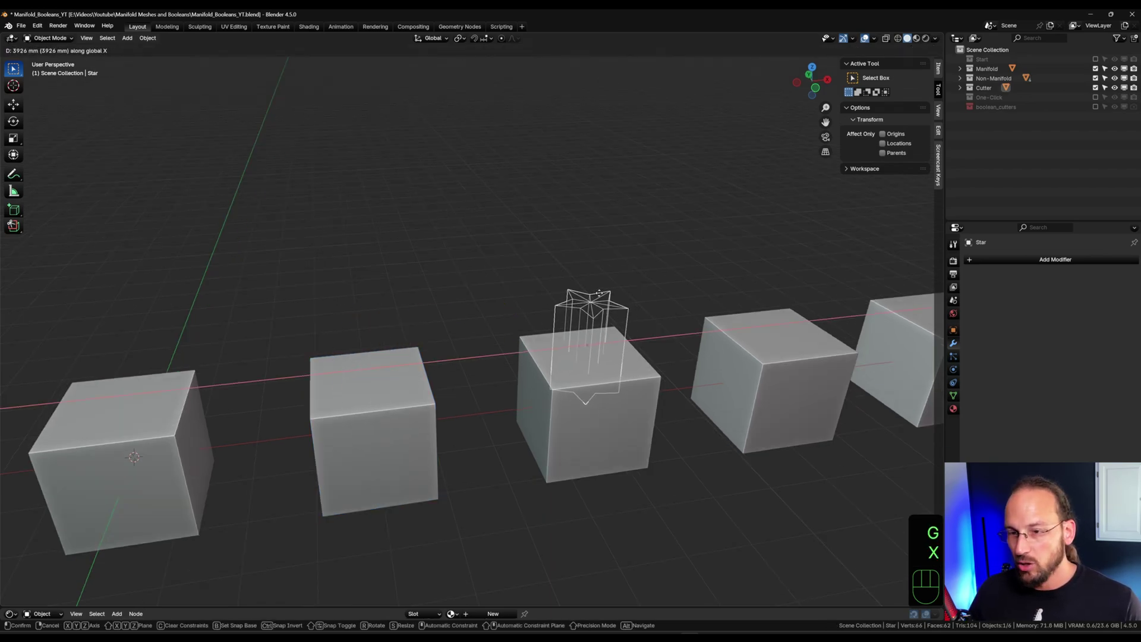
{"action": "left_click", "coordinate": [606, 295]}
Select Cube.002, whose boolean warns of non-manifold inputs, and enter Edit Mode on its mesh
{"action": "left_click_drag", "start_coordinate": [588, 317], "coordinate": [492, 318]}
{"action": "left_click_drag", "start_coordinate": [483, 365], "coordinate": [519, 381]}
{"action": "left_click", "coordinate": [545, 426]}
{"action": "left_click_drag", "start_coordinate": [627, 400], "coordinate": [585, 381]}
{"action": "left_click_drag", "start_coordinate": [587, 384], "coordinate": [585, 381]}
{"action": "left_click_drag", "start_coordinate": [528, 361], "coordinate": [528, 379]}
{"action": "key", "text": "Tab"}
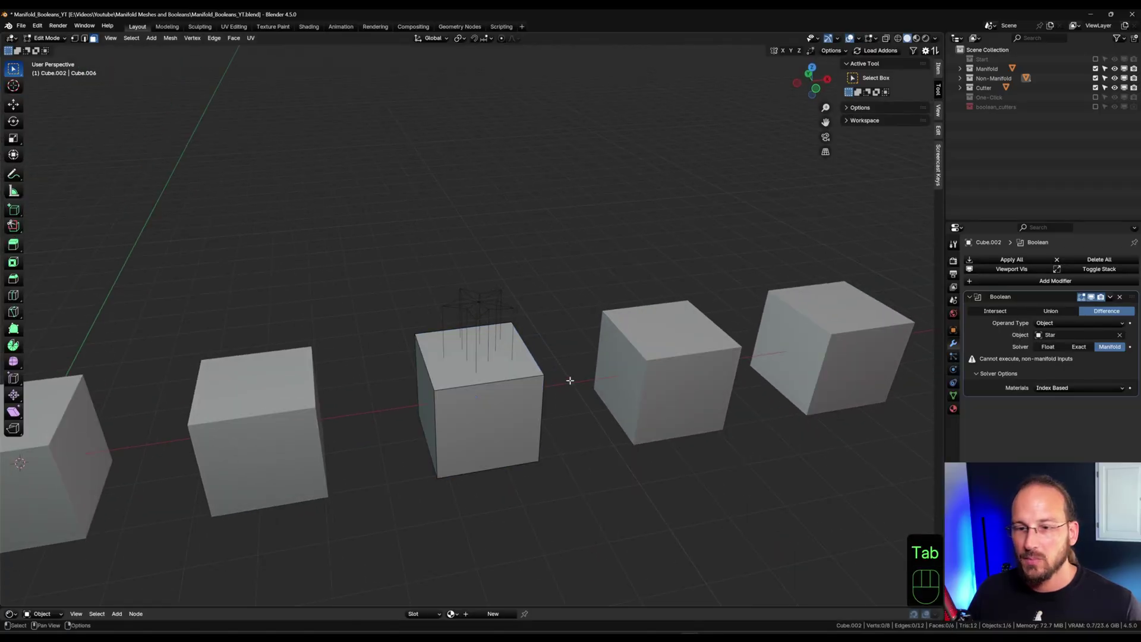
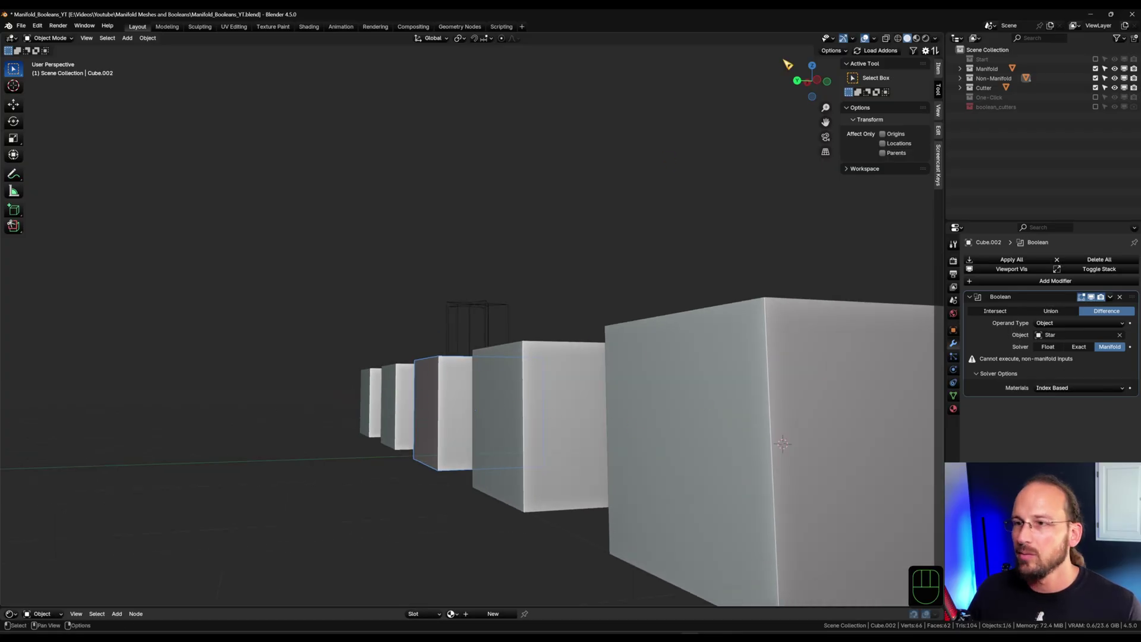
Enable the Face Orientation overlay, then recalculate Cube.002's normals outside (Shift+N) in Edit Mode
{"action": "left_click_drag", "start_coordinate": [881, 37], "coordinate": [782, 159]}
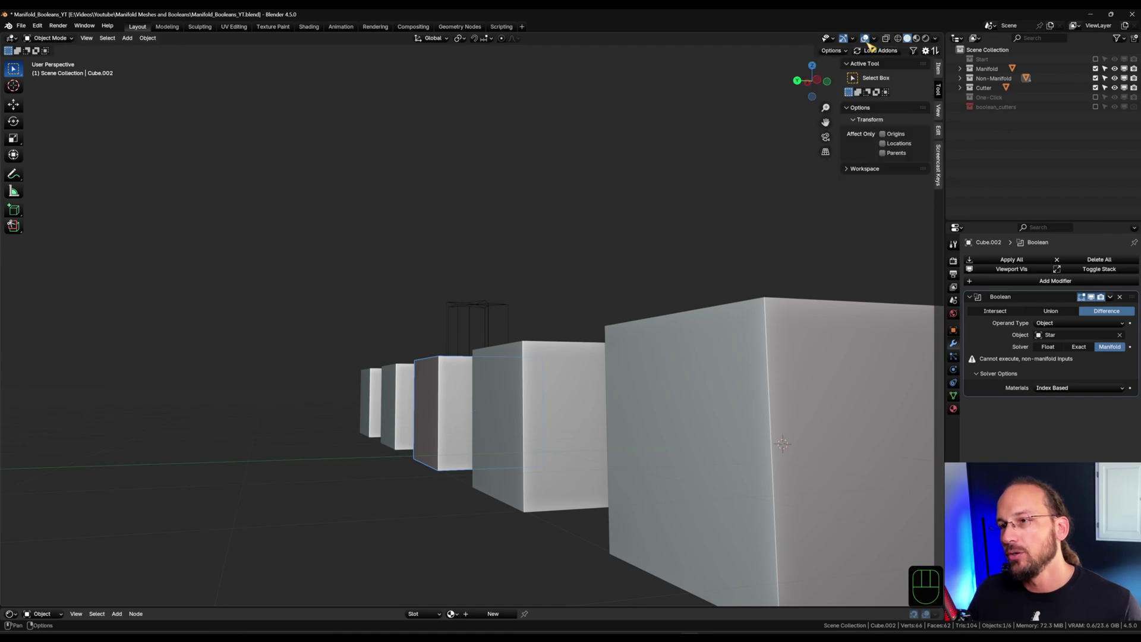
{"action": "left_click_drag", "start_coordinate": [878, 39], "coordinate": [760, 231]}
{"action": "key", "text": "q"}
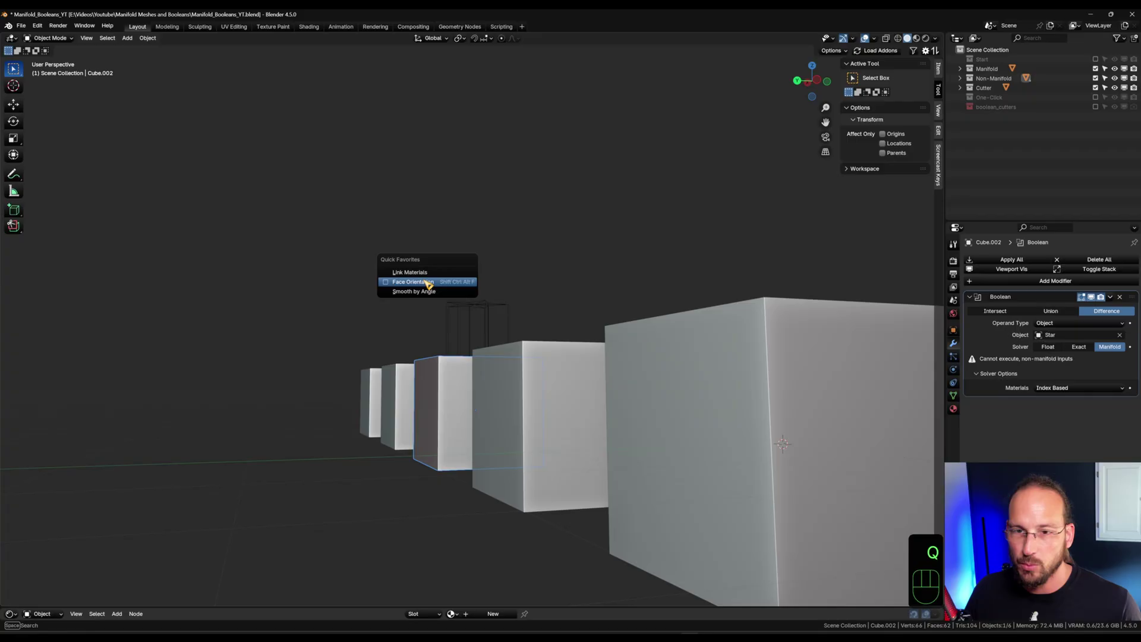
{"action": "left_click_drag", "start_coordinate": [378, 293], "coordinate": [410, 319]}
{"action": "middle_click", "coordinate": [473, 426]}
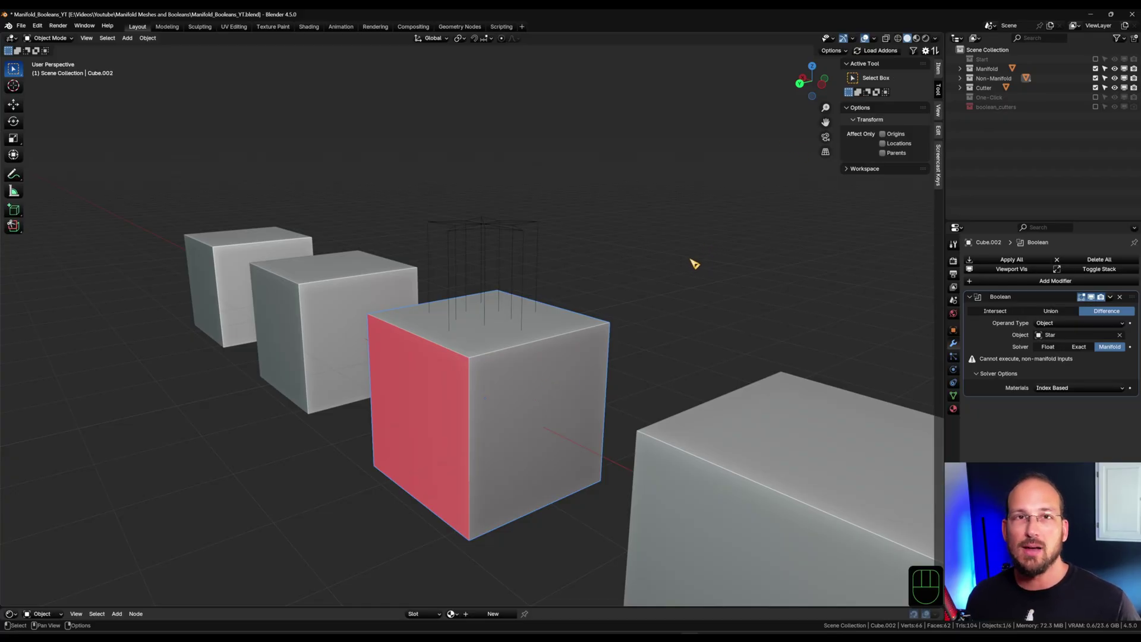
{"action": "key", "text": "Tab"}
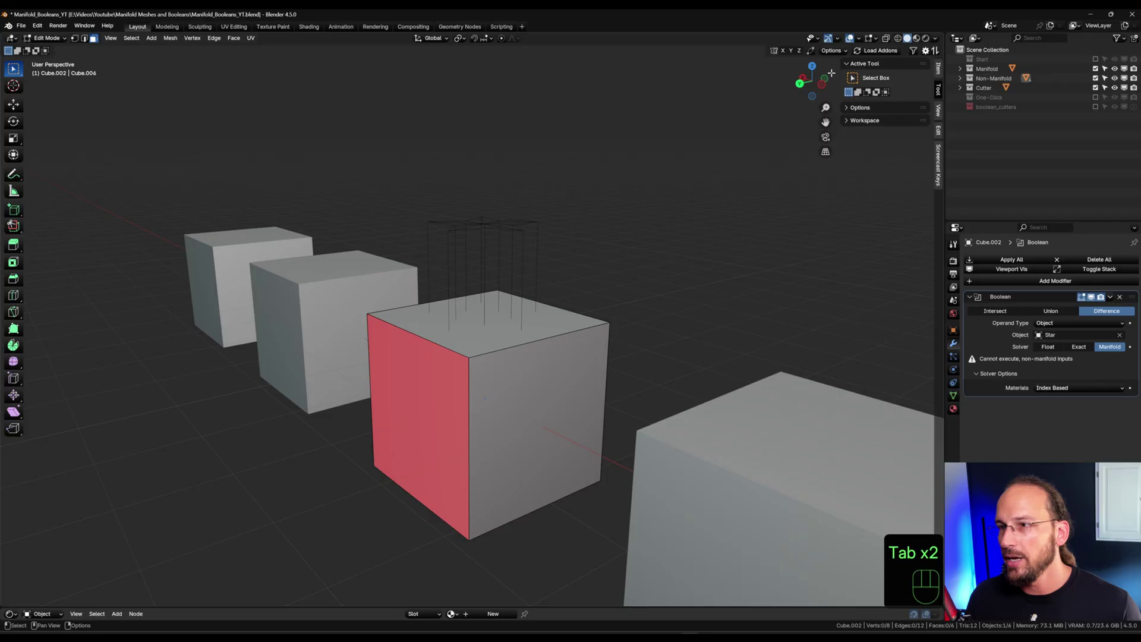
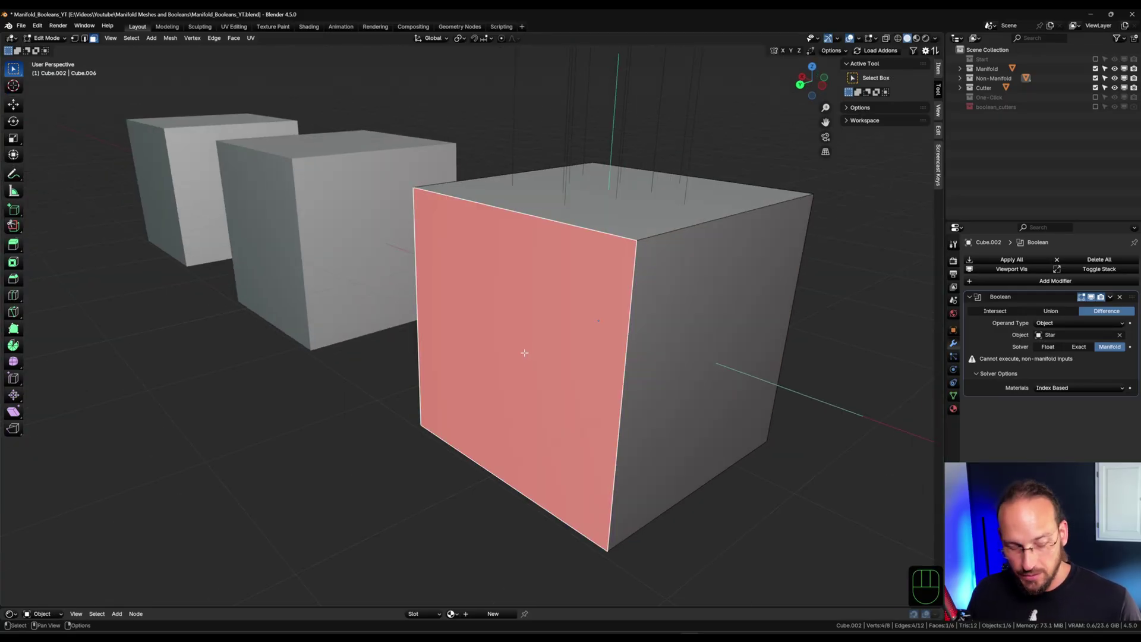
{"action": "key", "text": "shift+n"}
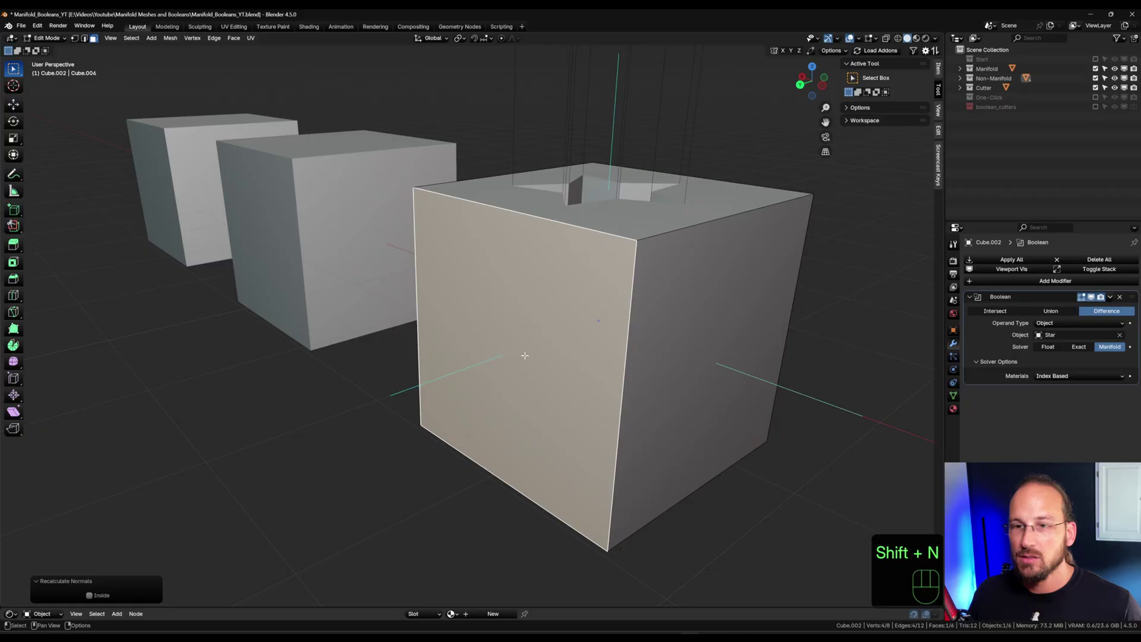
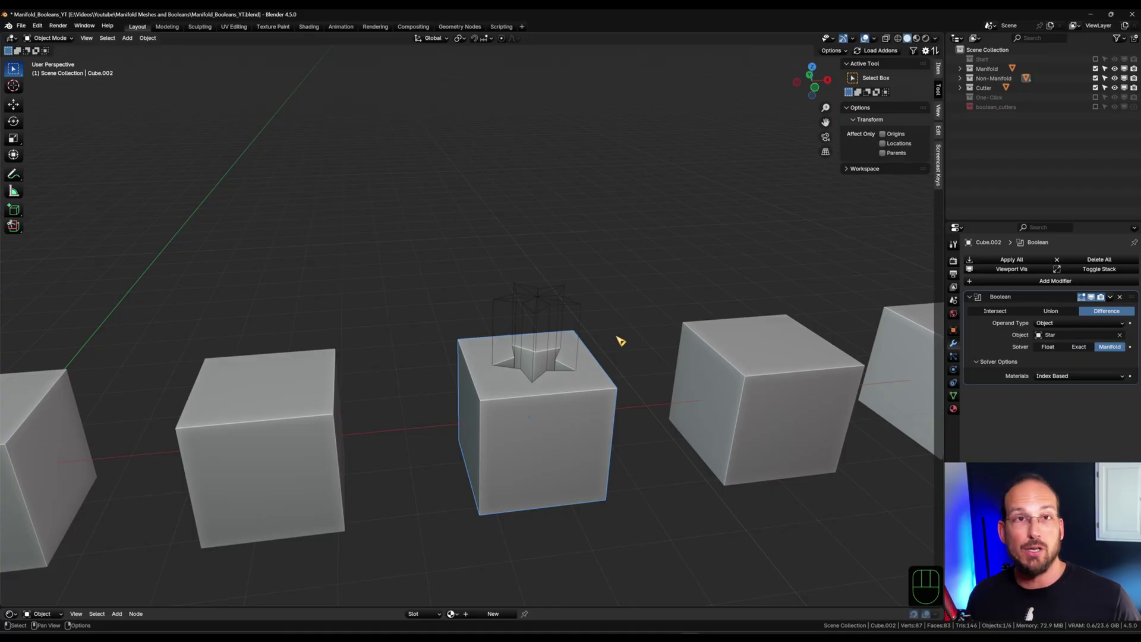
Back in Object Mode, slide the Star cutter along X onto the fourth cube, Cube.003
{"action": "key", "text": "Tab"}
{"action": "left_click", "coordinate": [649, 474]}
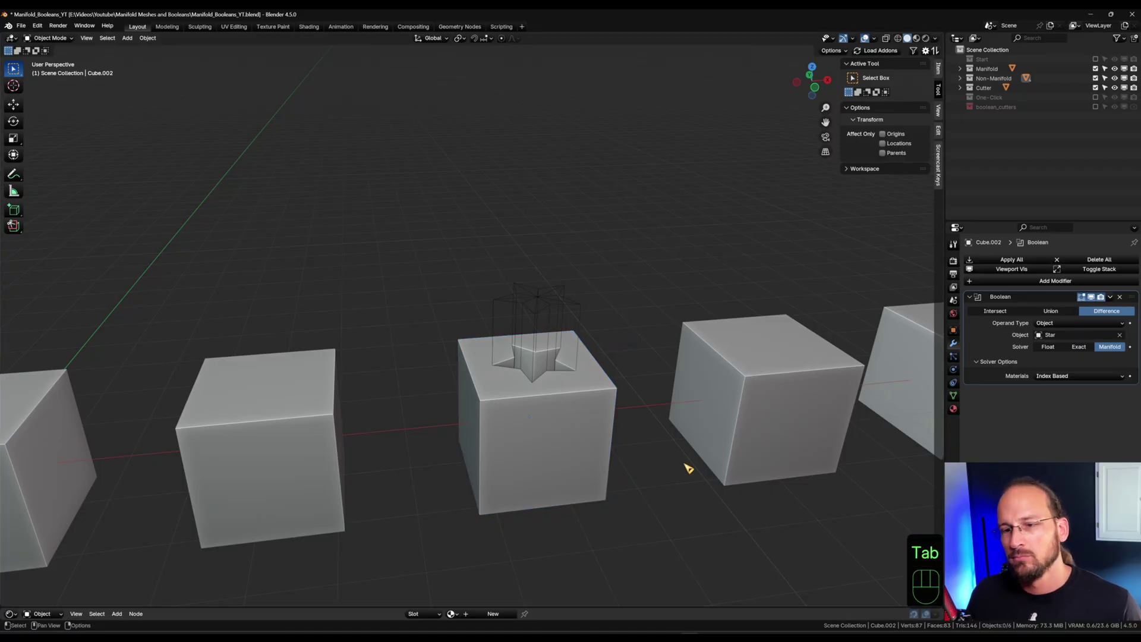
{"action": "middle_click", "coordinate": [722, 438]}
{"action": "left_click_drag", "start_coordinate": [556, 456], "coordinate": [522, 429]}
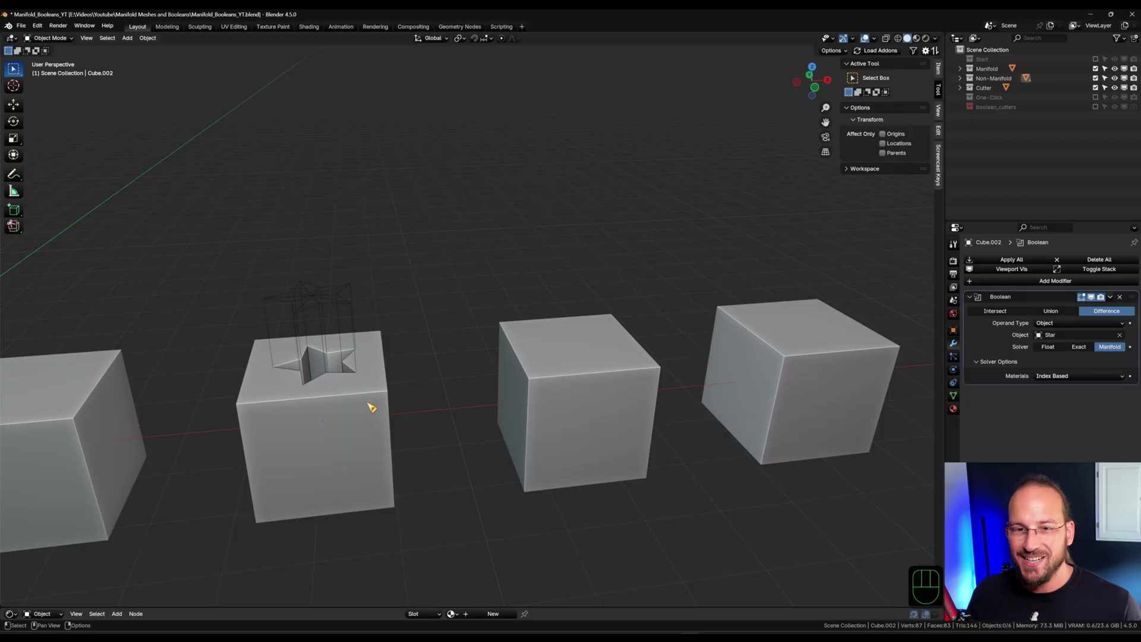
{"action": "left_click", "coordinate": [338, 301]}
{"action": "key", "text": "g"}
{"action": "key", "text": "x"}
{"action": "left_click", "coordinate": [596, 290]}
Select Cube.003, check Face Orientation via Quick Favourites, and briefly inspect its mesh in Edit Mode
{"action": "left_click", "coordinate": [621, 323]}
{"action": "key", "text": "q"}
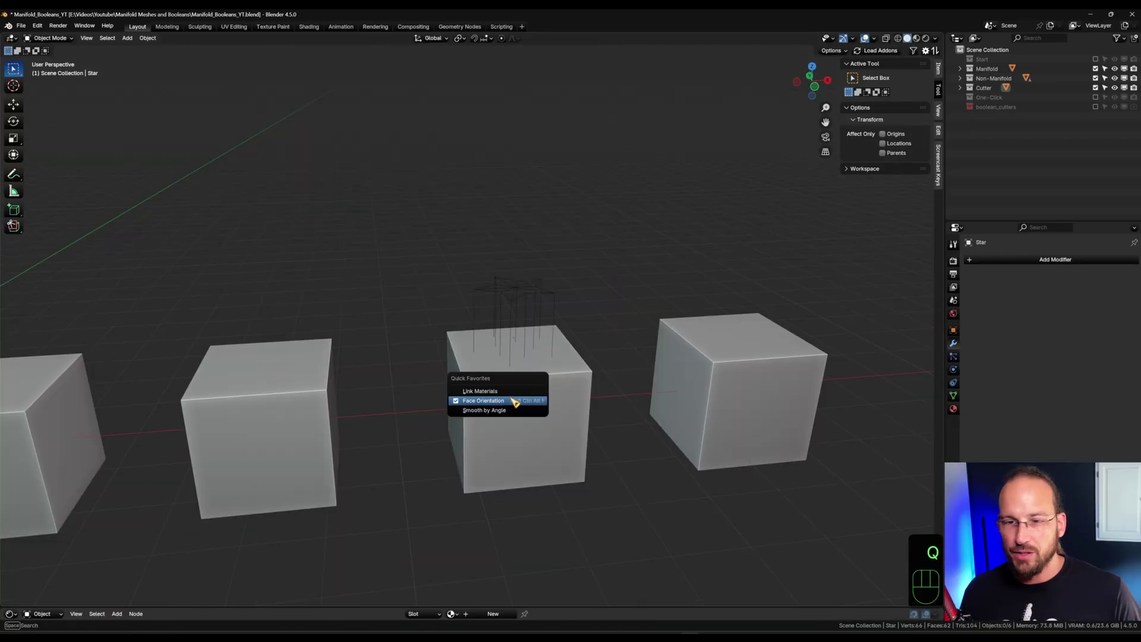
{"action": "left_click_drag", "start_coordinate": [451, 462], "coordinate": [412, 406]}
{"action": "left_click_drag", "start_coordinate": [412, 406], "coordinate": [462, 484]}
{"action": "middle_click", "coordinate": [457, 449]}
{"action": "middle_click", "coordinate": [464, 452]}
{"action": "key", "text": "Tab"}
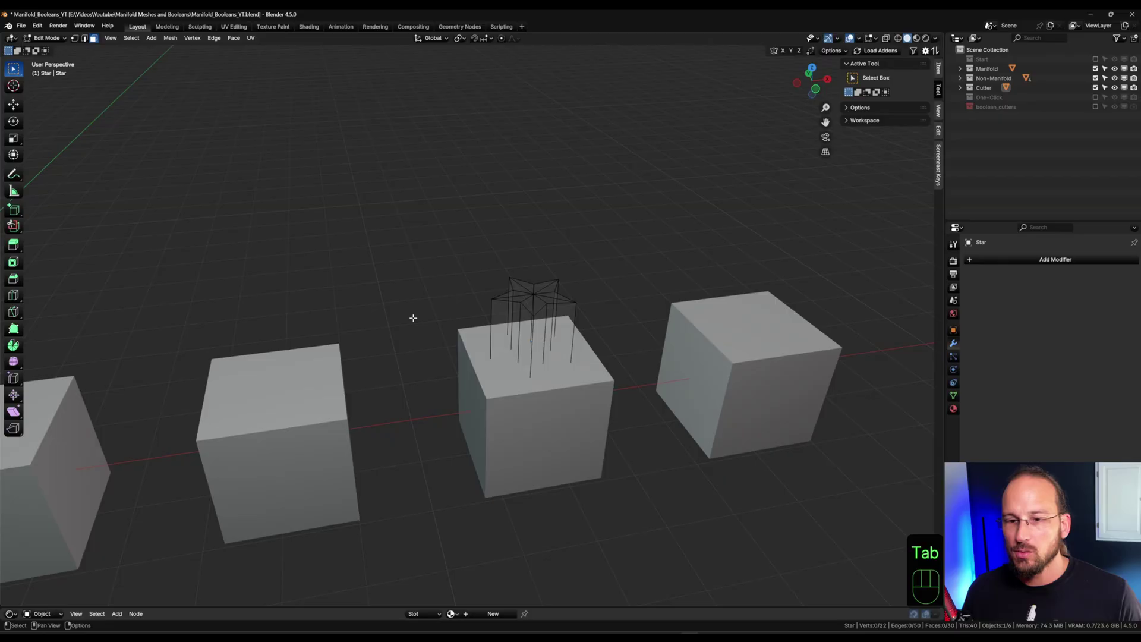
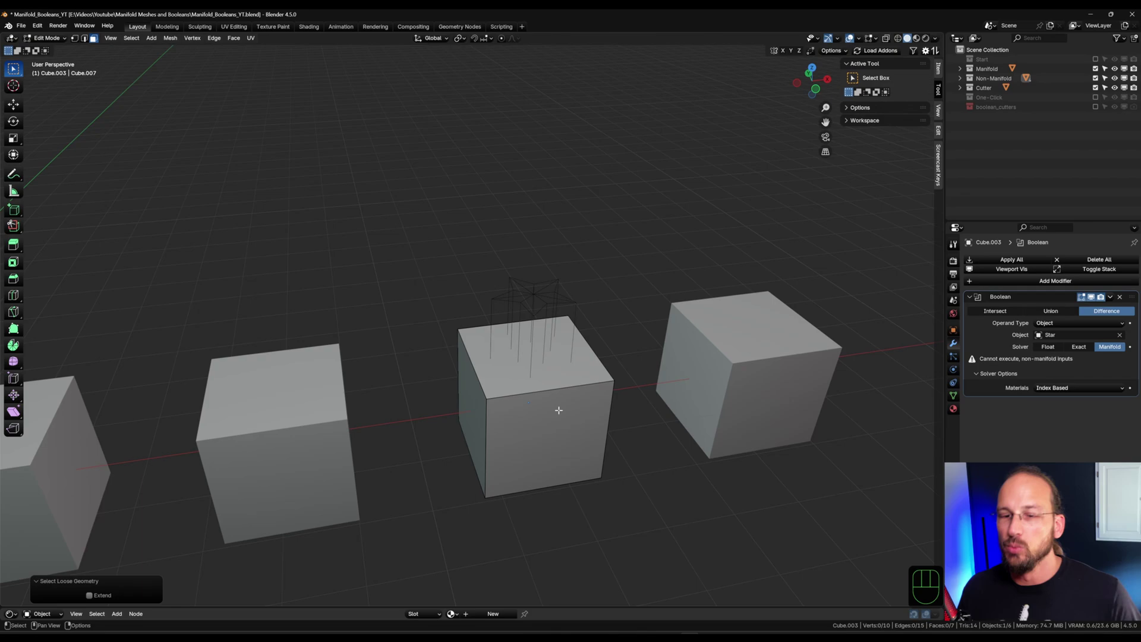
{"action": "key", "text": "Tab"}
Zoom in on Cube.003 and look through it in wireframe and Edit Mode for the stray inner face
{"action": "left_click_drag", "start_coordinate": [614, 345], "coordinate": [594, 282]}
{"action": "left_click_drag", "start_coordinate": [599, 273], "coordinate": [592, 318]}
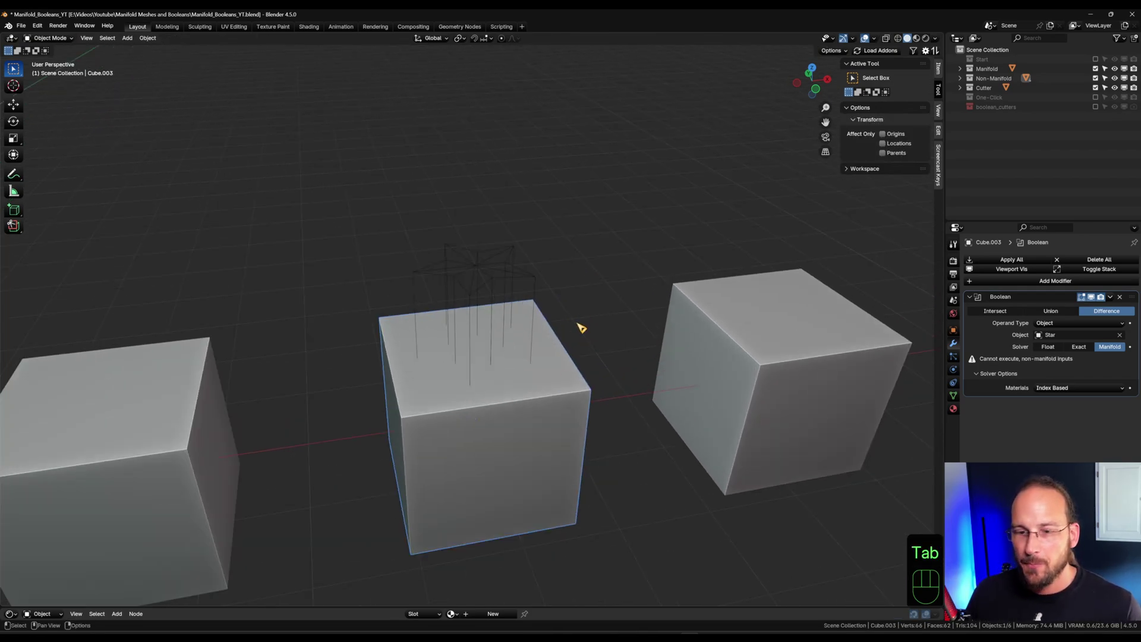
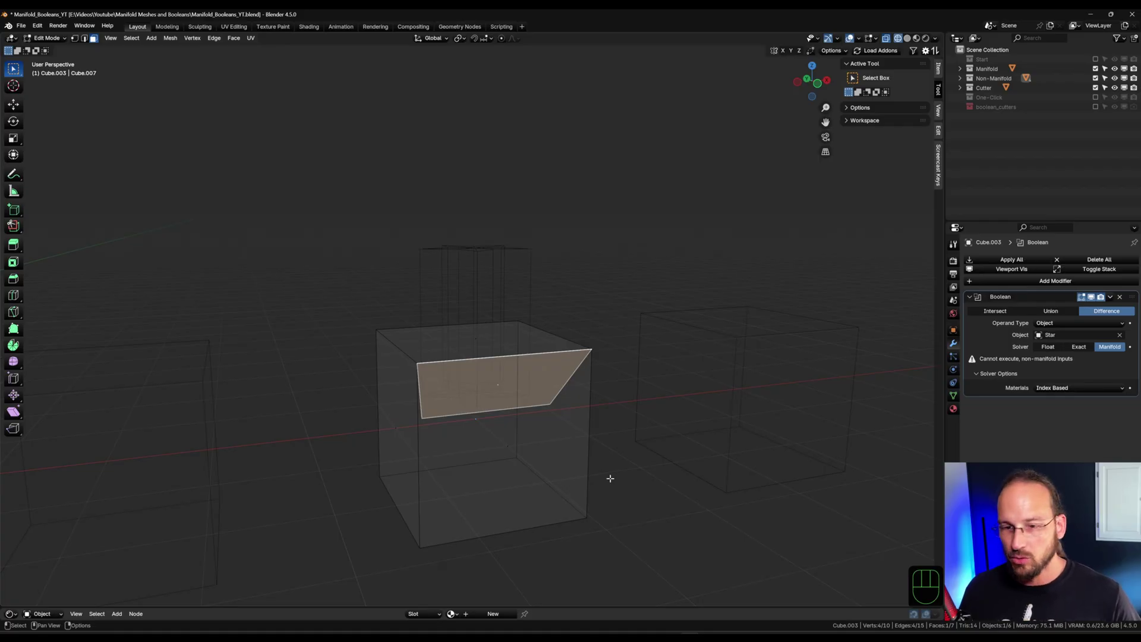
{"action": "key", "text": "shift+z"}
{"action": "key", "text": "Tab"}
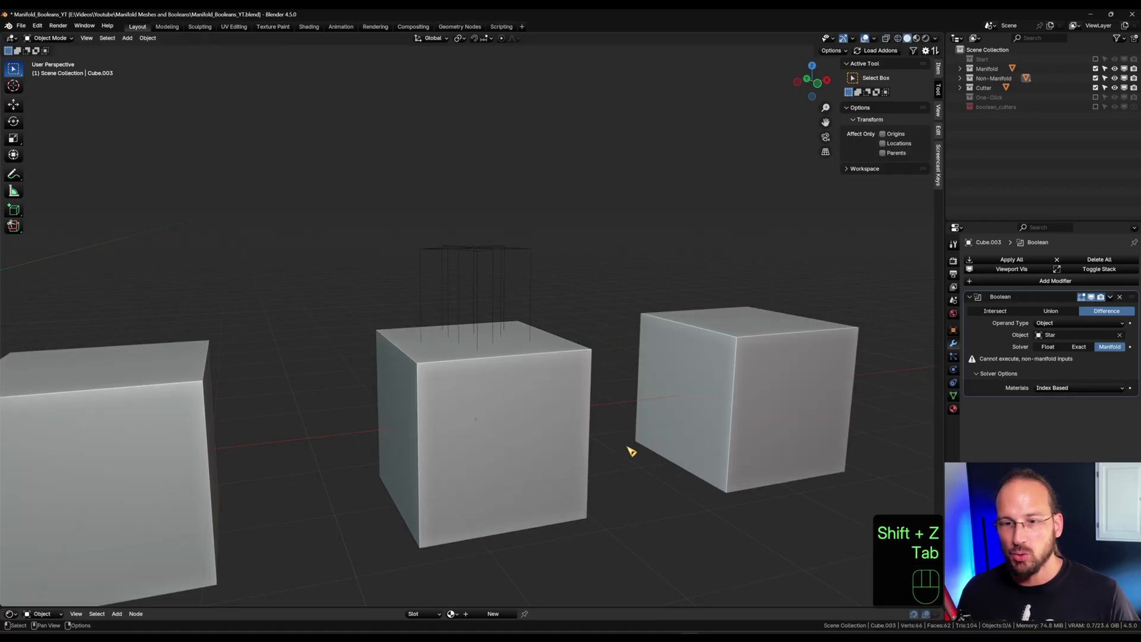
{"action": "left_click_drag", "start_coordinate": [604, 428], "coordinate": [599, 437]}
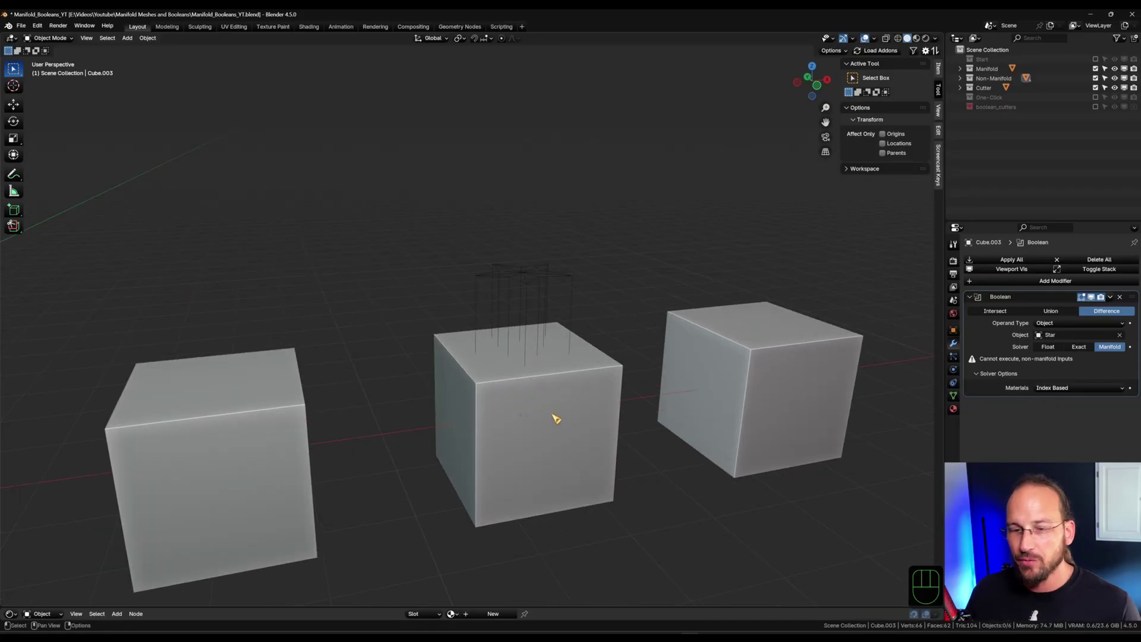
Delete the loose inner face in Edit Mode so the Manifold boolean carves the star recess
{"action": "key", "text": "Tab"}
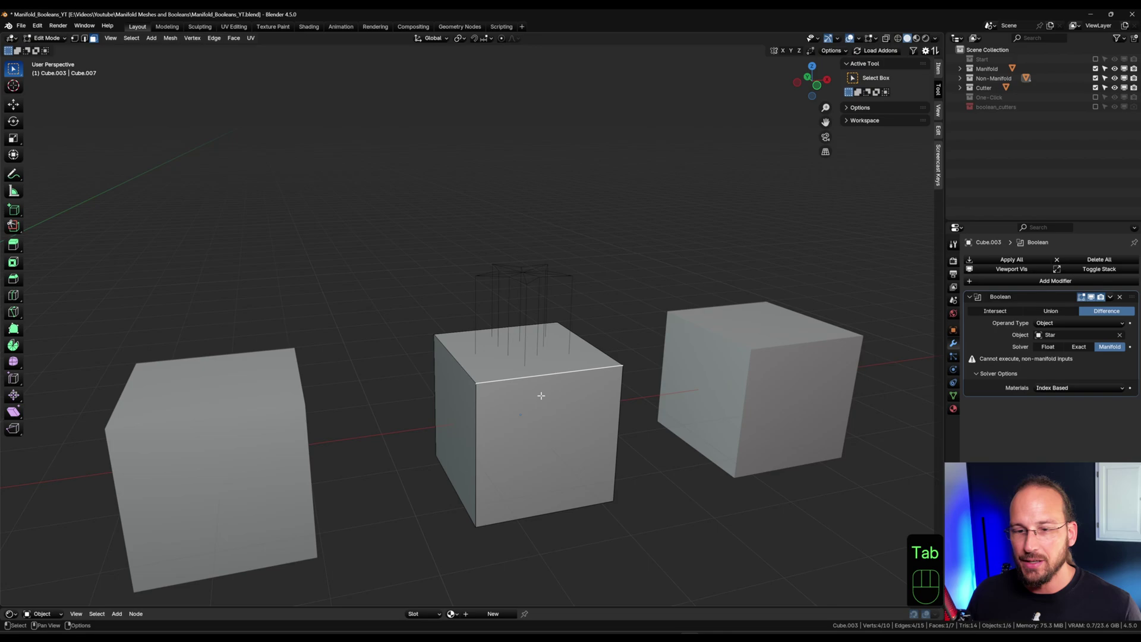
{"action": "key", "text": "shift+z"}
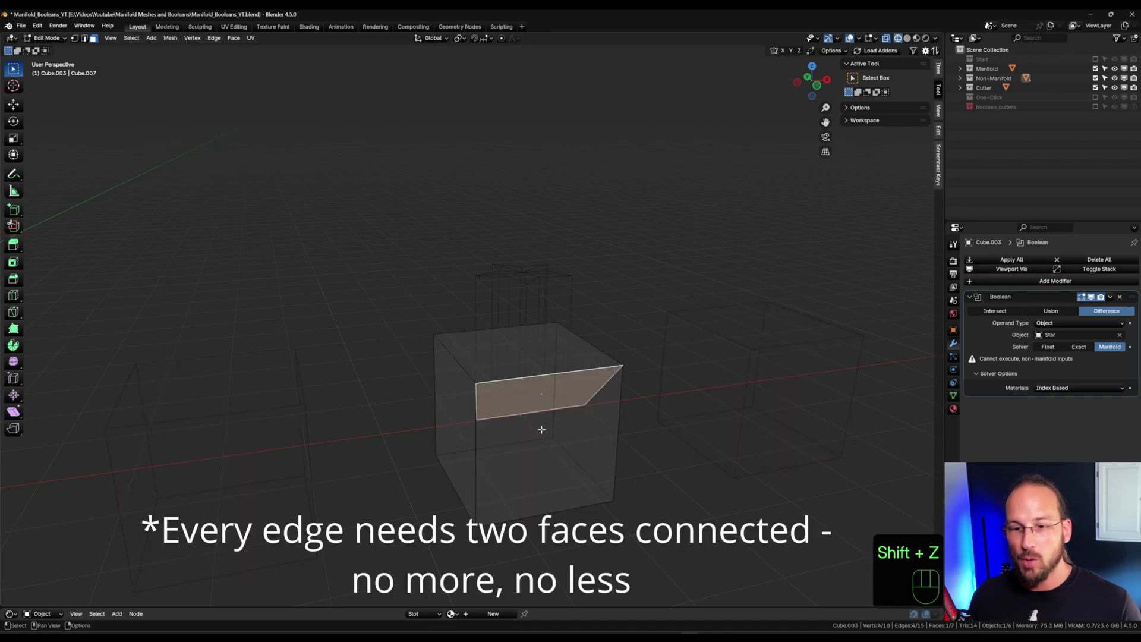
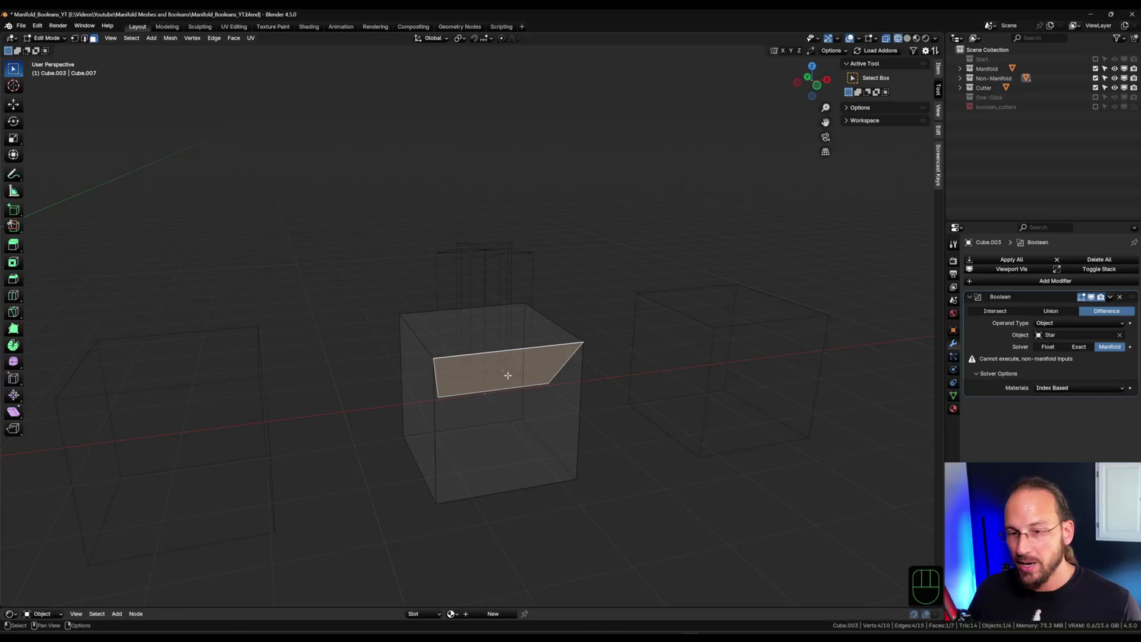
{"action": "key", "text": "x"}
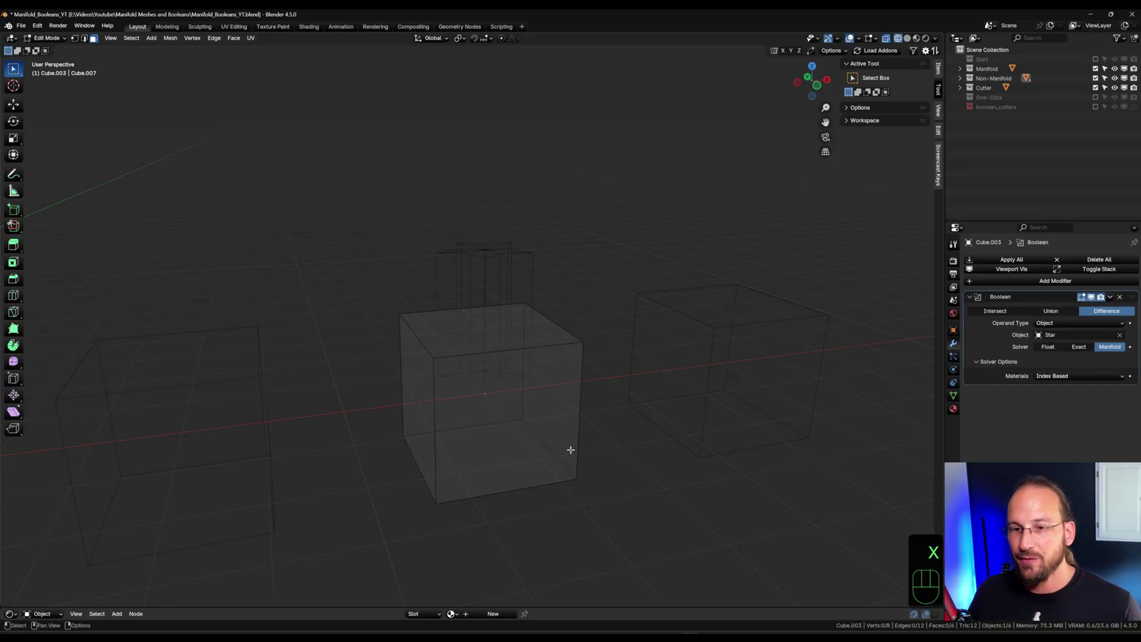
{"action": "key", "text": "Tab"}
{"action": "key", "text": "shift+z"}
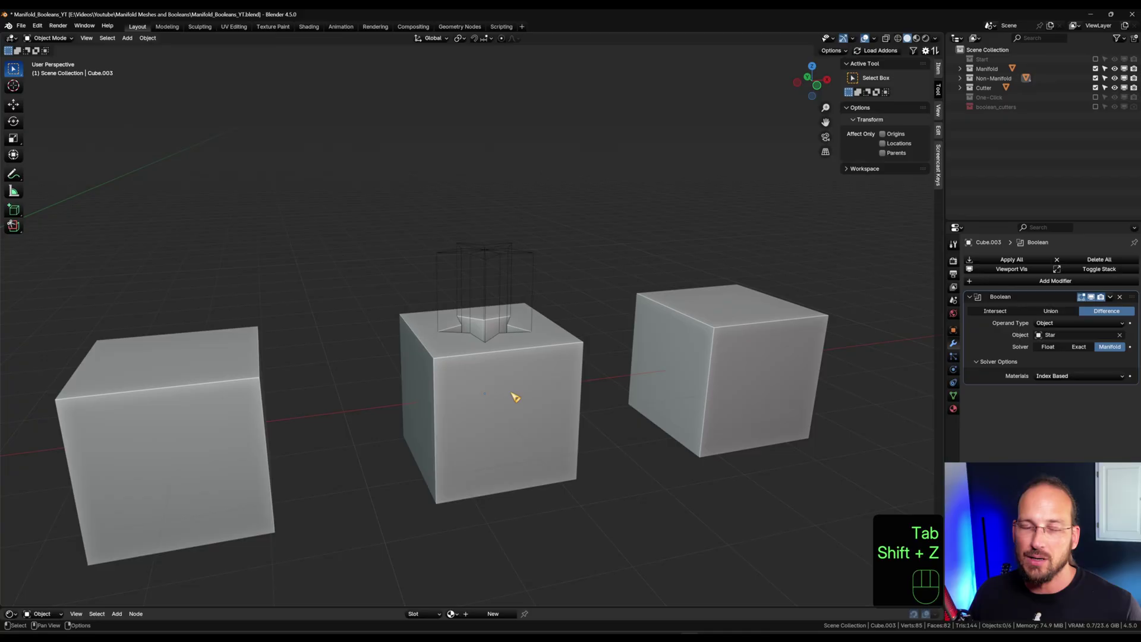
Move the Star cutter along X so it sits over the fifth cube, Cube.004
{"action": "middle_click", "coordinate": [536, 394]}
{"action": "middle_click", "coordinate": [513, 485]}
{"action": "middle_click", "coordinate": [431, 440]}
{"action": "middle_click", "coordinate": [468, 424]}
{"action": "left_click", "coordinate": [310, 366]}
{"action": "key", "text": "g"}
{"action": "key", "text": "x"}
{"action": "left_click", "coordinate": [561, 362]}
{"action": "left_click_drag", "start_coordinate": [556, 458], "coordinate": [508, 406]}
{"action": "middle_click", "coordinate": [482, 380]}
{"action": "left_click_drag", "start_coordinate": [512, 369], "coordinate": [519, 412]}
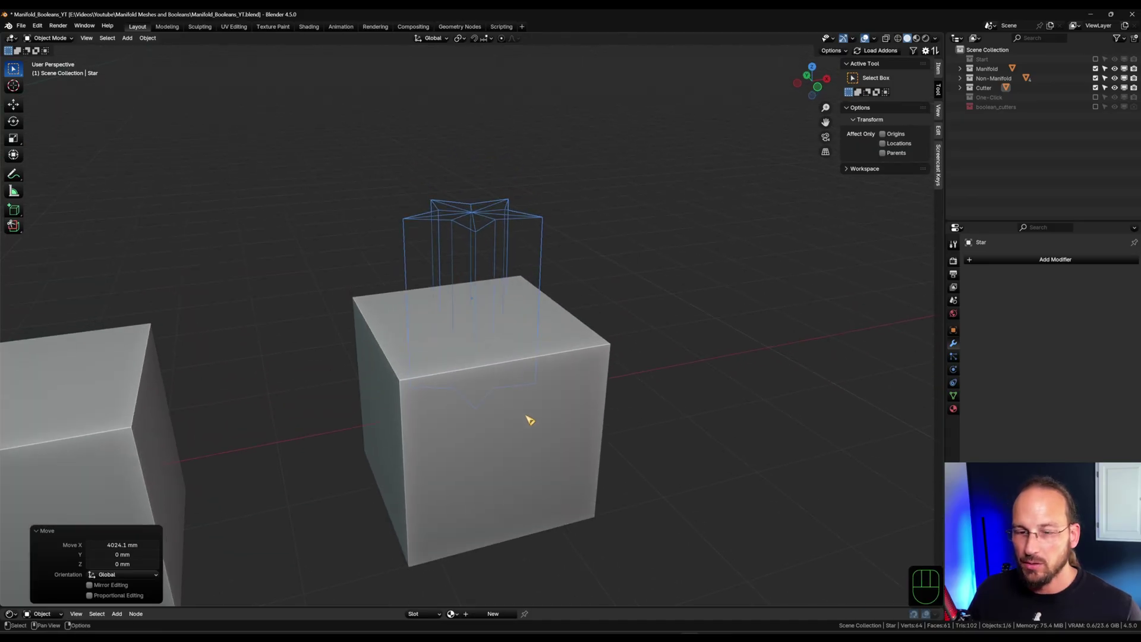
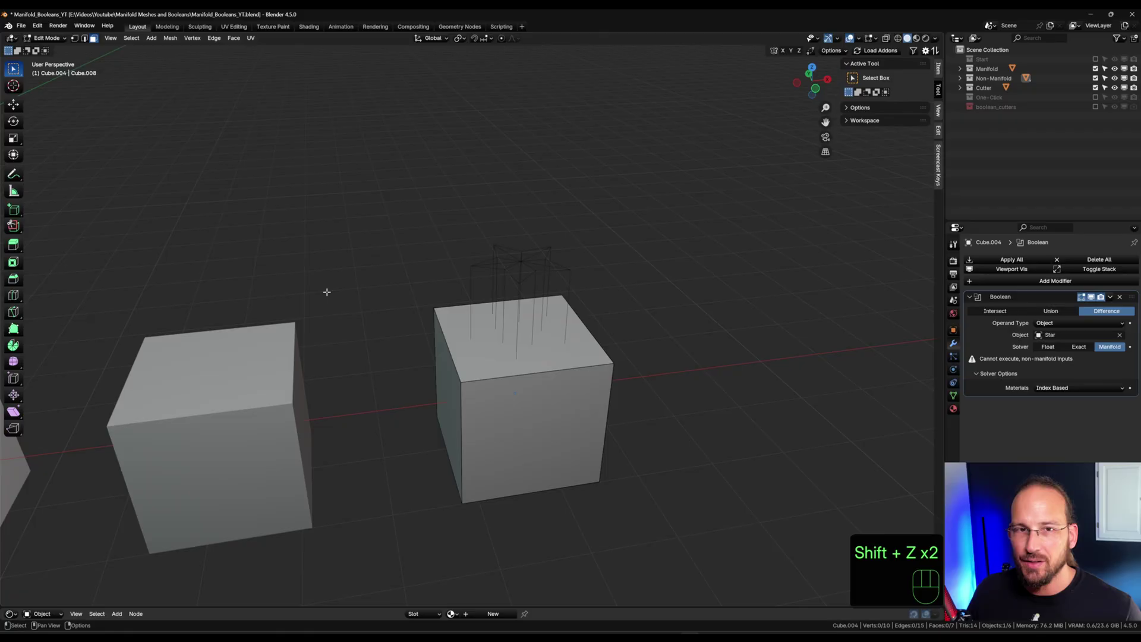
In Edit Mode select Cube.004's non-manifold edges via Select All by Trait > Non Manifold
{"action": "left_click_drag", "start_coordinate": [141, 40], "coordinate": [251, 165]}
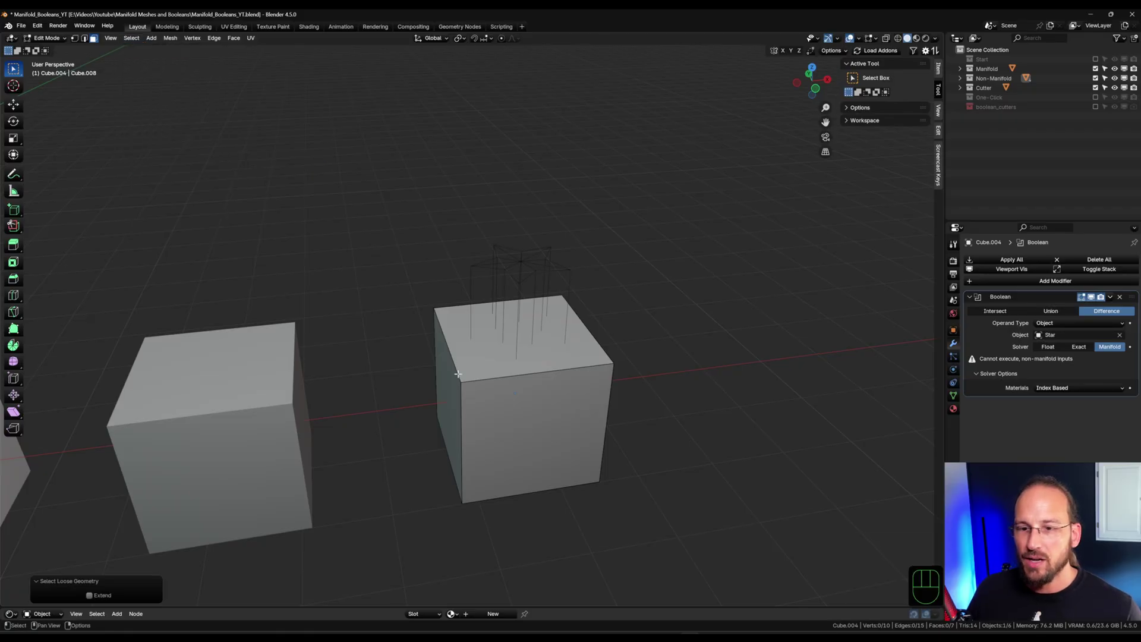
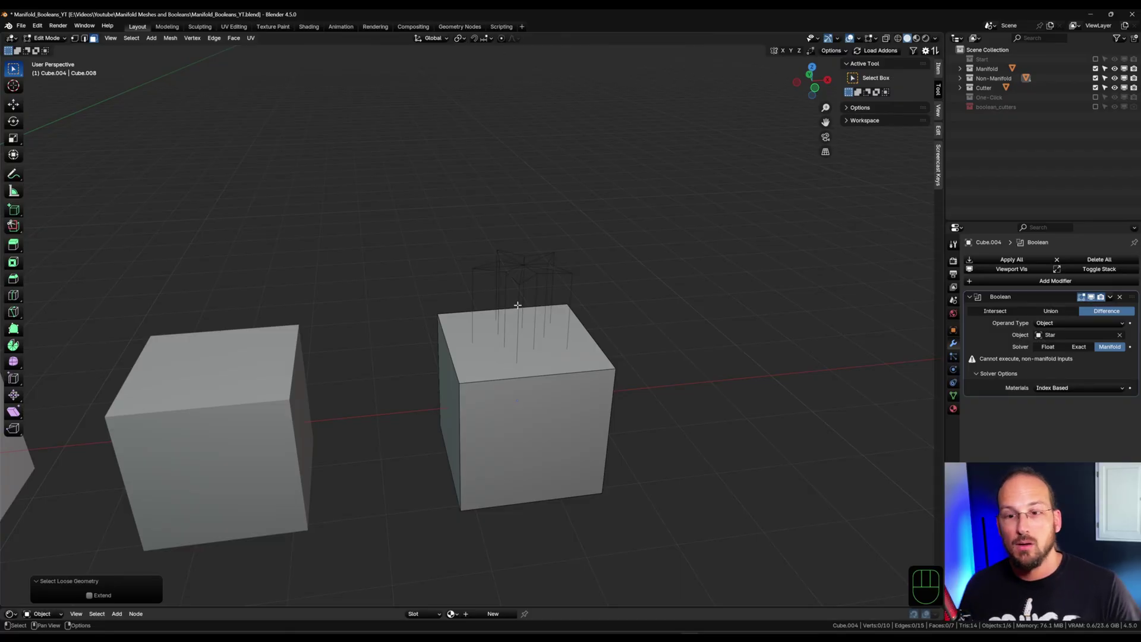
{"action": "key", "text": "Tab"}
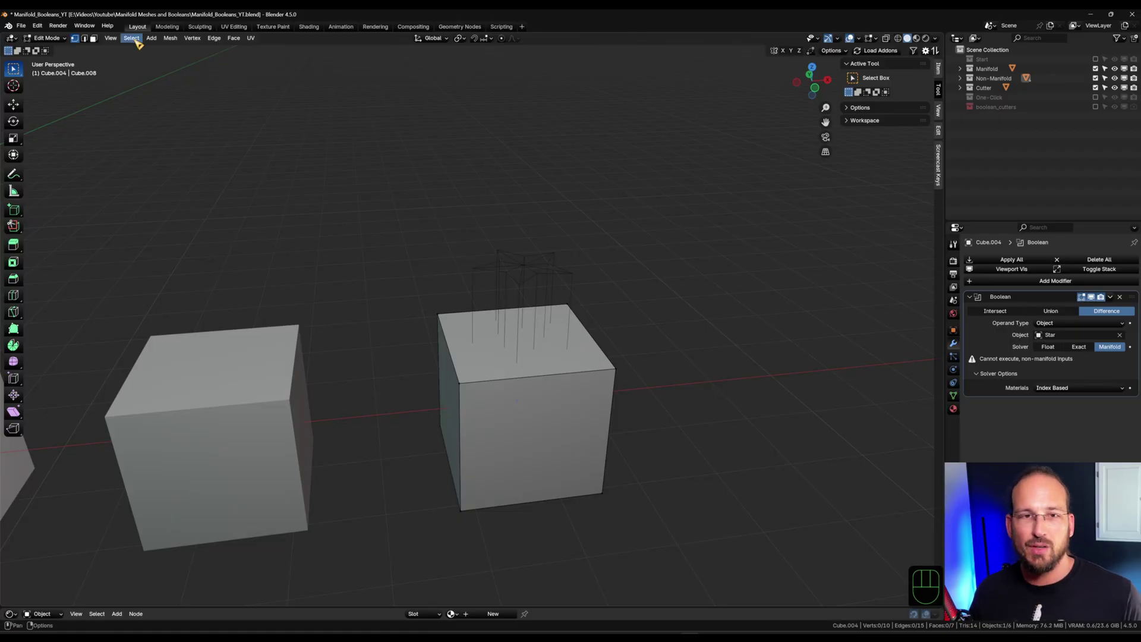
{"action": "left_click_drag", "start_coordinate": [138, 39], "coordinate": [256, 168]}
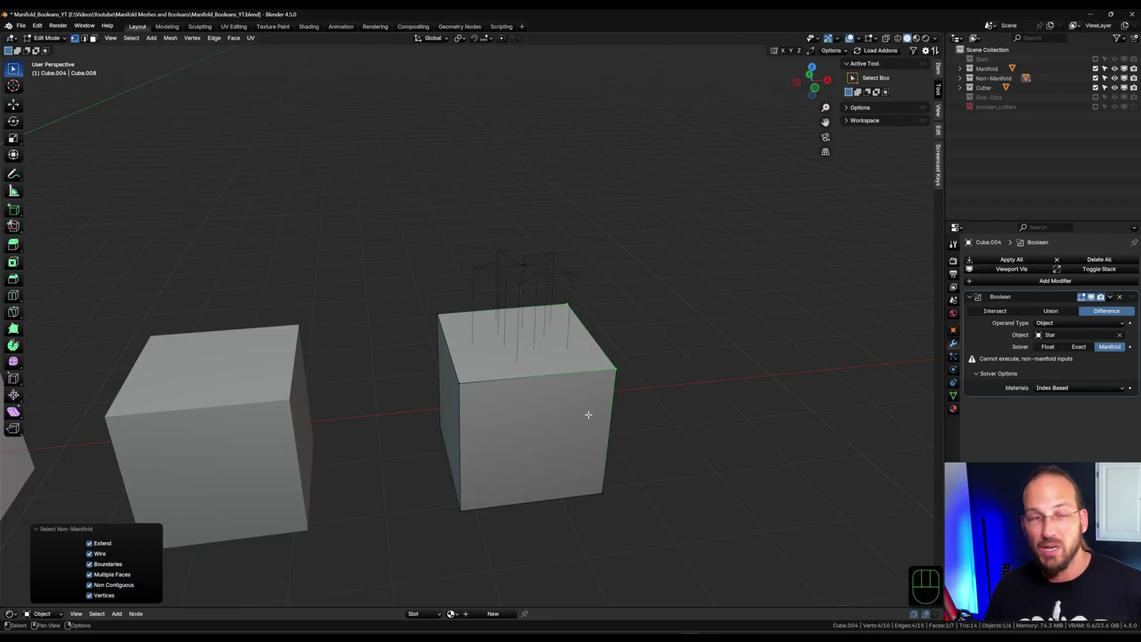
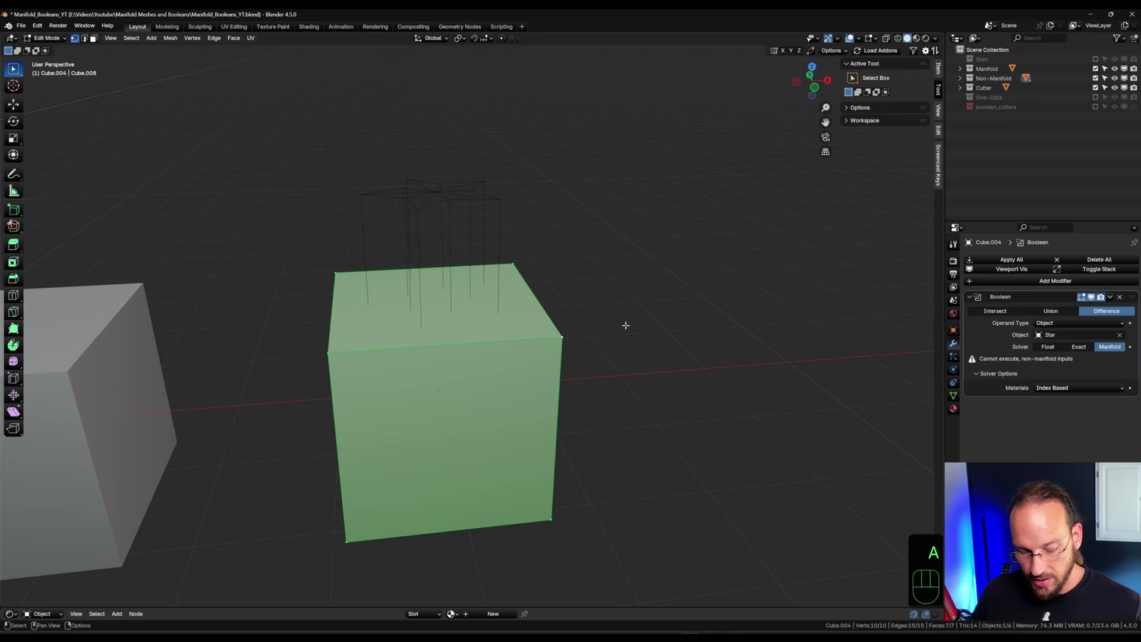
Merge Cube.004's vertices By Distance and return to Object Mode so the star recess appears
{"action": "key", "text": "m"}
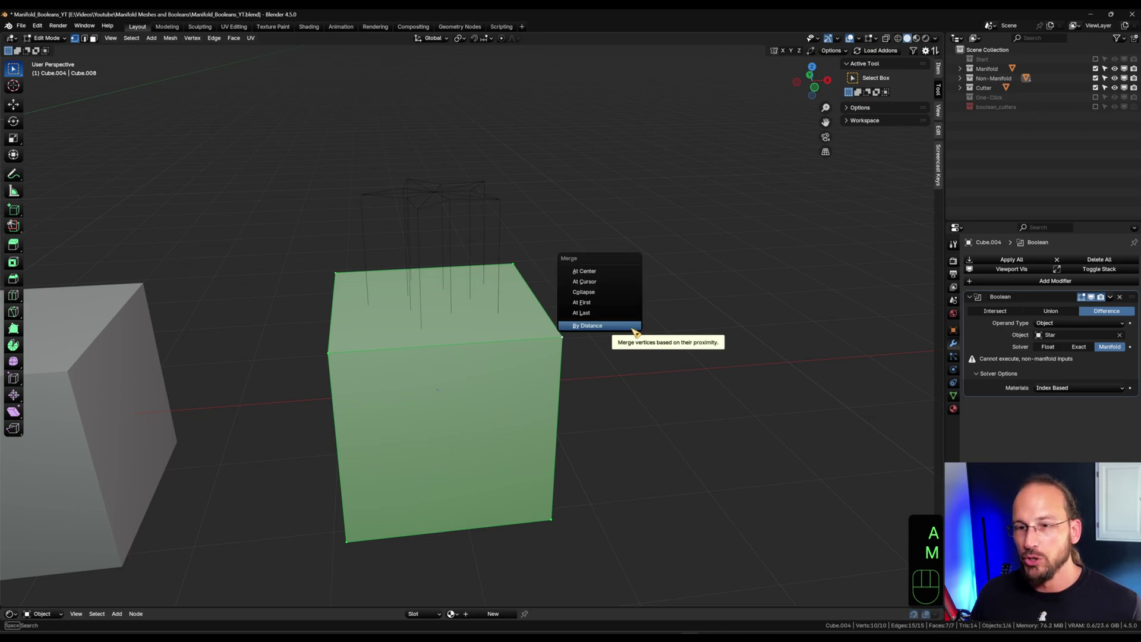
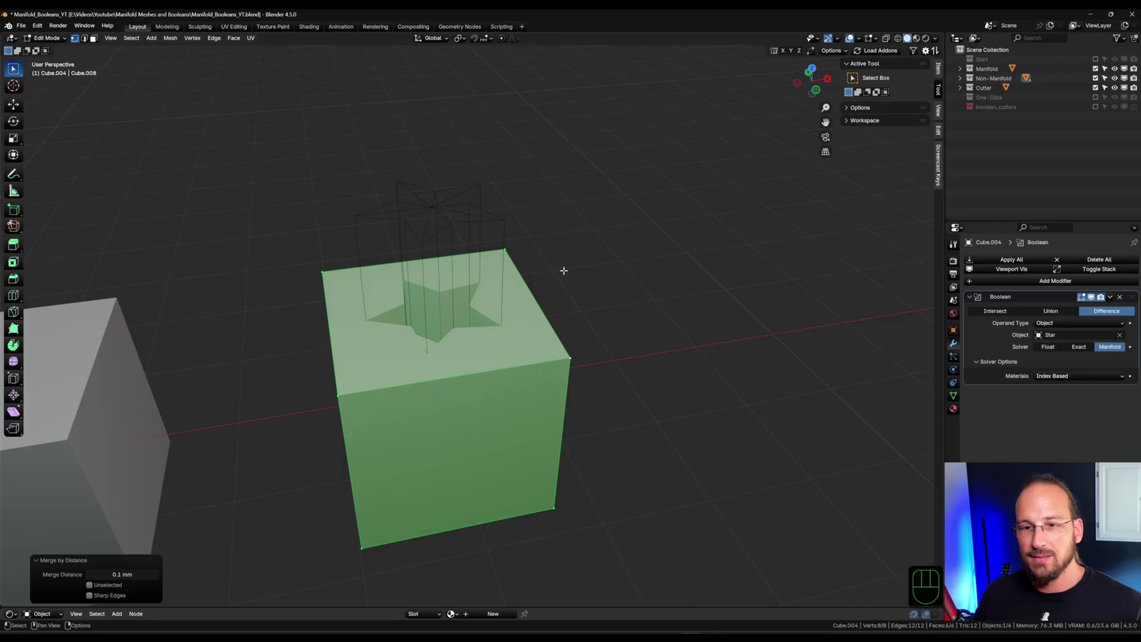
{"action": "key", "text": "Tab"}
{"action": "middle_click", "coordinate": [465, 354]}
{"action": "middle_click", "coordinate": [447, 327]}
{"action": "left_click_drag", "start_coordinate": [460, 339], "coordinate": [492, 349]}
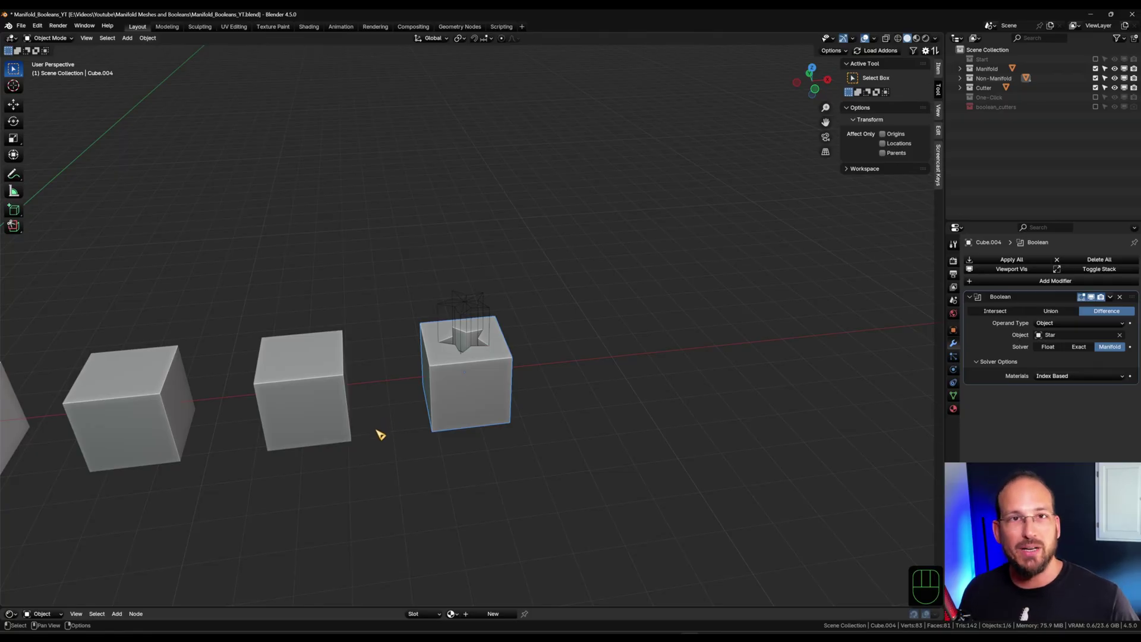
Enable the One-Click collection so Cube.009 shows beside the star-cut cubes and pan along the row
{"action": "left_click_drag", "start_coordinate": [372, 435], "coordinate": [422, 424]}
{"action": "middle_click", "coordinate": [361, 434]}
{"action": "middle_click", "coordinate": [302, 454]}
{"action": "left_click", "coordinate": [571, 454]}
{"action": "middle_click", "coordinate": [626, 427]}
{"action": "middle_click", "coordinate": [574, 416]}
{"action": "left_click_drag", "start_coordinate": [655, 417], "coordinate": [589, 419]}
{"action": "left_click_drag", "start_coordinate": [421, 462], "coordinate": [504, 463]}
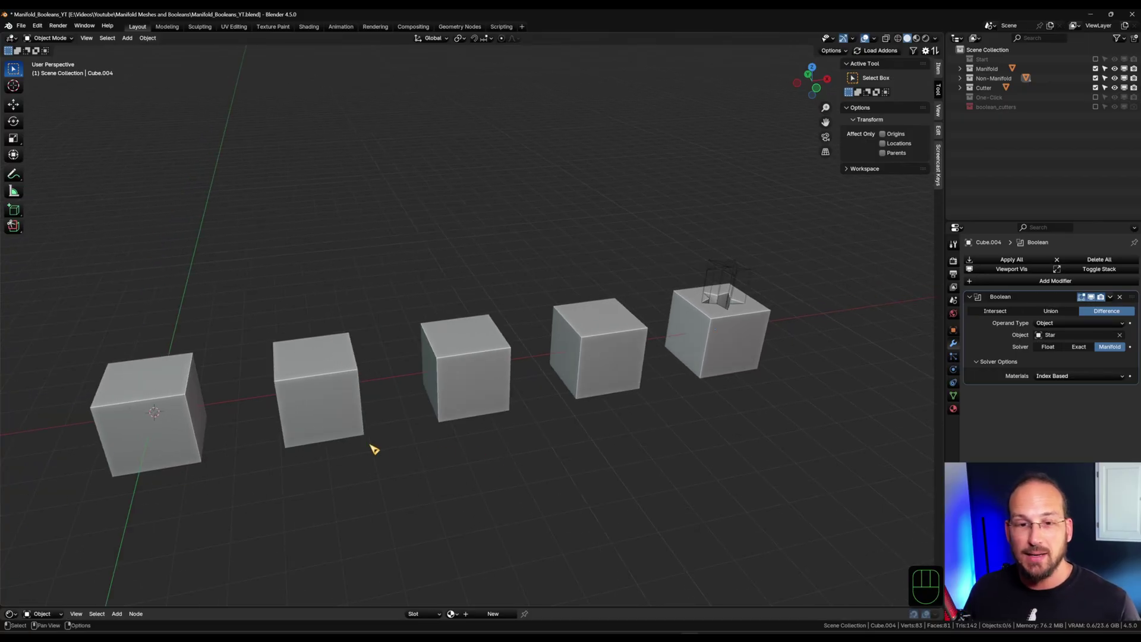
{"action": "middle_click", "coordinate": [377, 442]}
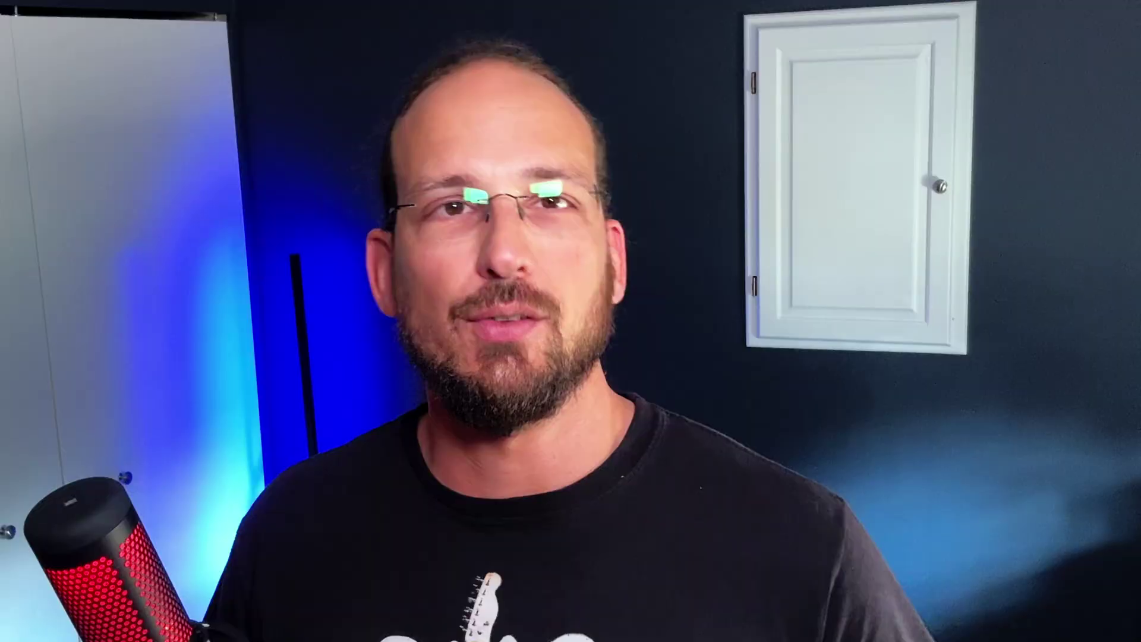
{"action": "middle_click", "coordinate": [666, 356]}
Move the Star cutter along X so it sits over the One-Click cube, Cube.009
{"action": "left_click", "coordinate": [572, 425]}
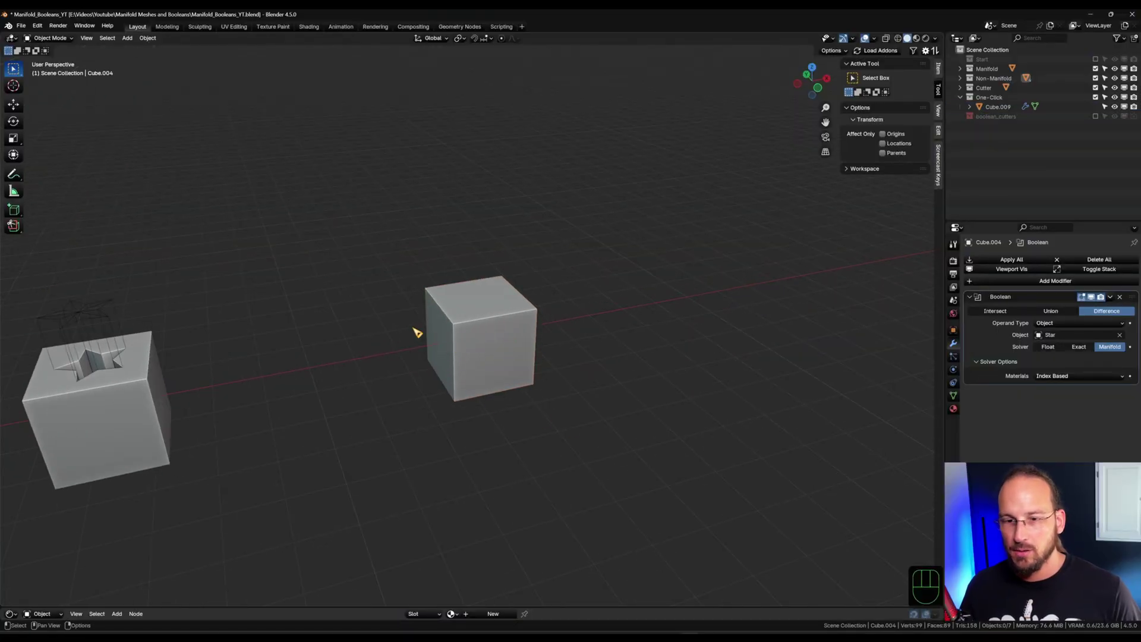
{"action": "left_click", "coordinate": [99, 326]}
{"action": "key", "text": "g"}
{"action": "key", "text": "x"}
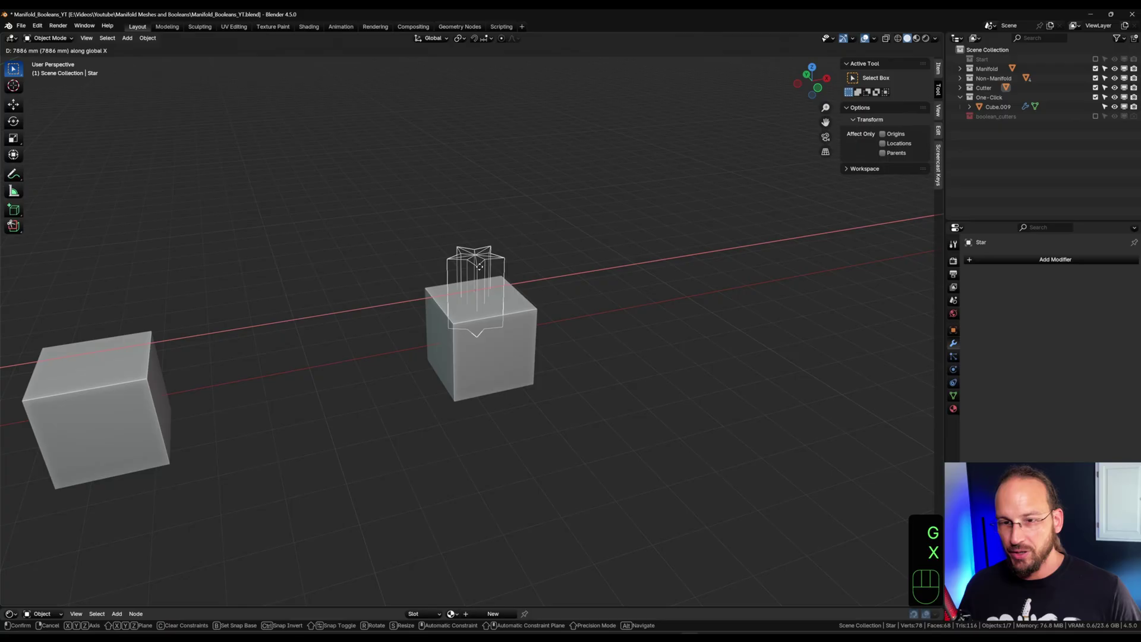
{"action": "left_click", "coordinate": [490, 268]}
{"action": "left_click_drag", "start_coordinate": [349, 248], "coordinate": [379, 283]}
Select Cube.009 and bring up the sidebar with the 3D Print Toolbox available
{"action": "left_click", "coordinate": [307, 338]}
{"action": "left_click", "coordinate": [536, 449]}
{"action": "left_click_drag", "start_coordinate": [563, 438], "coordinate": [542, 435]}
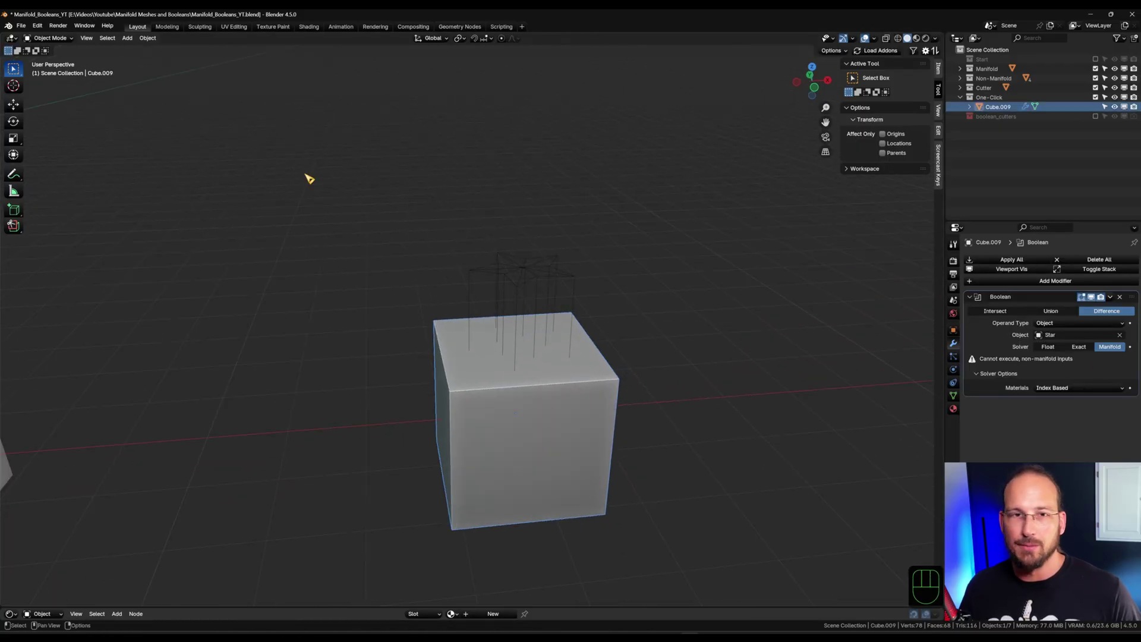
{"action": "left_click_drag", "start_coordinate": [44, 24], "coordinate": [92, 149]}
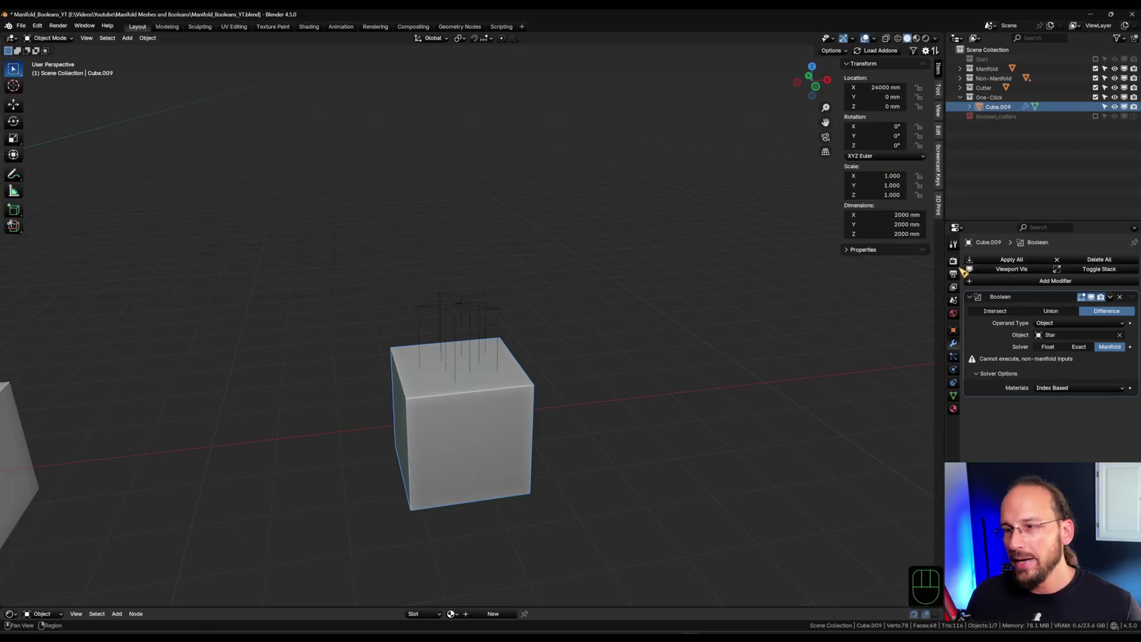
Run Check All in the 3D Print tab, finding 16 non-manifold edges on Cube.009
{"action": "left_click", "coordinate": [945, 204]}
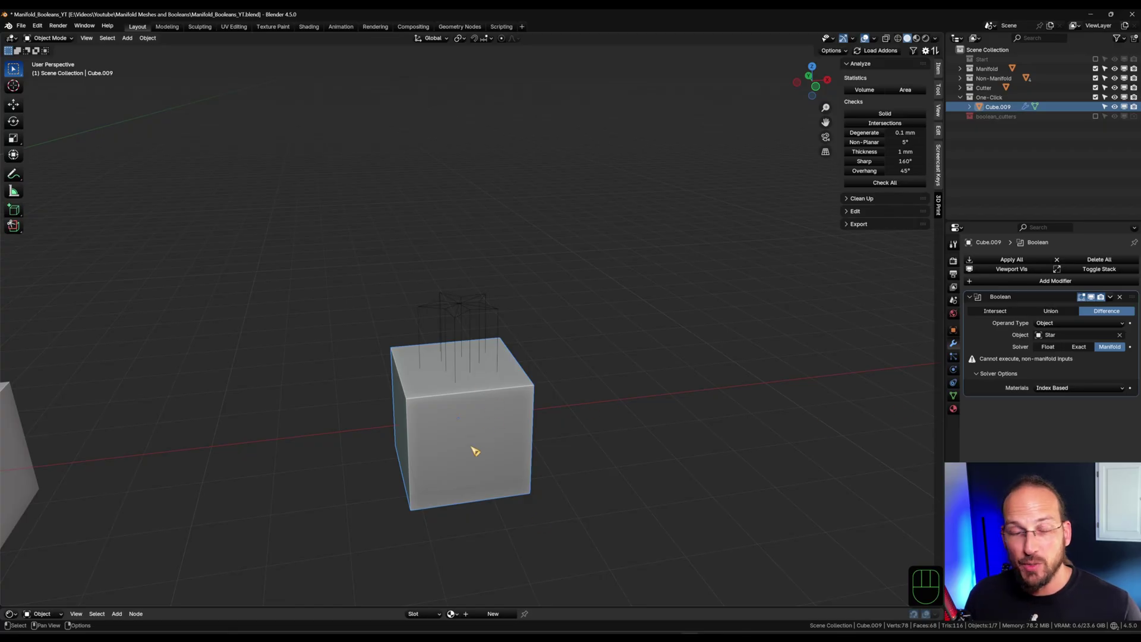
{"action": "middle_click", "coordinate": [513, 370]}
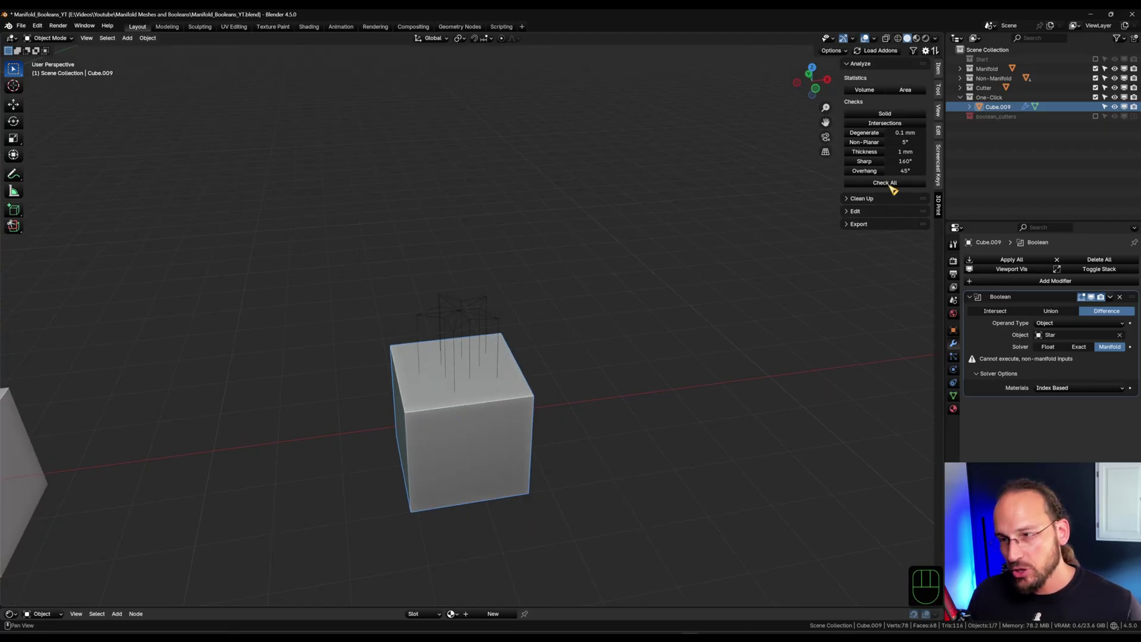
{"action": "left_click", "coordinate": [894, 185]}
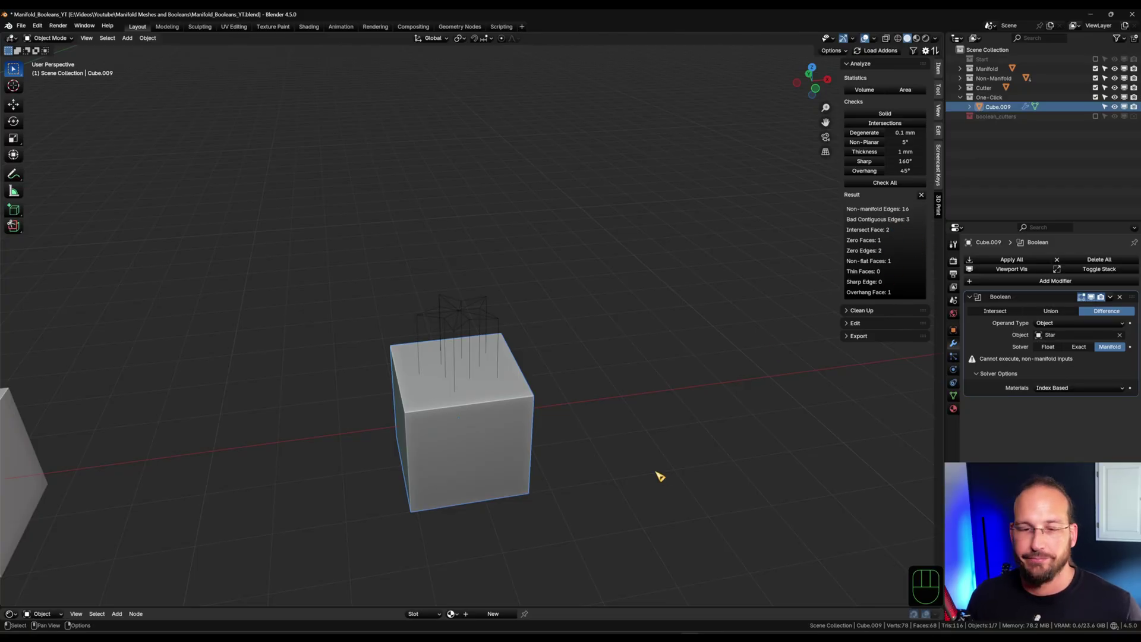
{"action": "middle_click", "coordinate": [609, 399]}
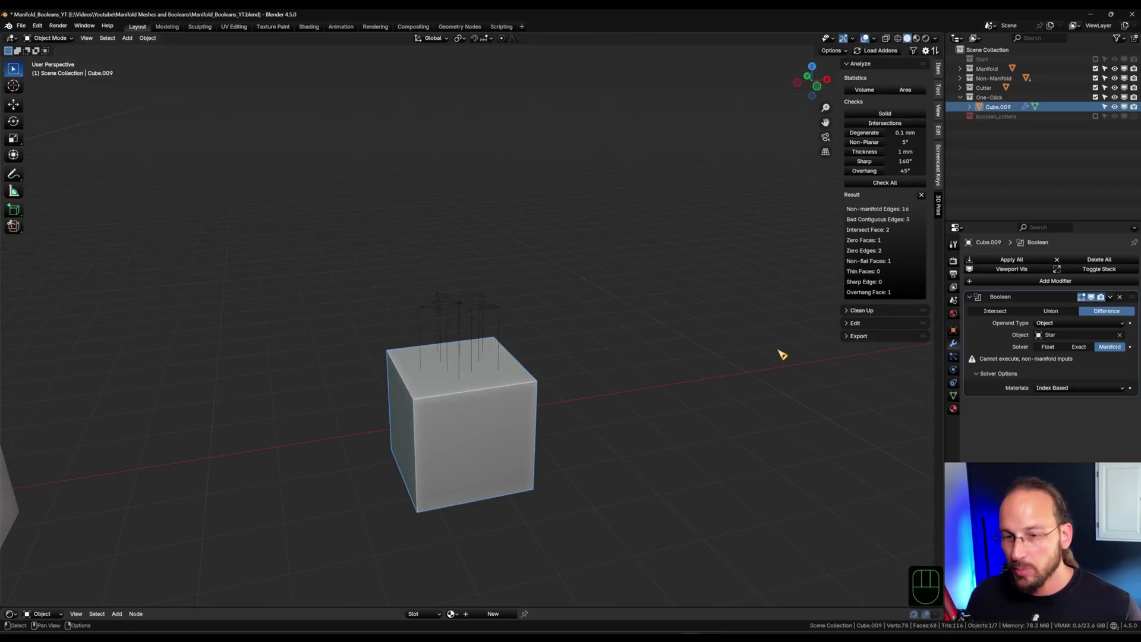
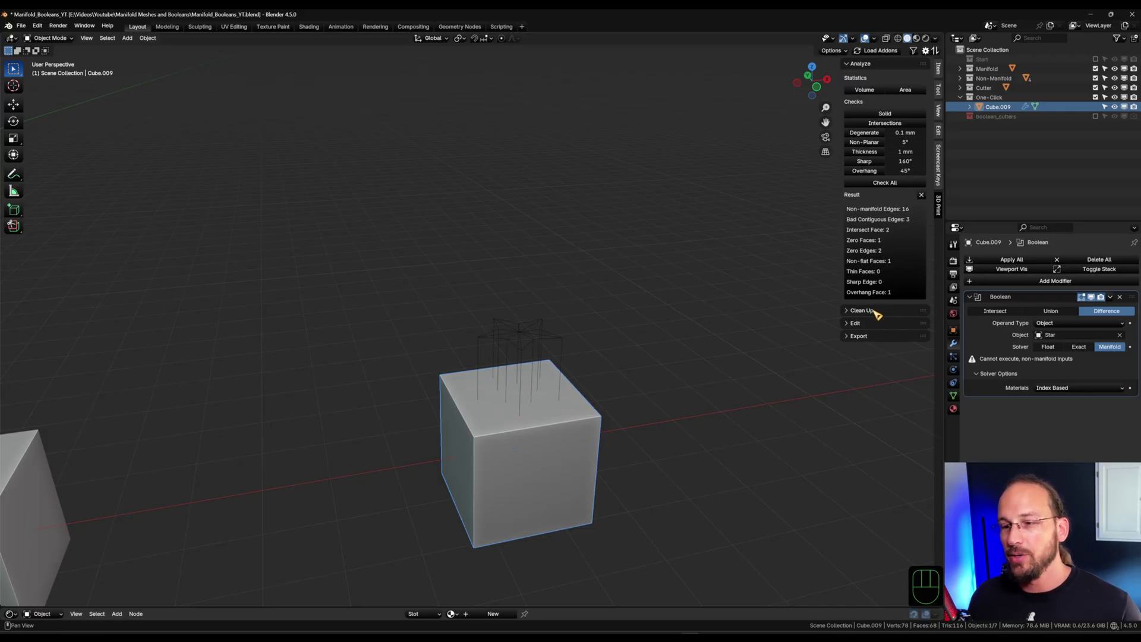
Use Clean Up > Make Manifold to repair Cube.009 so the star recess is carved
{"action": "left_click", "coordinate": [877, 310]}
{"action": "left_click", "coordinate": [902, 323]}
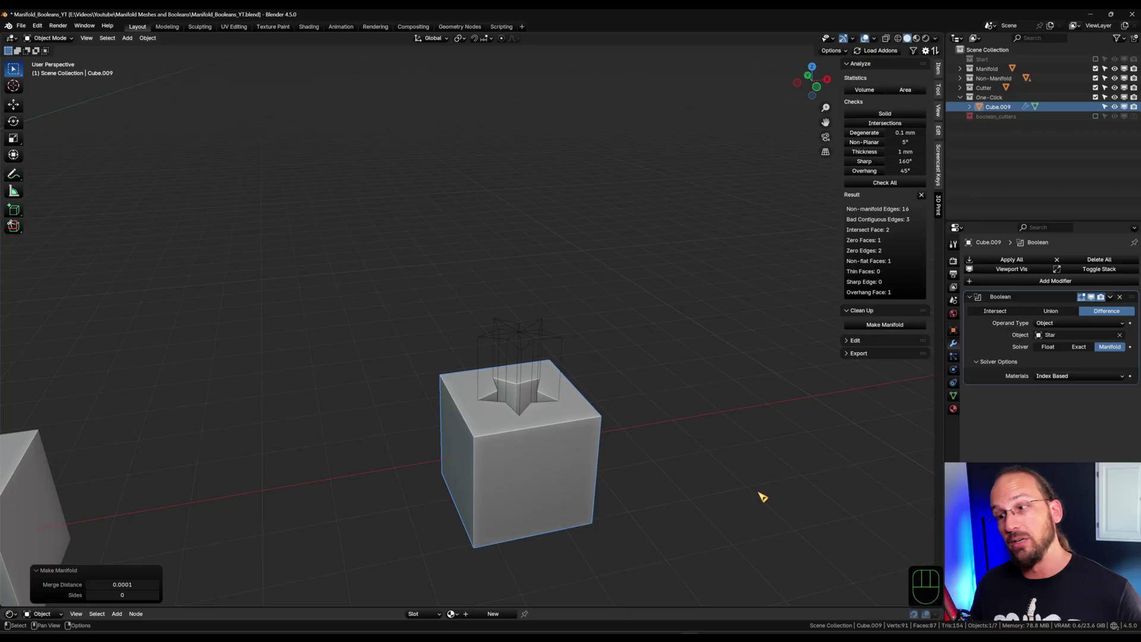
{"action": "left_click_drag", "start_coordinate": [673, 465], "coordinate": [694, 448]}
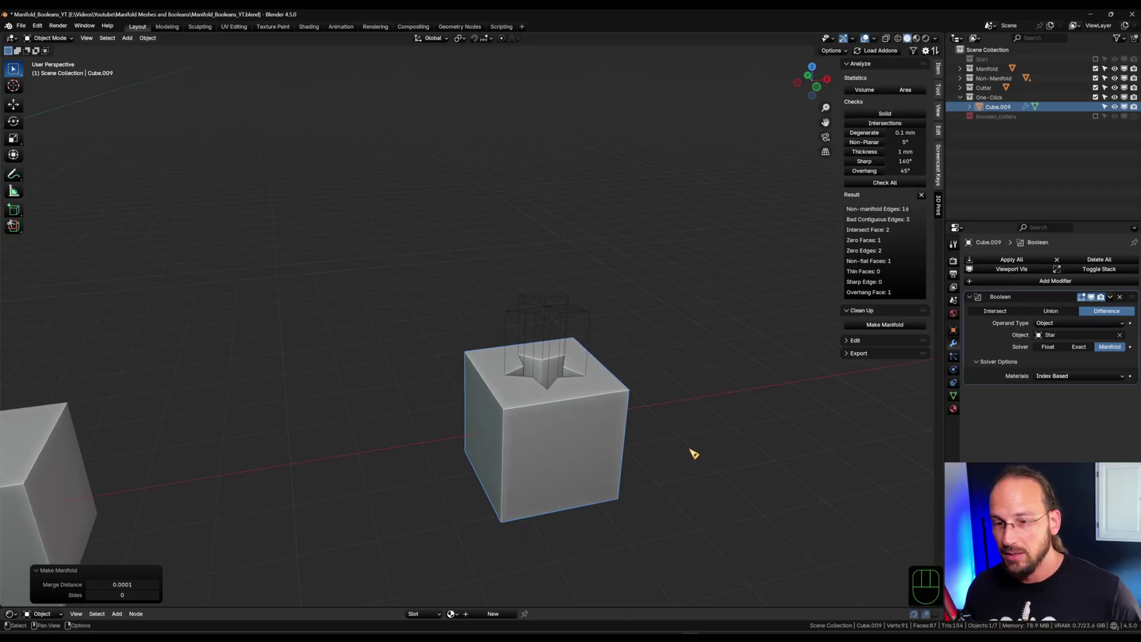